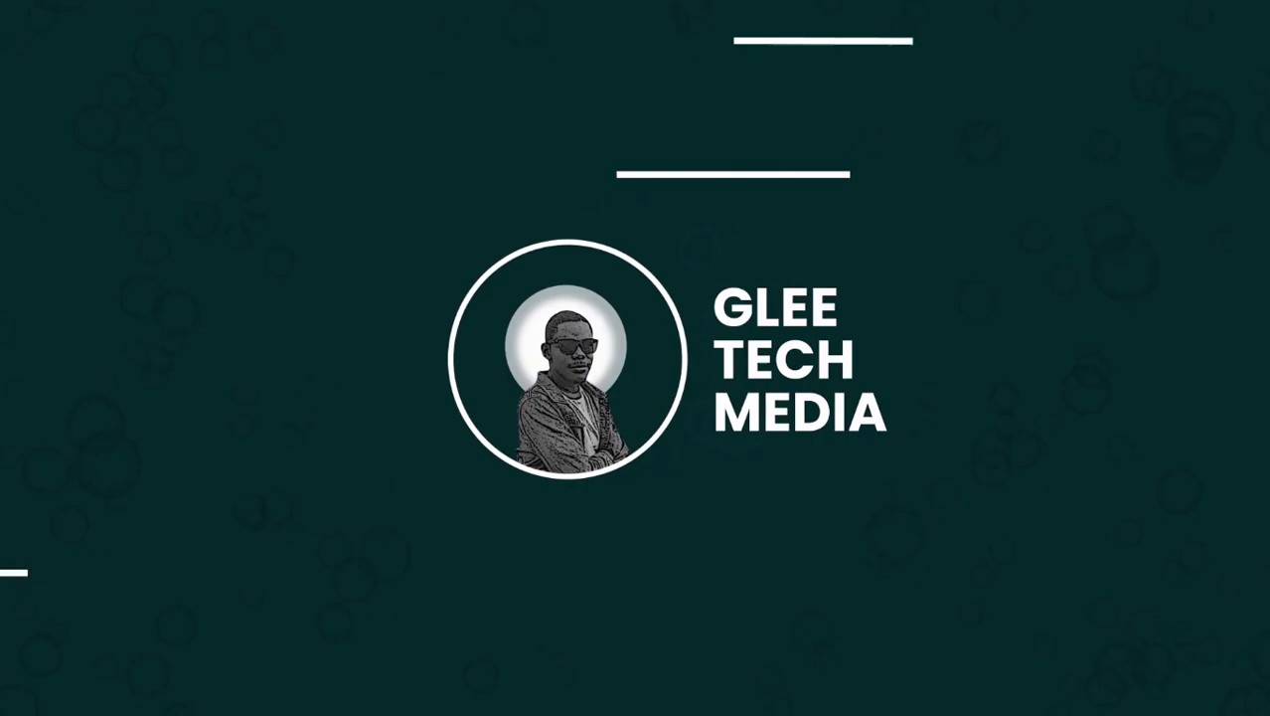
Show the finished APRIL NEW MONTH 2022 flyer document in Photoshop.
{"action": "left_click", "coordinate": [661, 254]}
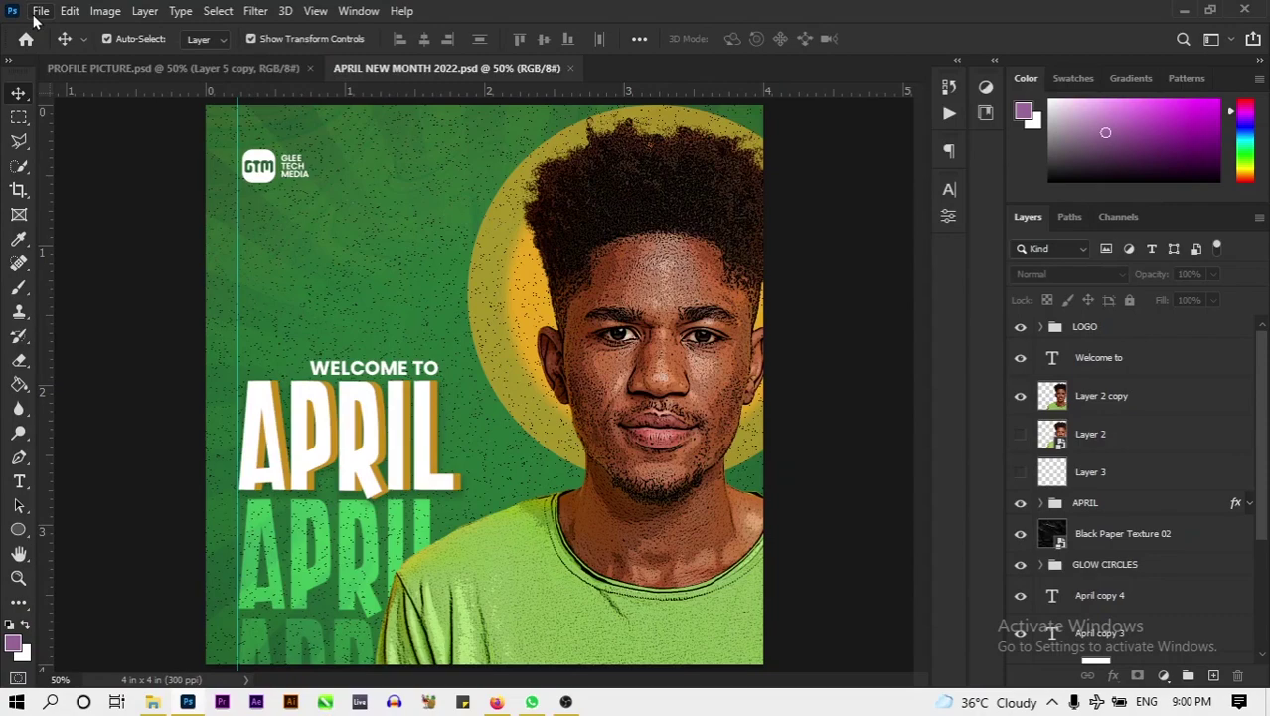
Create a new document from the Custom 4x4 in @ 300 ppi preset and unlock its background.
{"action": "left_click", "coordinate": [36, 19]}
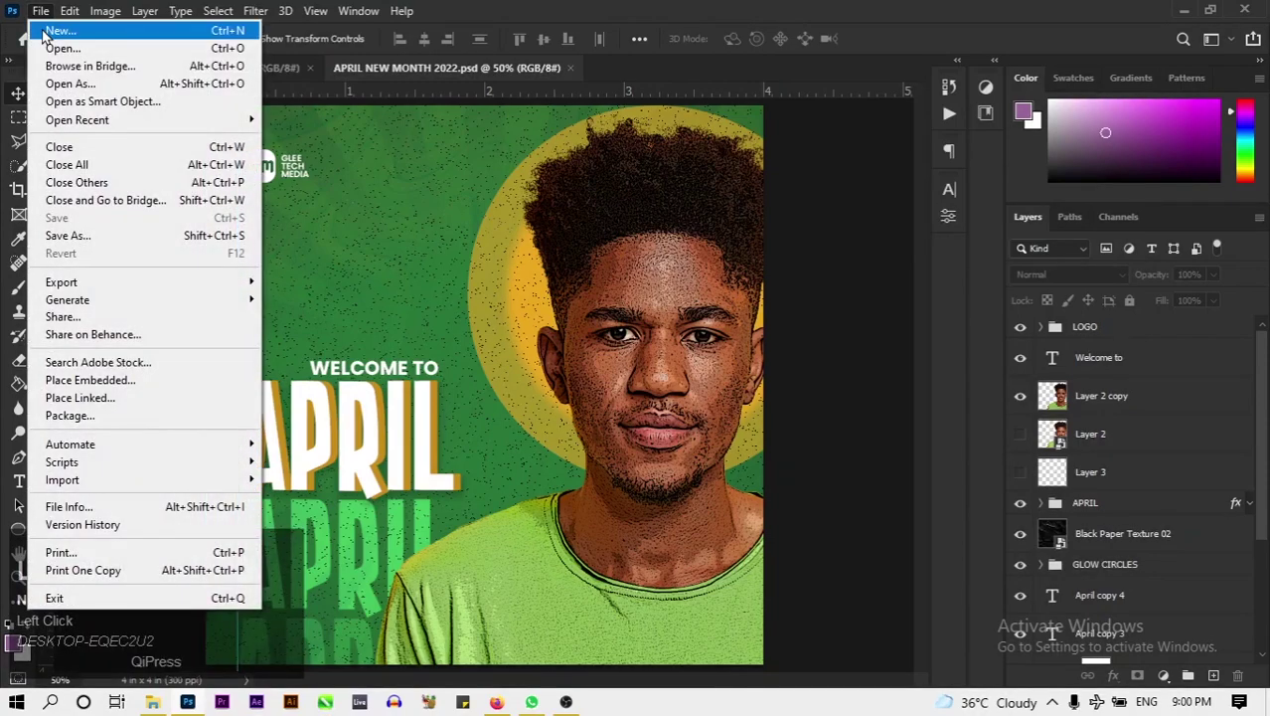
{"action": "left_click", "coordinate": [46, 34]}
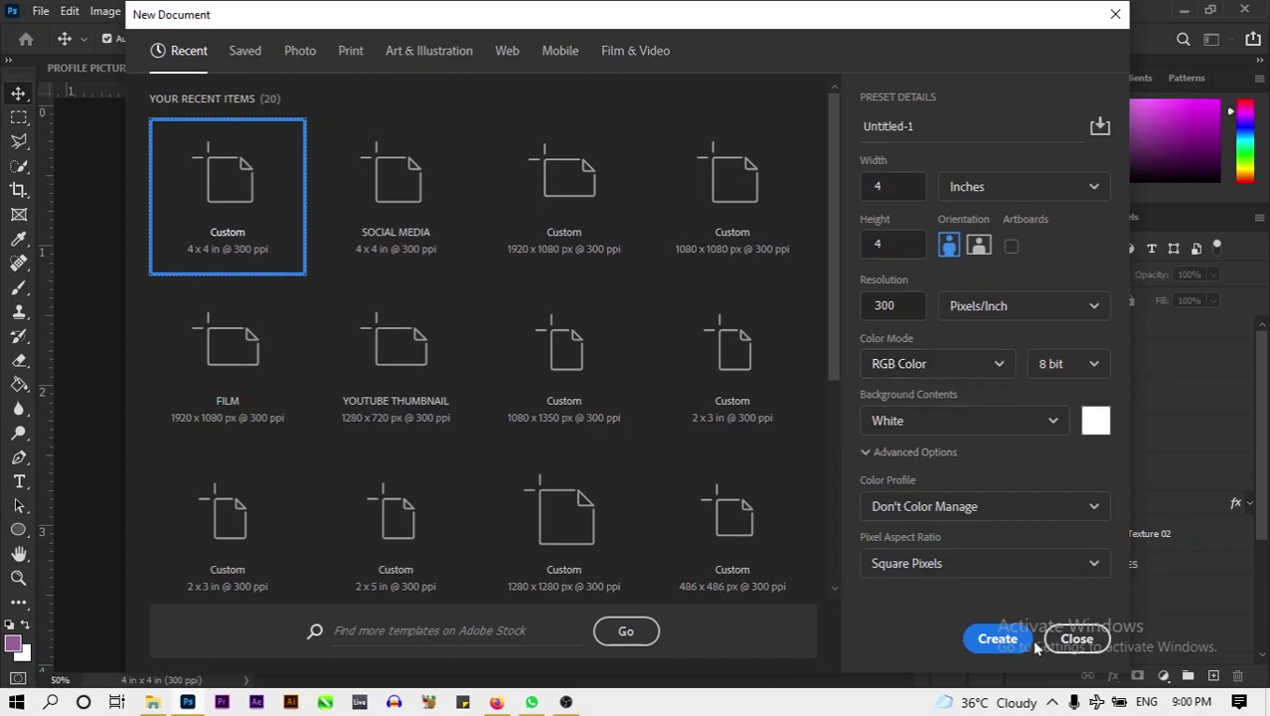
{"action": "left_click", "coordinate": [1024, 645]}
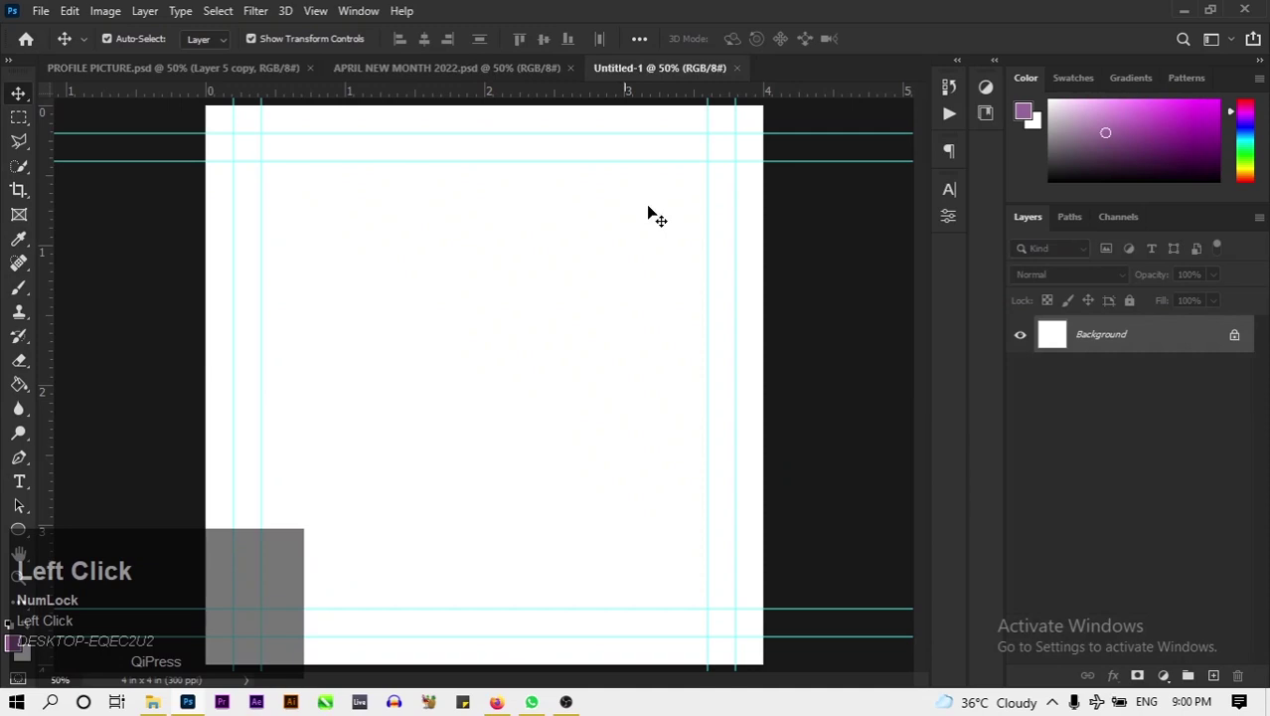
{"action": "left_click", "coordinate": [1238, 345]}
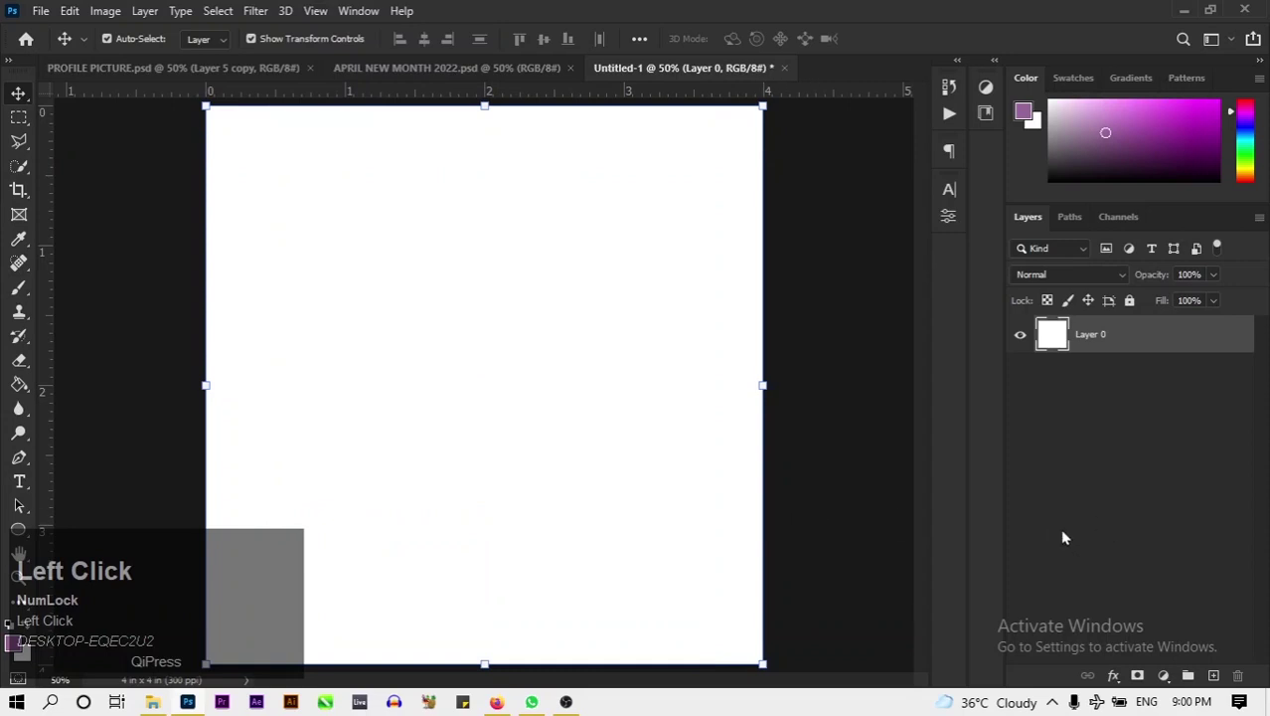
Add a Solid Color fill layer in orange #dd9639 over the canvas.
{"action": "left_click", "coordinate": [1174, 674]}
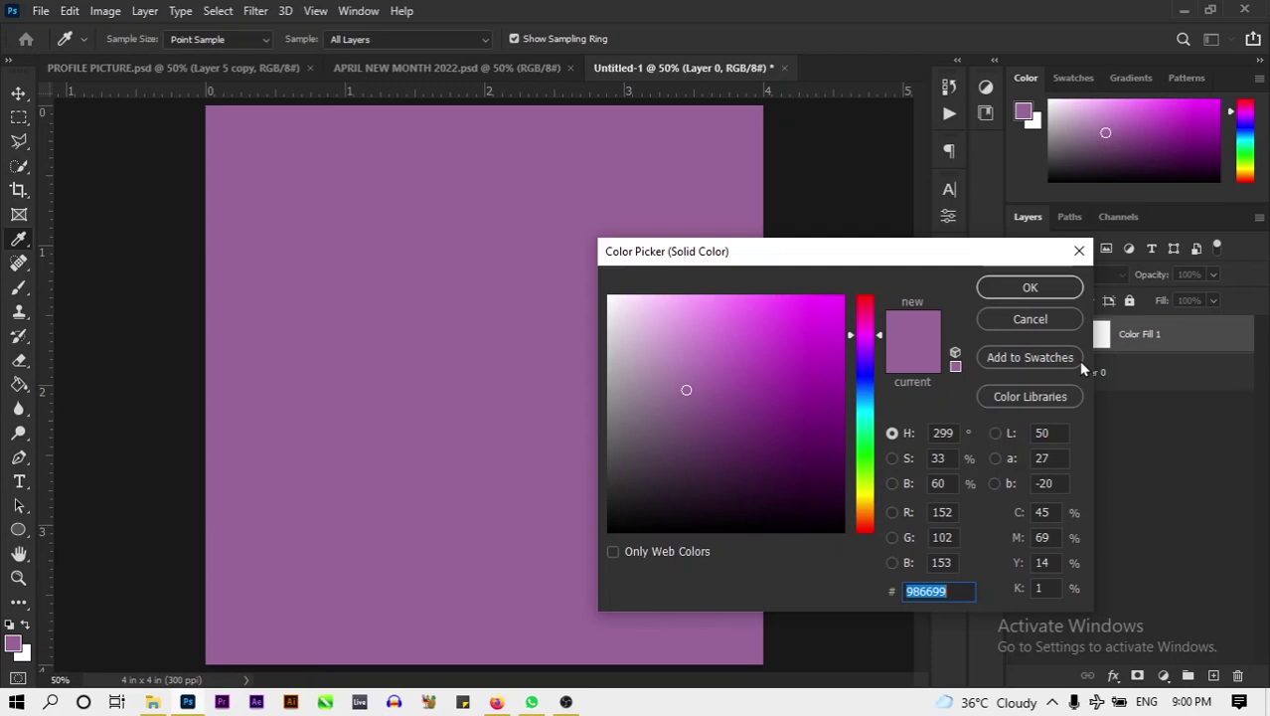
{"action": "key", "text": "d"}
{"action": "key", "text": "d"}
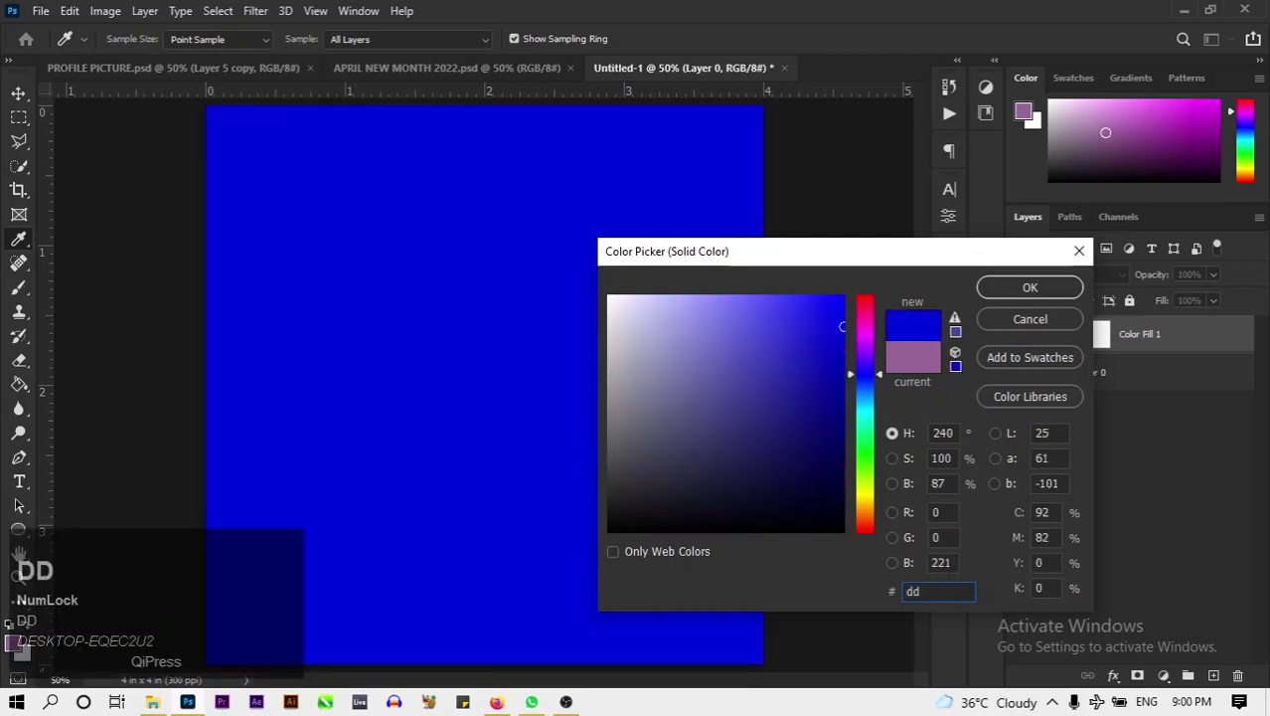
{"action": "type", "text": "96"}
{"action": "type", "text": "9"}
{"action": "left_click_drag", "start_coordinate": [1058, 286], "coordinate": [376, 323]}
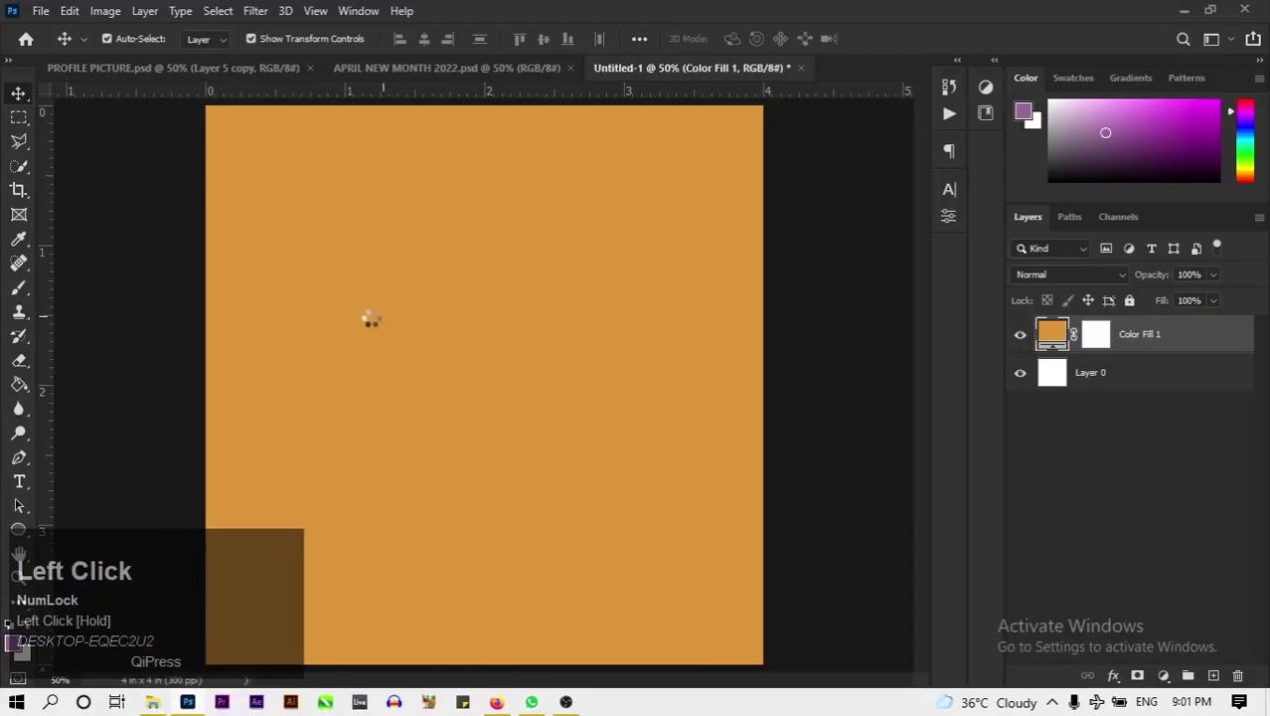
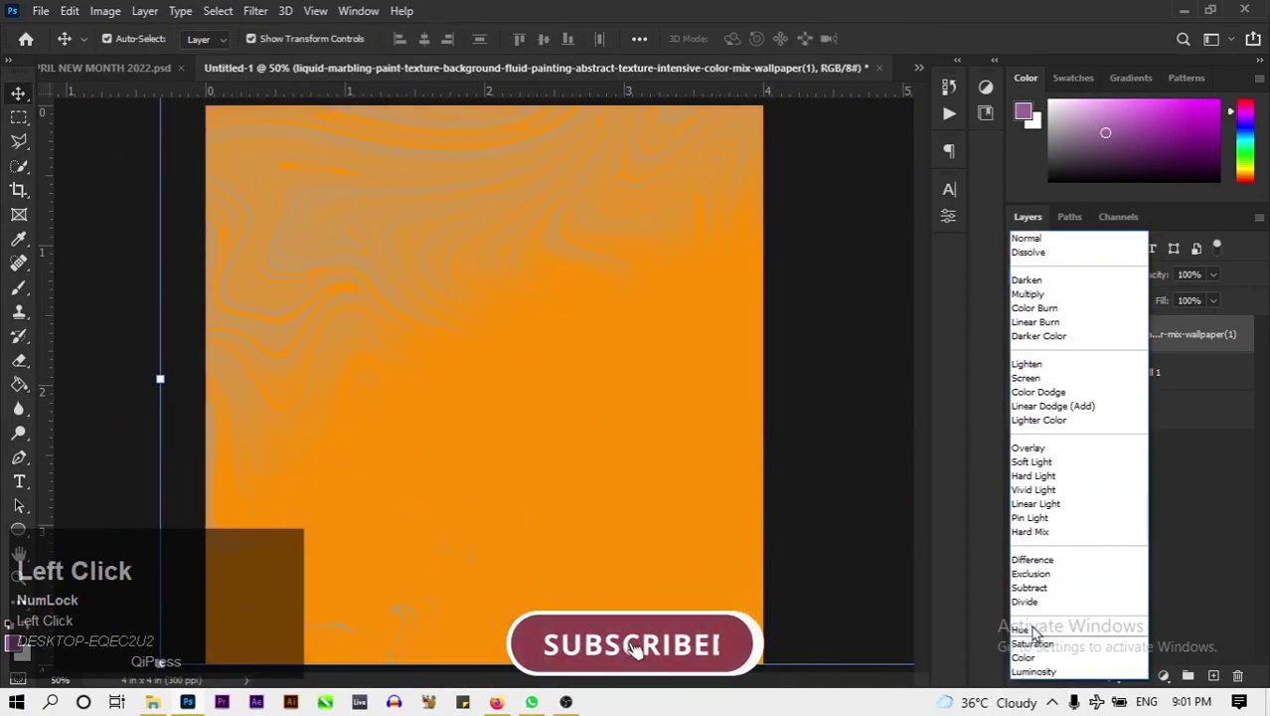
Blend the marbling texture in Exclusion mode at 96% opacity and apply Add Noise.
{"action": "left_click", "coordinate": [1038, 585]}
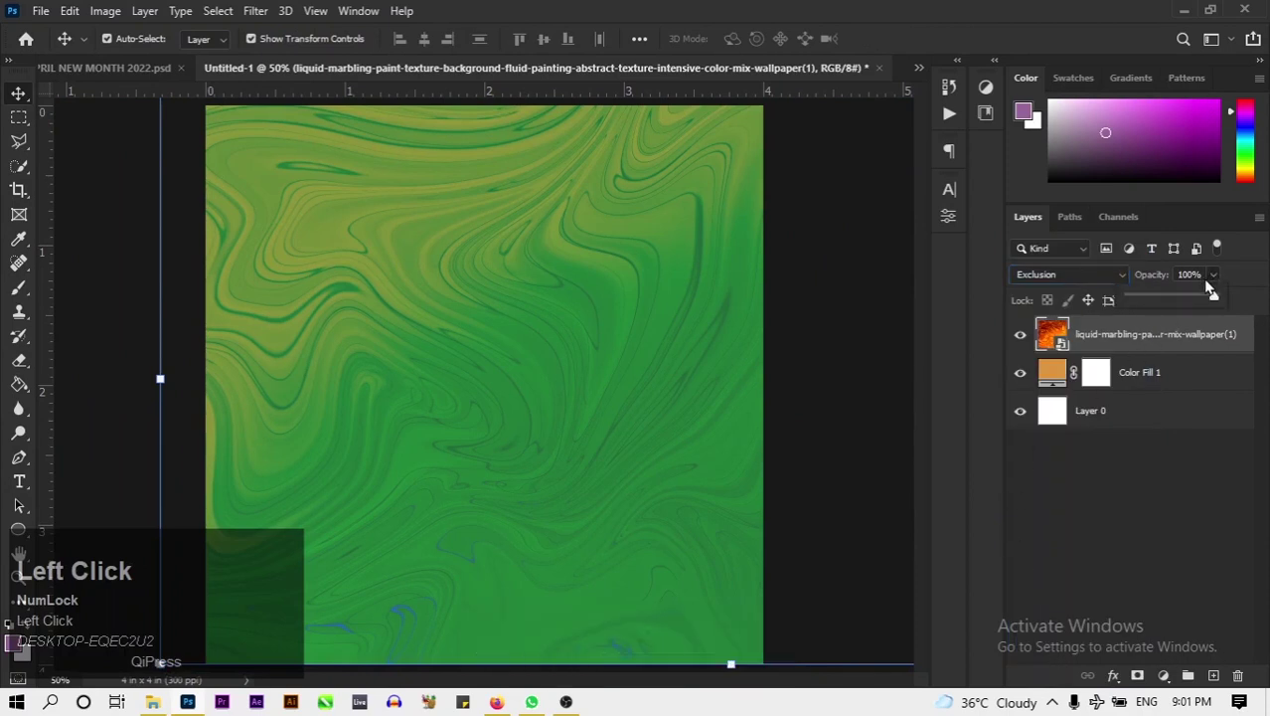
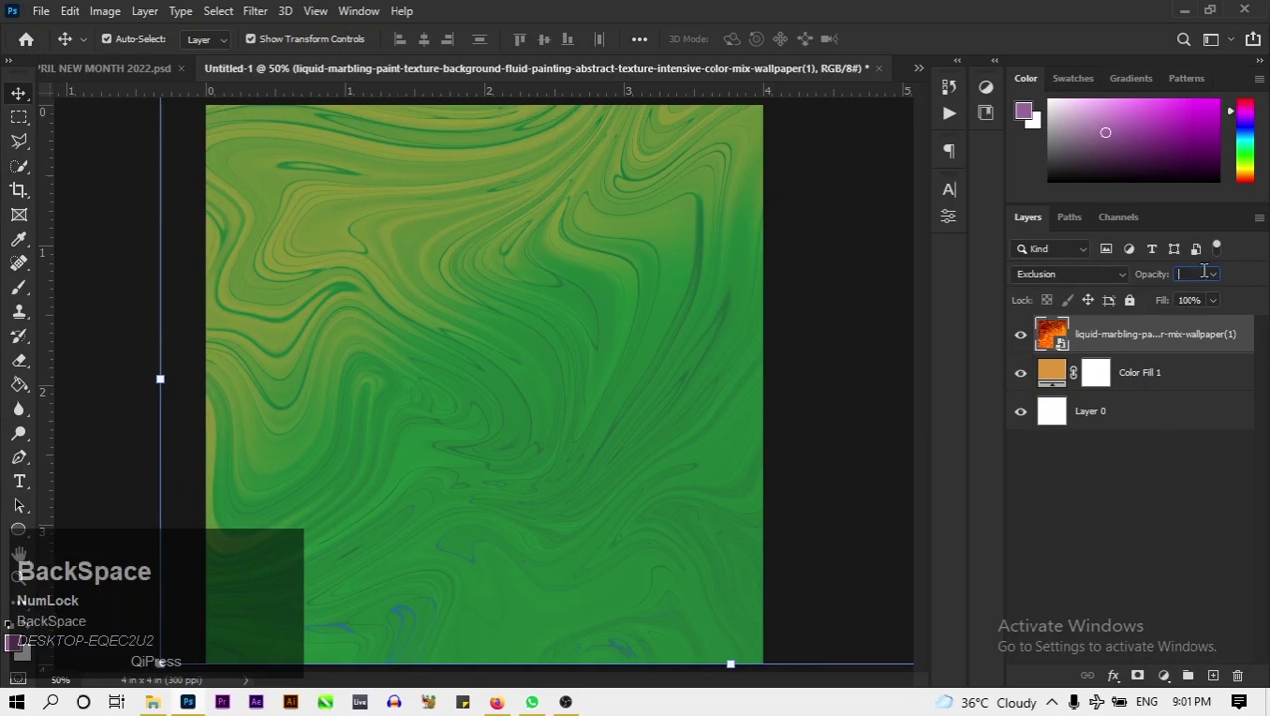
{"action": "type", "text": "96"}
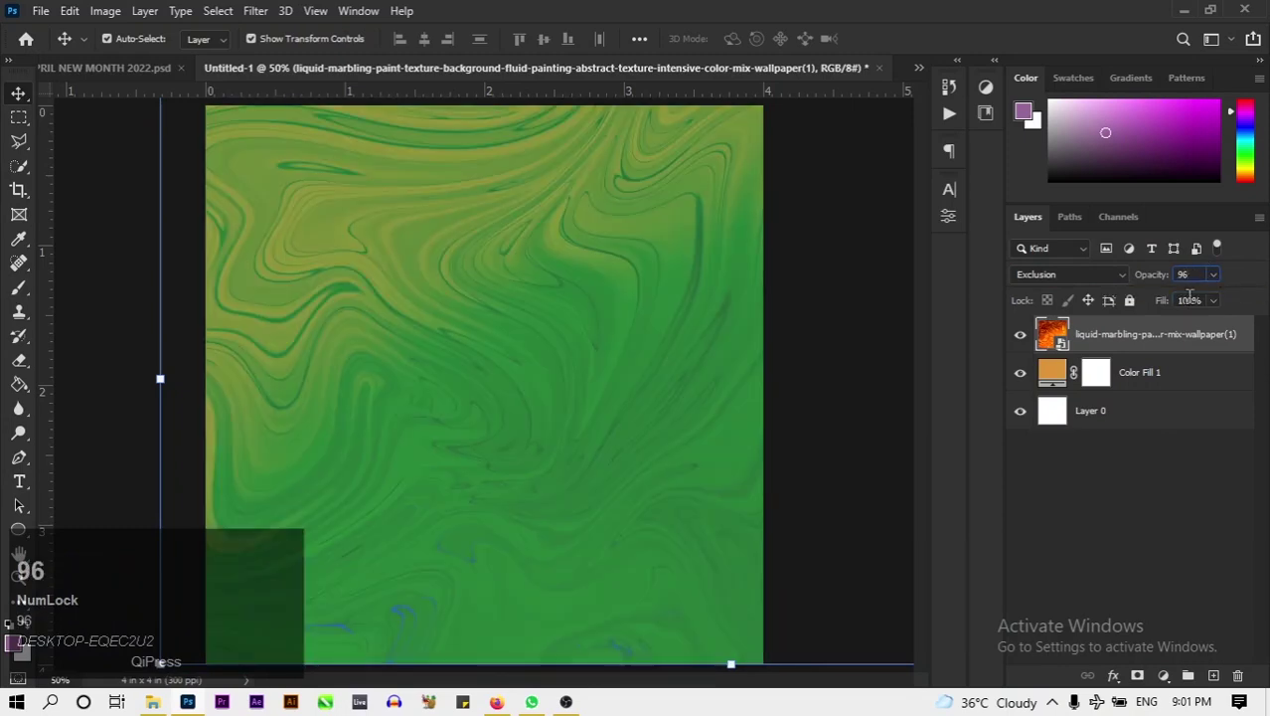
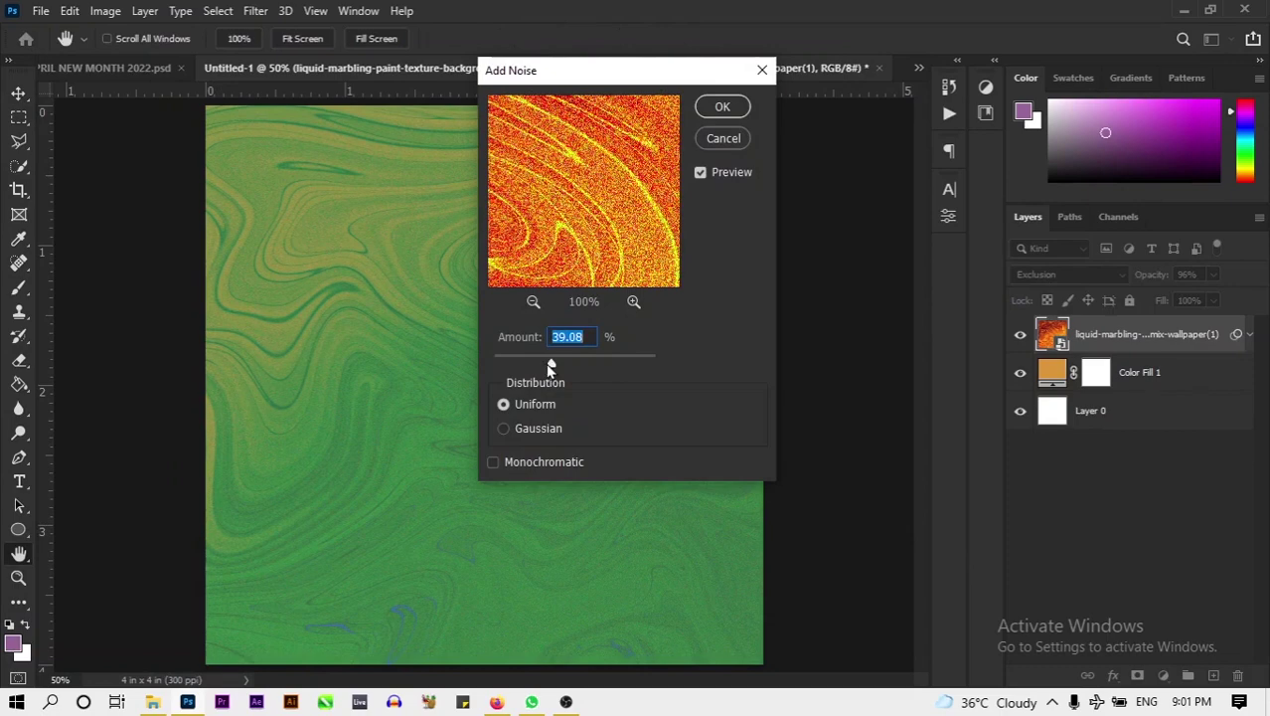
{"action": "left_click", "coordinate": [727, 110]}
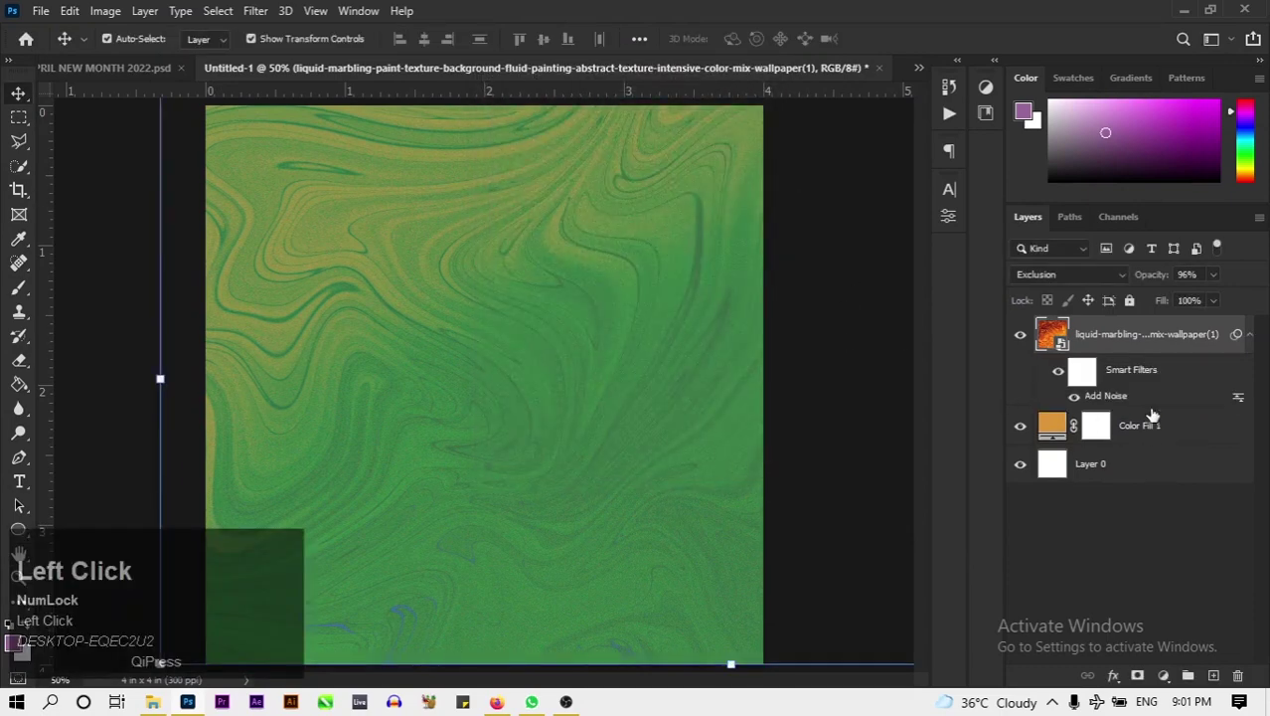
{"action": "left_click", "coordinate": [1249, 343]}
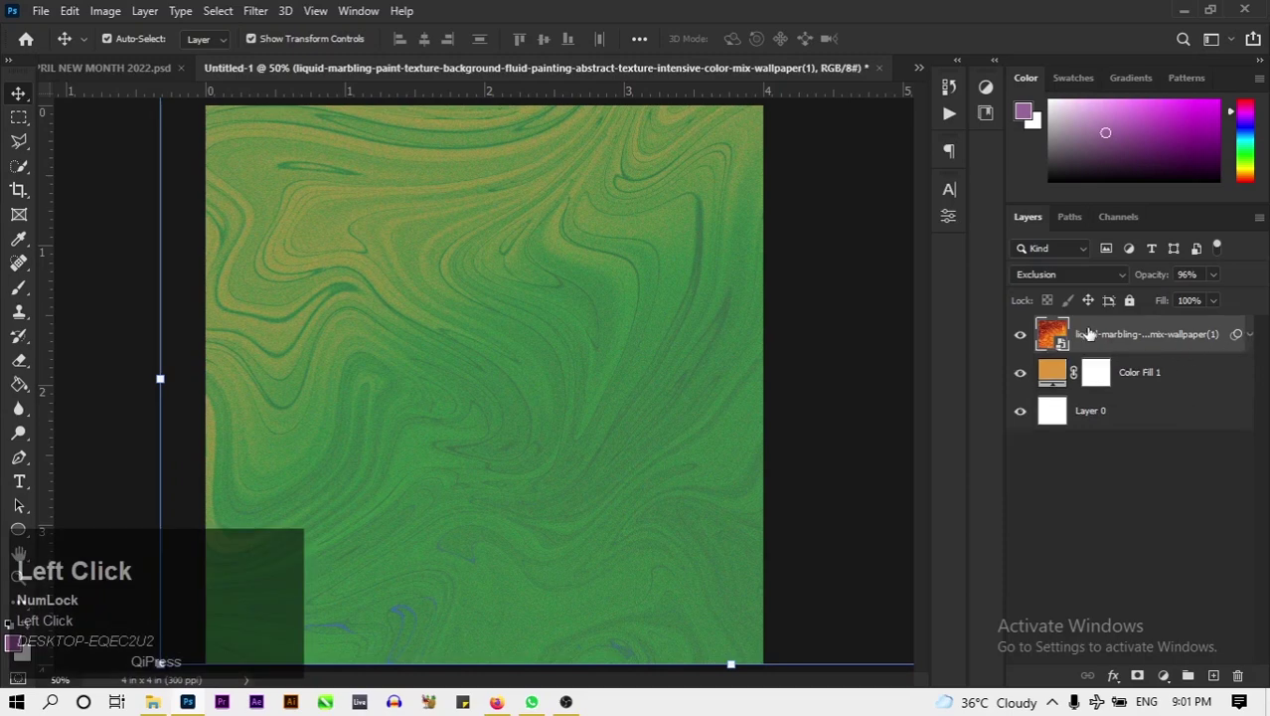
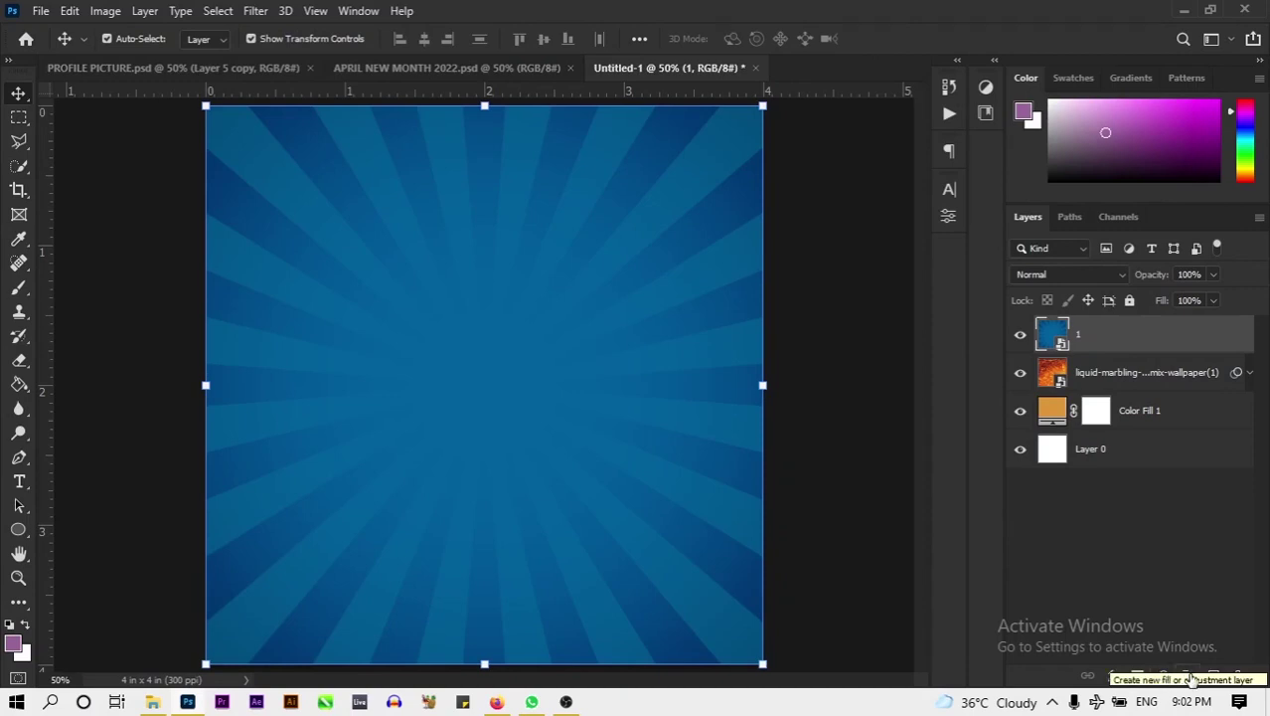
Add a clipped Hue/Saturation layer on the sunburst with Hue -70 and Saturation -58.
{"action": "left_click", "coordinate": [1167, 687]}
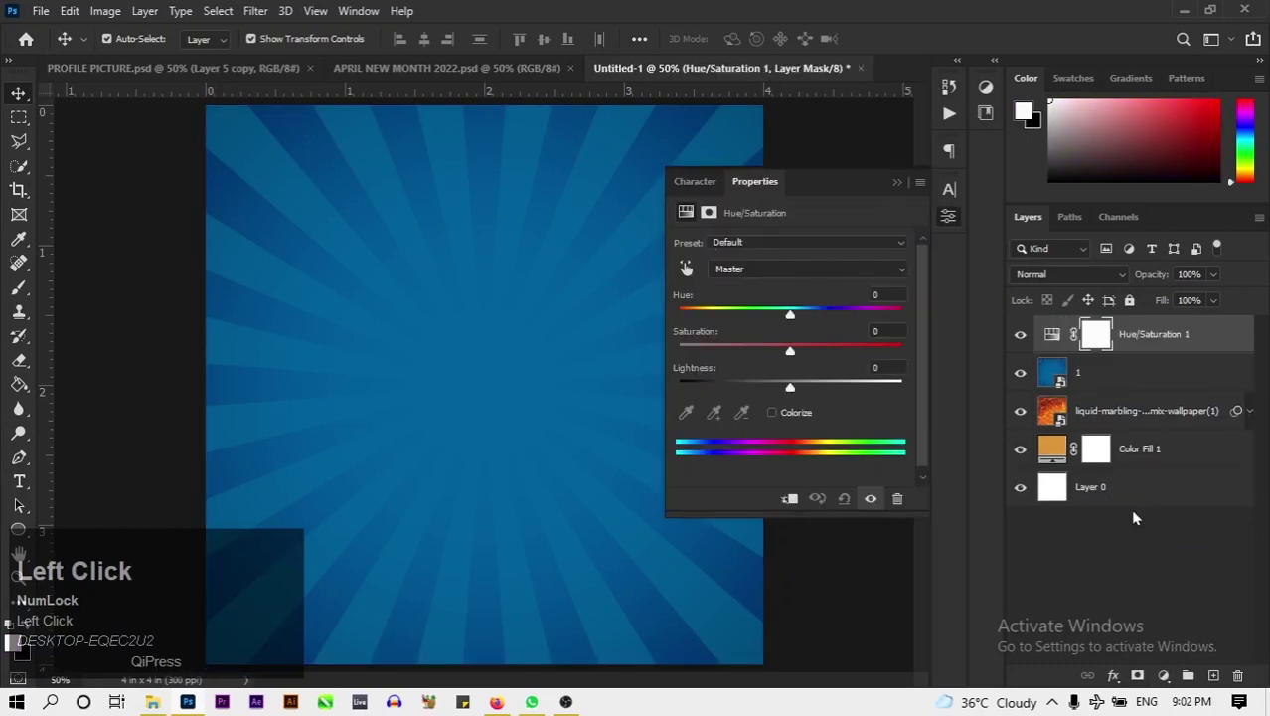
{"action": "left_click", "coordinate": [797, 501]}
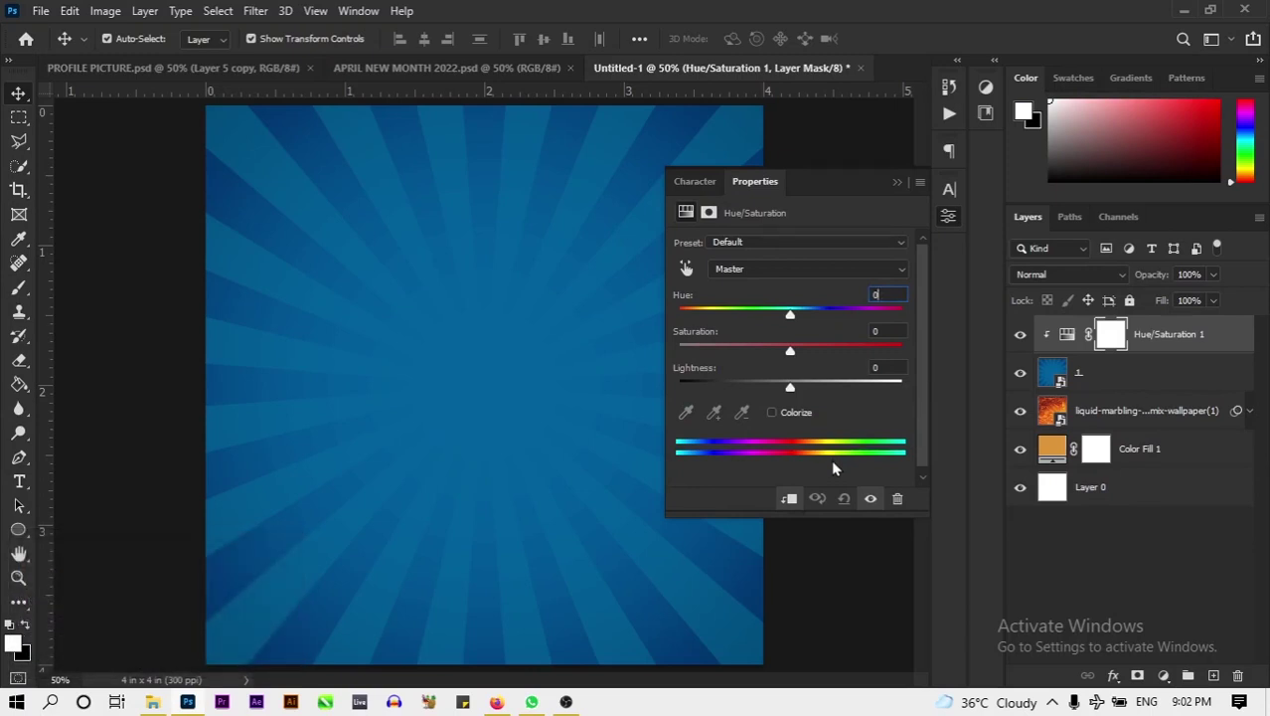
{"action": "type", "text": "70"}
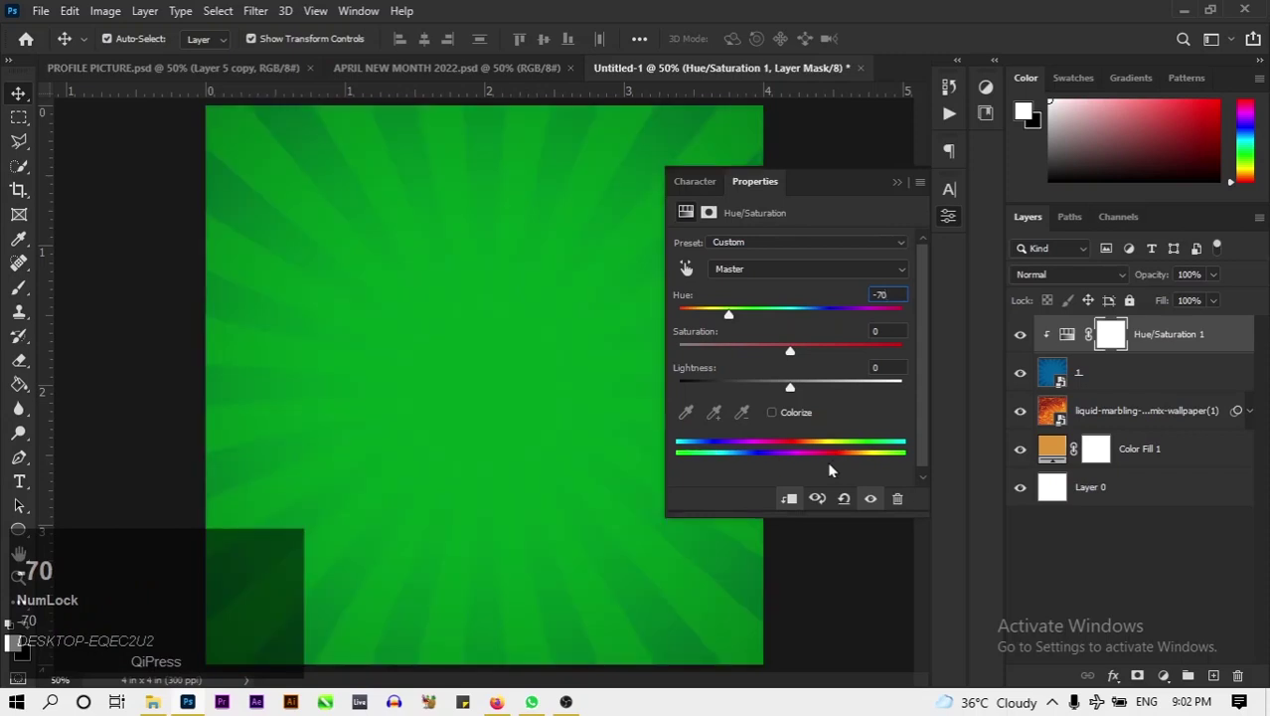
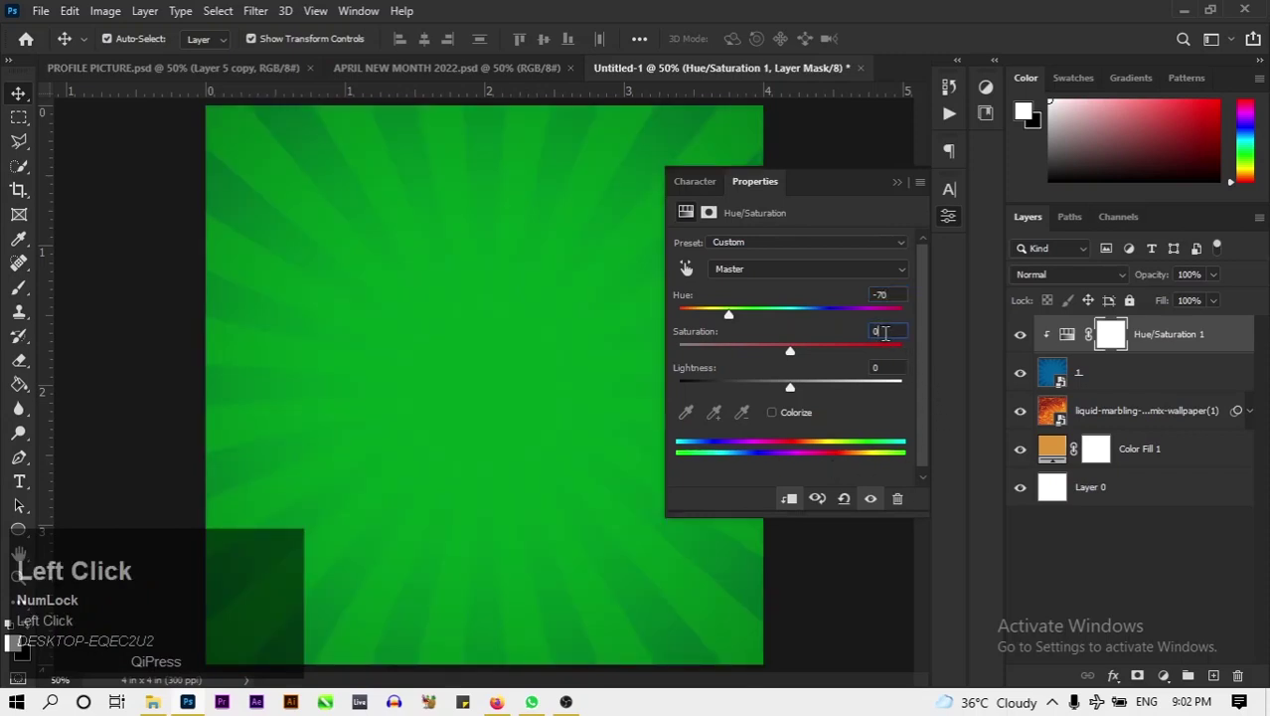
{"action": "key", "text": "BackSpace"}
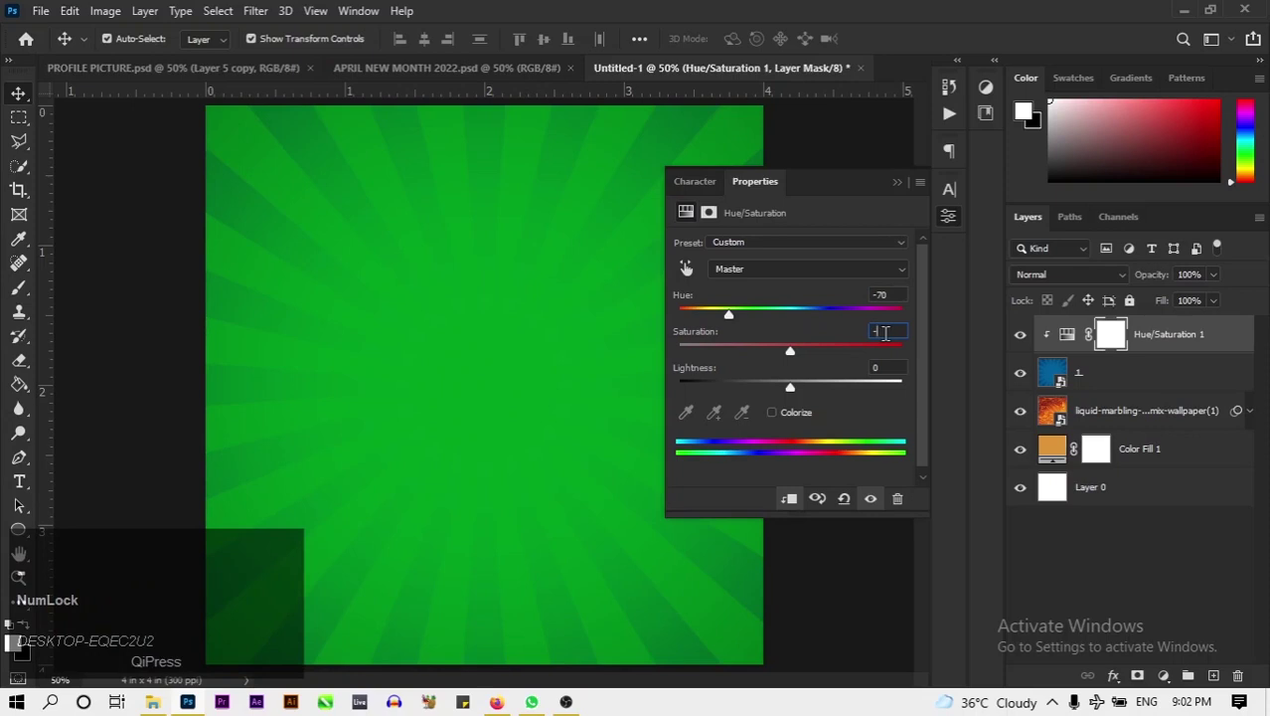
{"action": "type", "text": "58"}
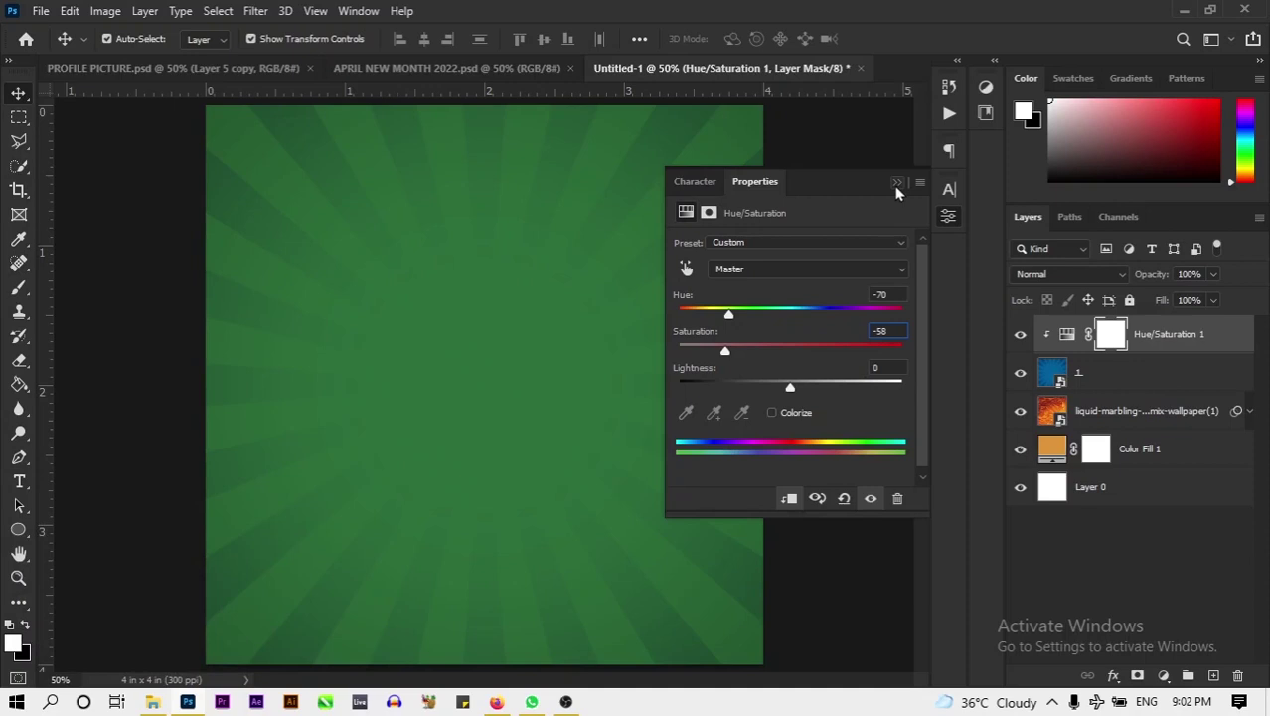
{"action": "left_click", "coordinate": [899, 191]}
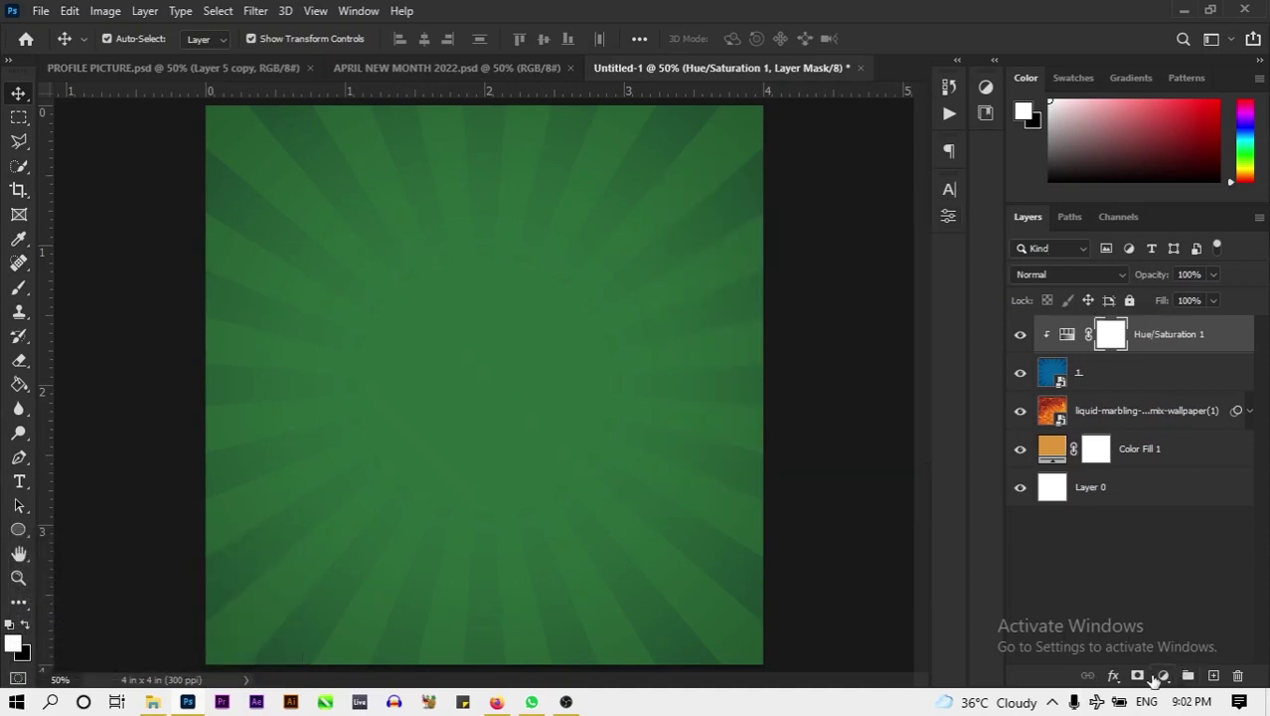
Add a second Hue/Saturation layer raising Saturation by +10.
{"action": "left_click", "coordinate": [1170, 678]}
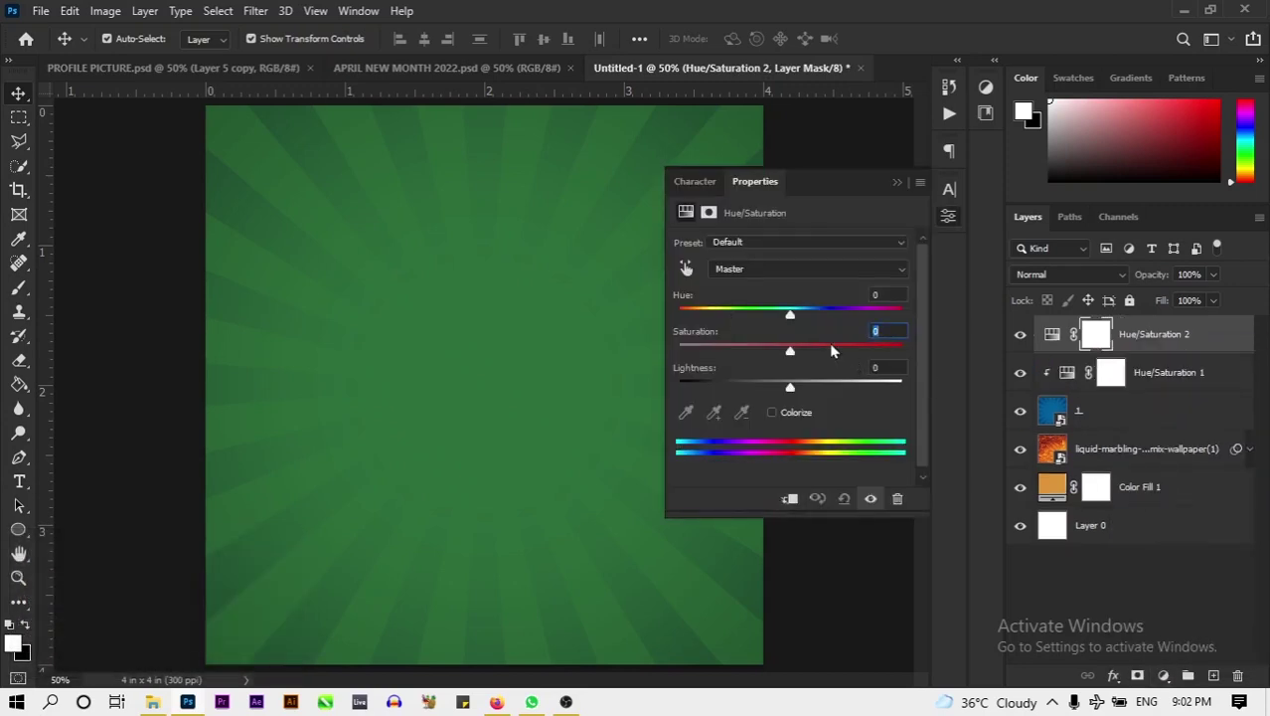
{"action": "left_click", "coordinate": [818, 363]}
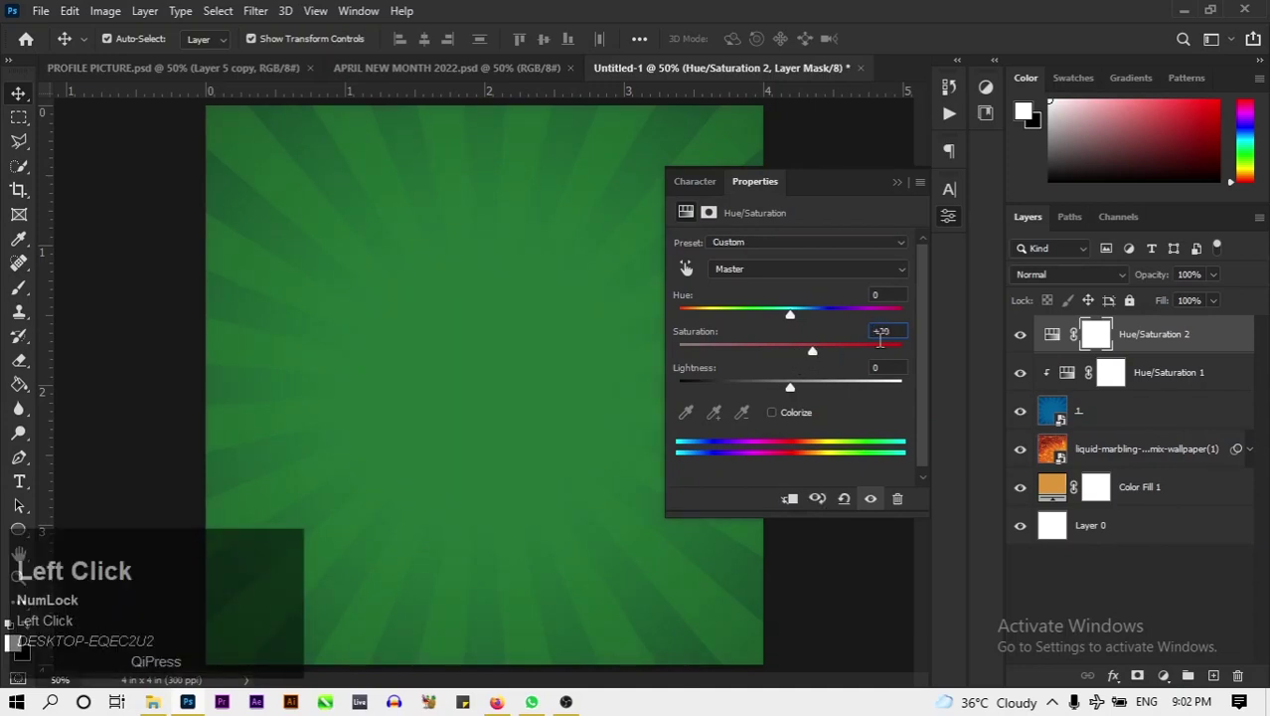
{"action": "type", "text": "10"}
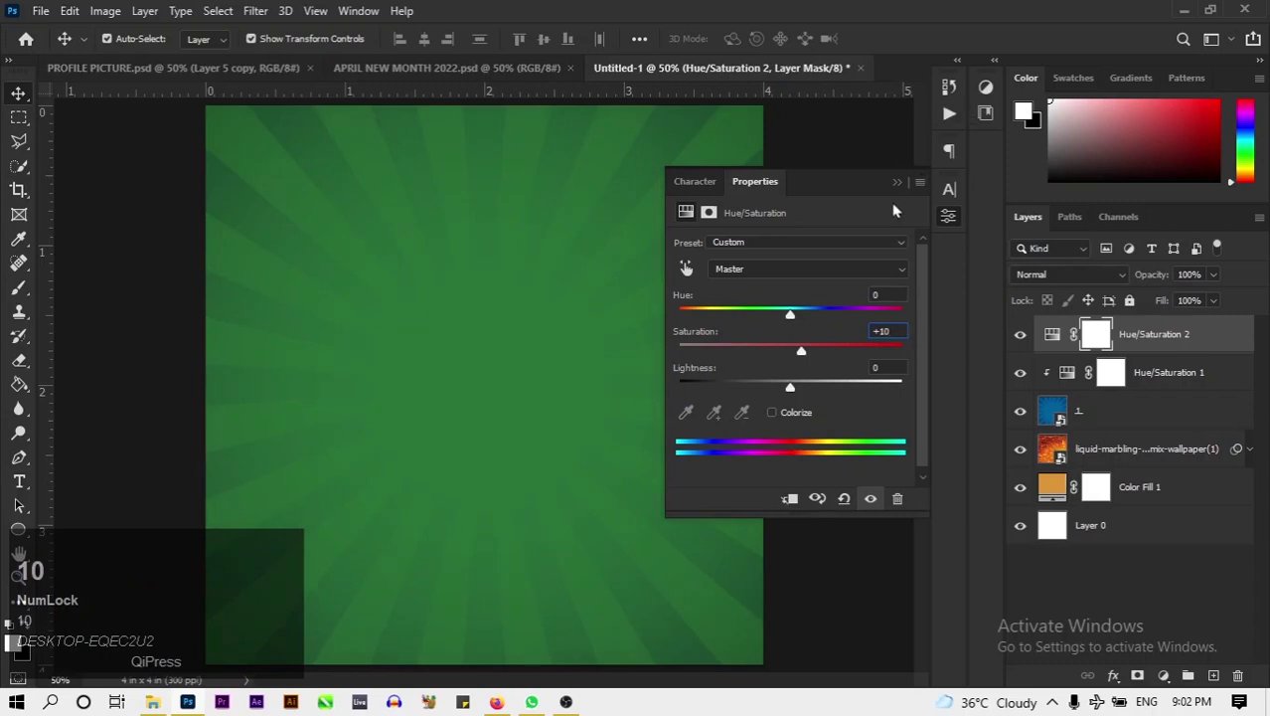
{"action": "left_click", "coordinate": [897, 186]}
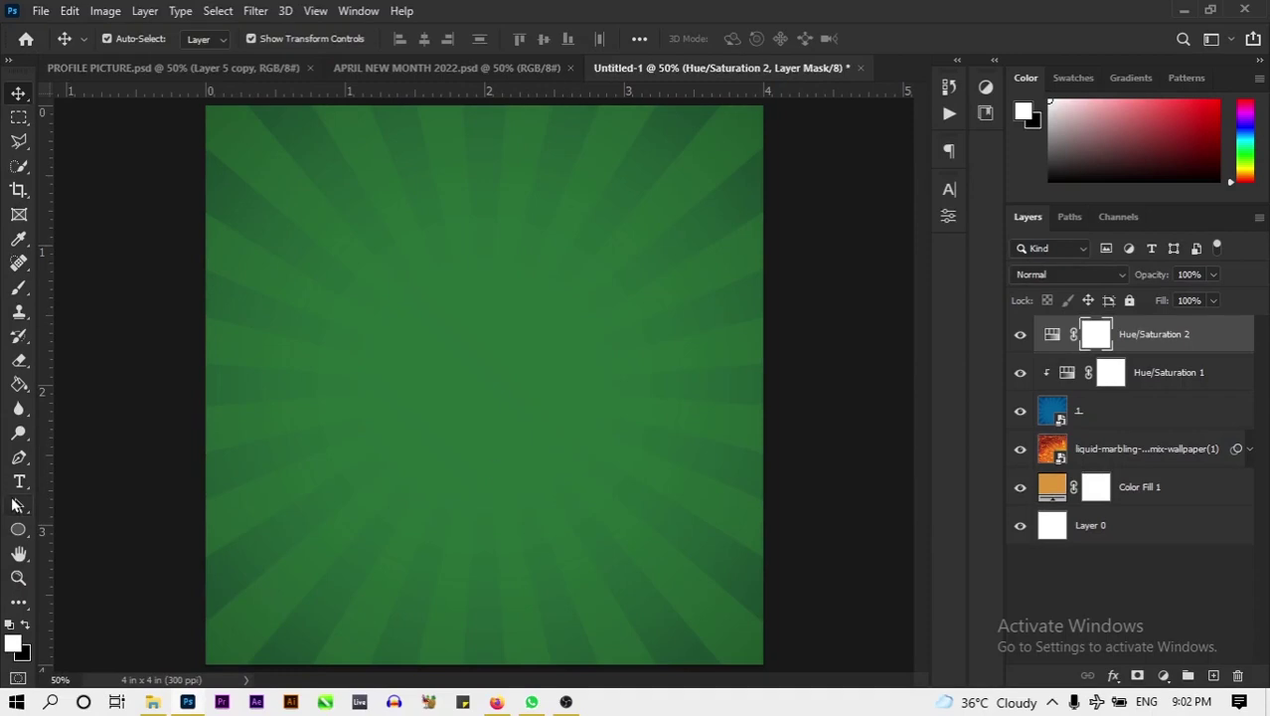
Fill the circle orange, move it toward centre, and duplicate a smaller copy inside it.
{"action": "double_click", "coordinate": [15, 531]}
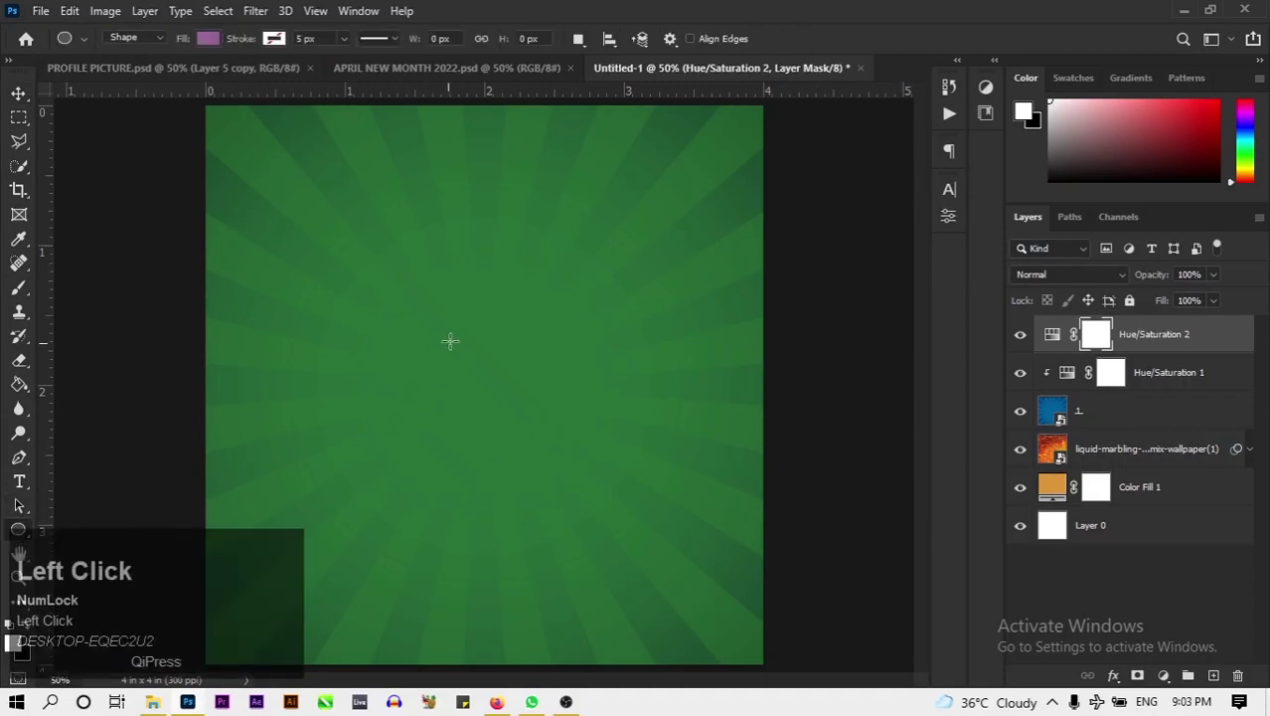
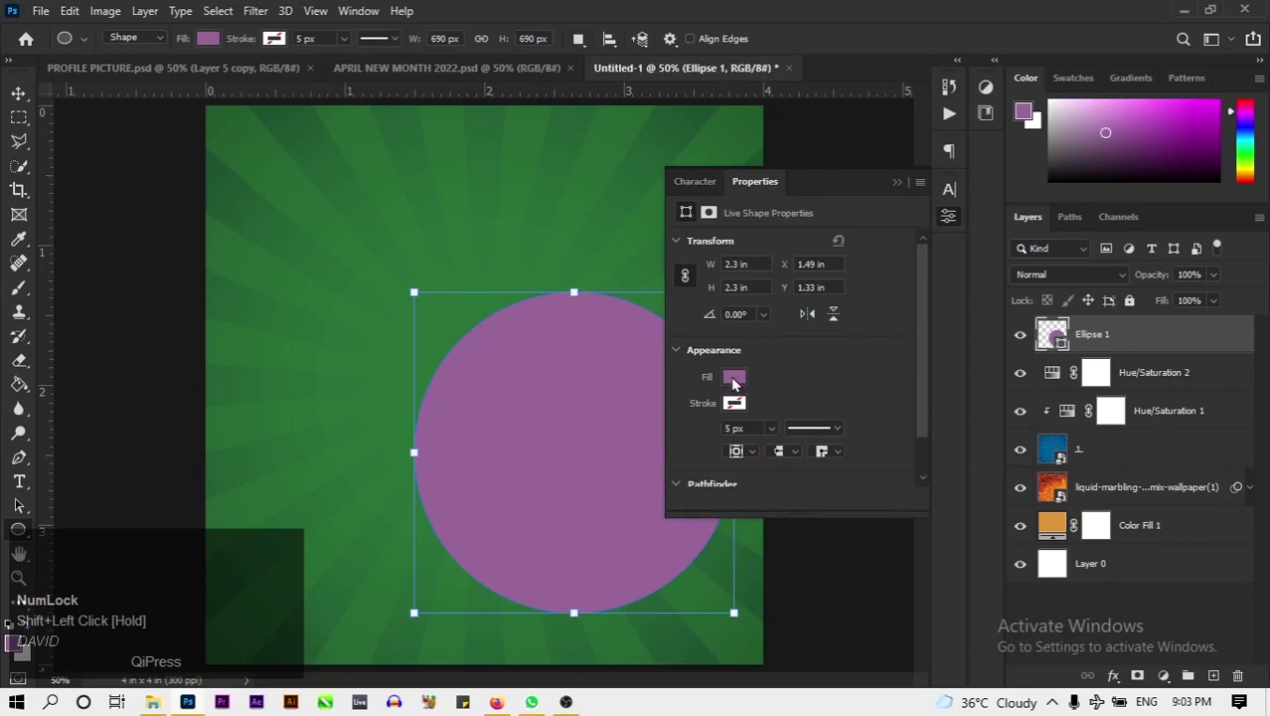
{"action": "left_click", "coordinate": [737, 386]}
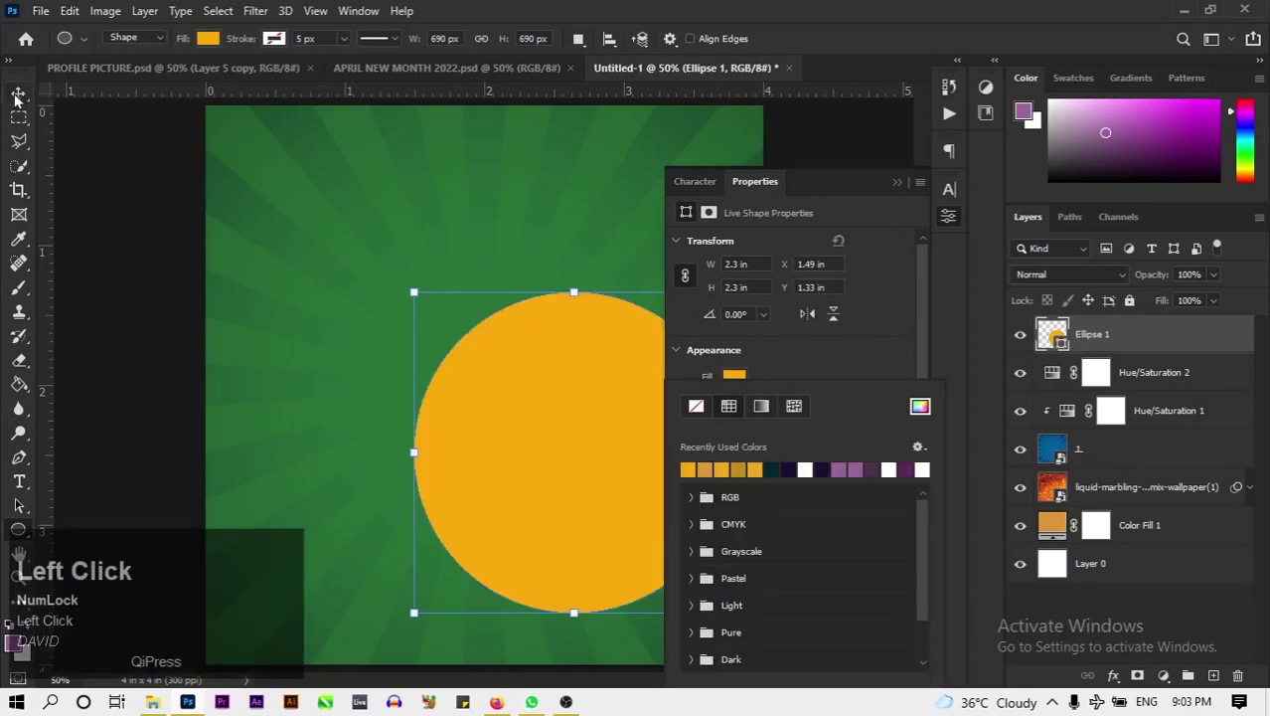
{"action": "left_click_drag", "start_coordinate": [18, 99], "coordinate": [1050, 340]}
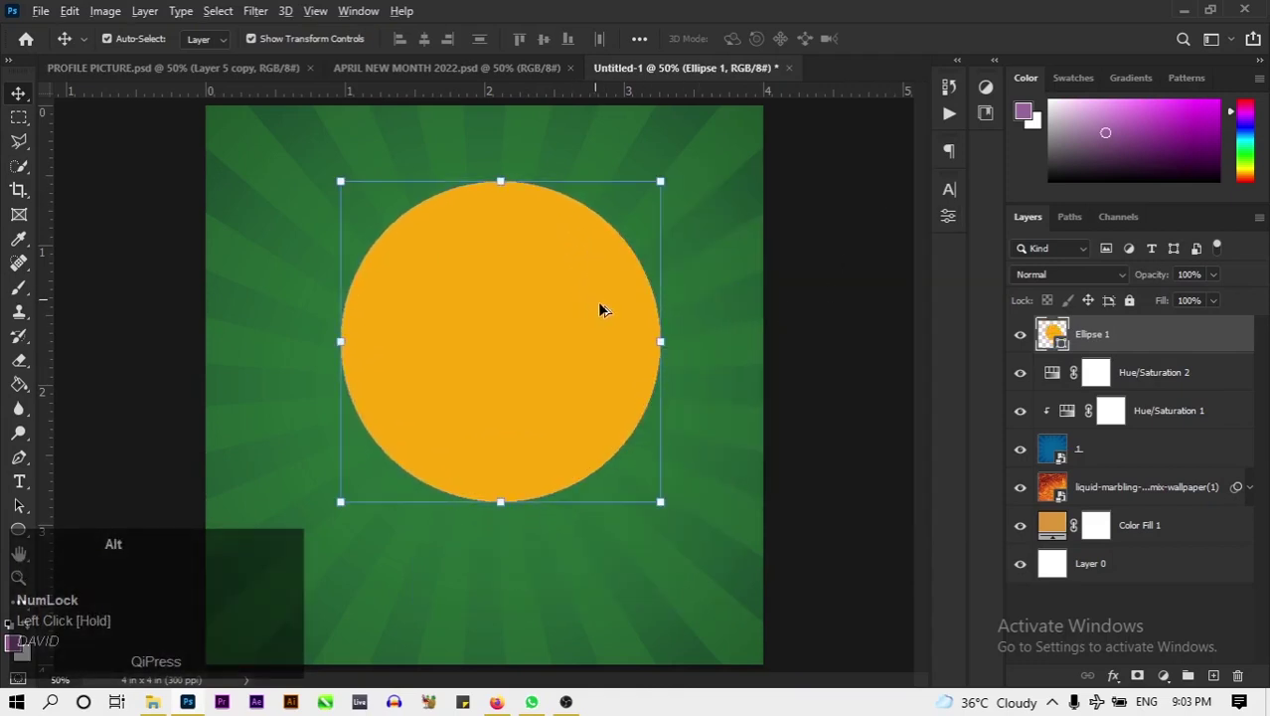
{"action": "left_click_drag", "start_coordinate": [1049, 340], "coordinate": [1050, 340]}
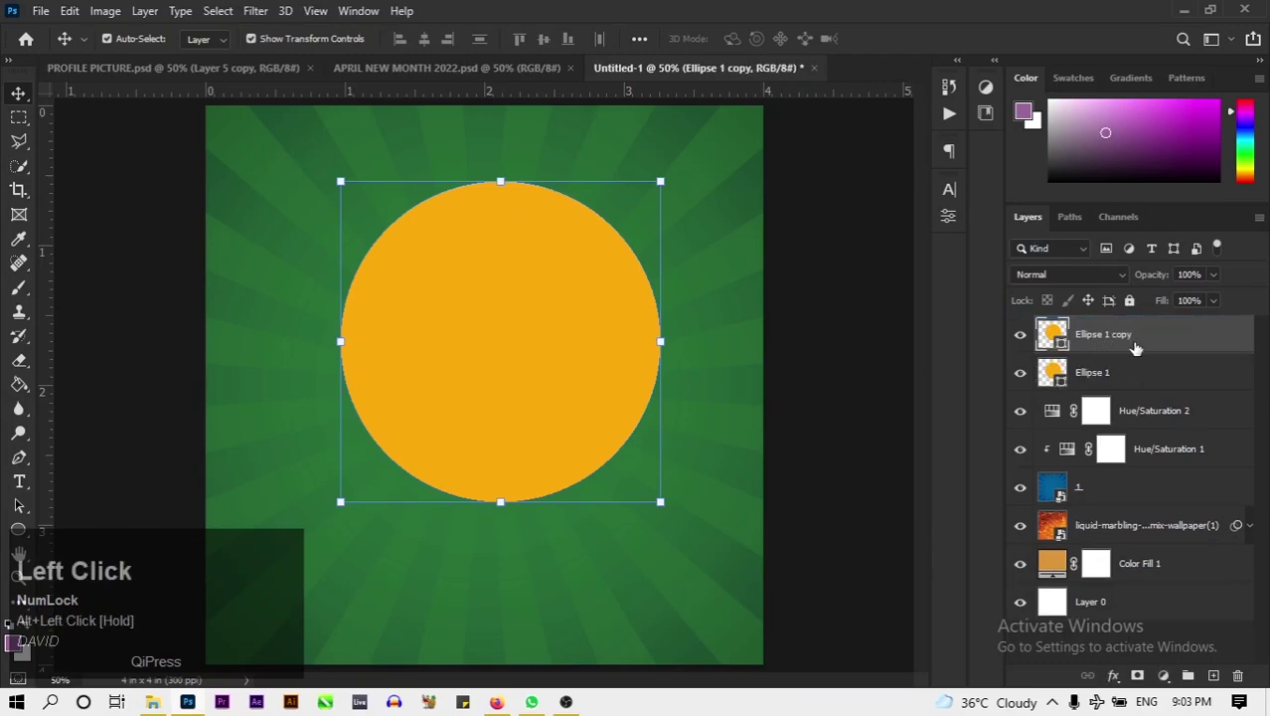
{"action": "left_click_drag", "start_coordinate": [1049, 340], "coordinate": [1049, 340]}
Soften the inner circle with a 9.6 px Gaussian Blur so it glows.
{"action": "left_click", "coordinate": [1050, 340]}
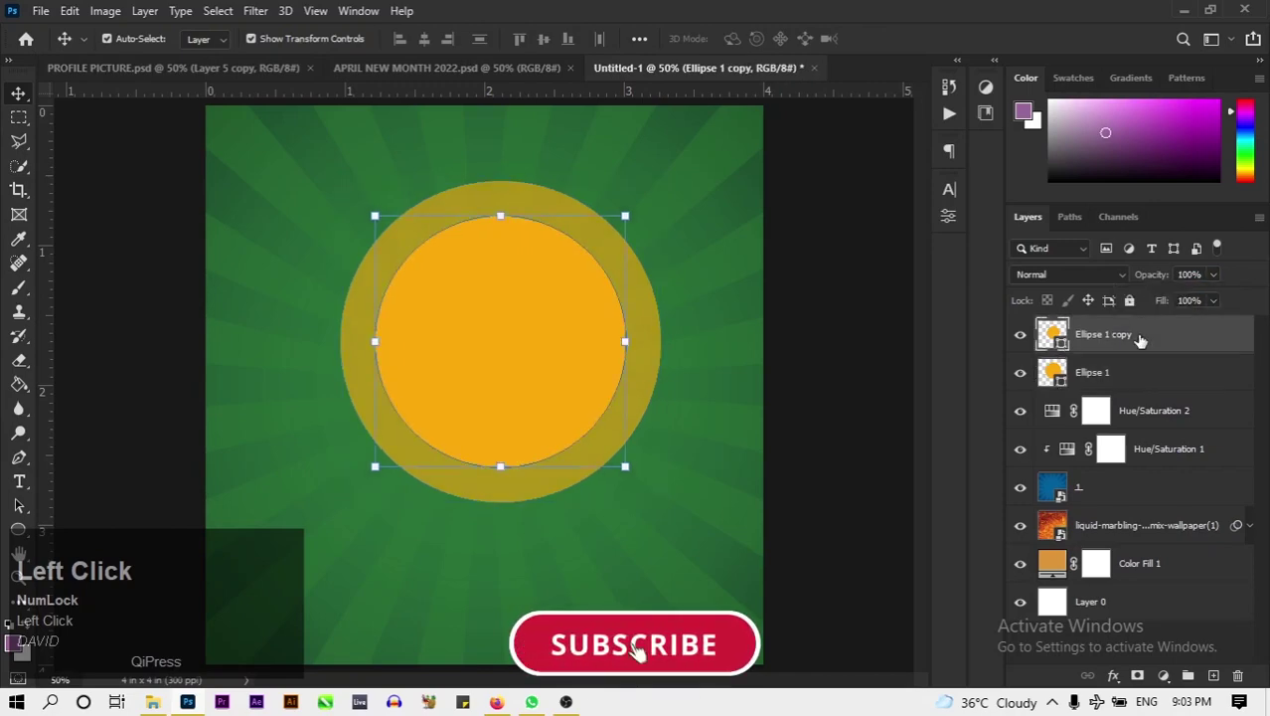
{"action": "left_click", "coordinate": [246, 11]}
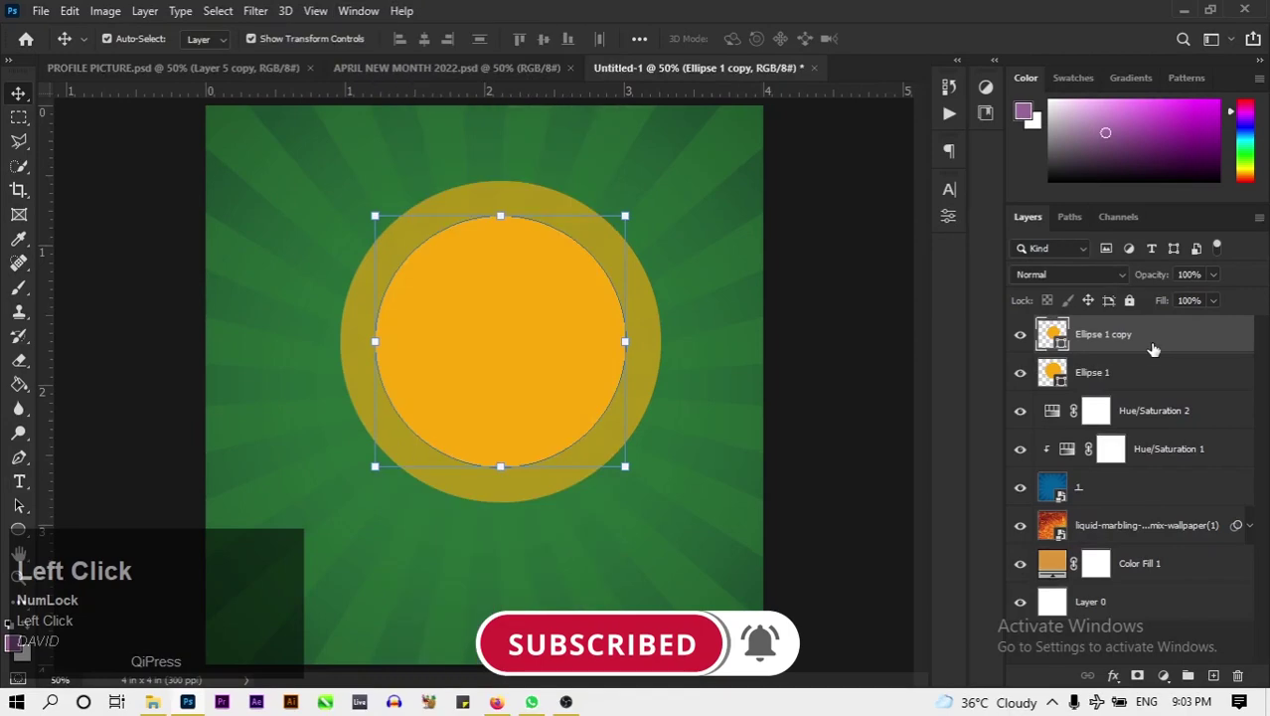
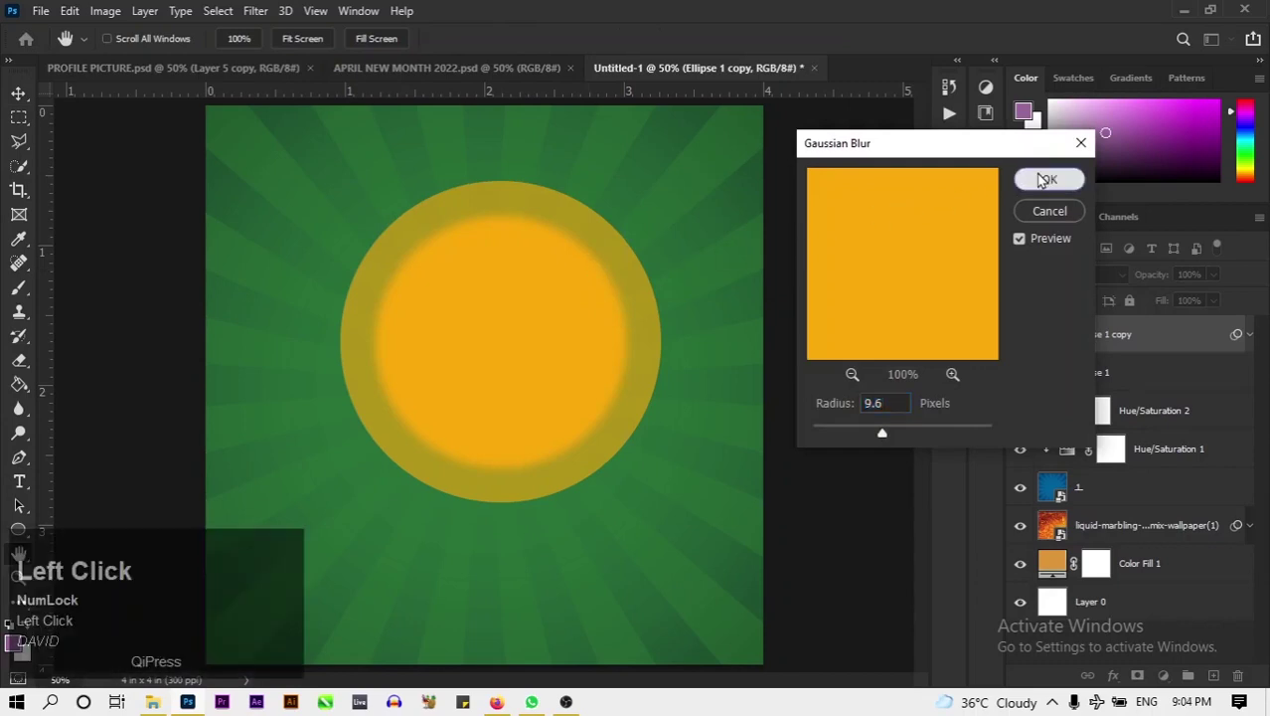
{"action": "left_click", "coordinate": [1041, 178]}
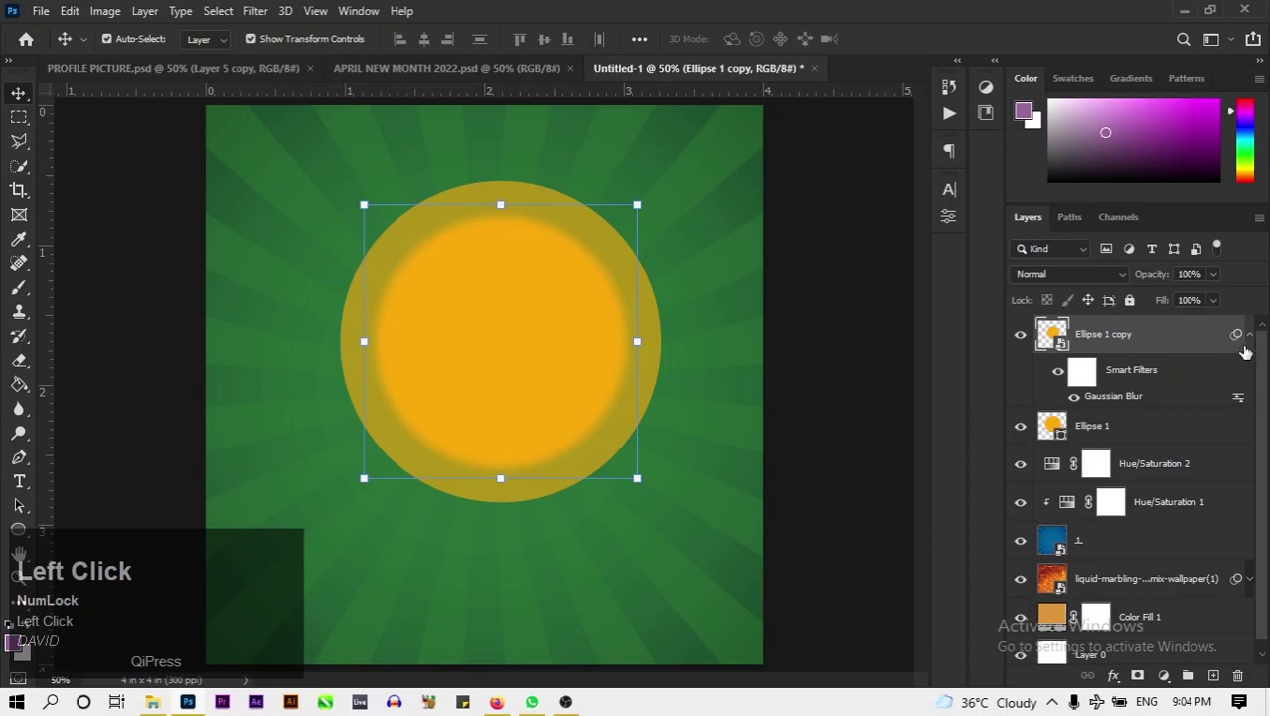
{"action": "left_click", "coordinate": [1248, 352]}
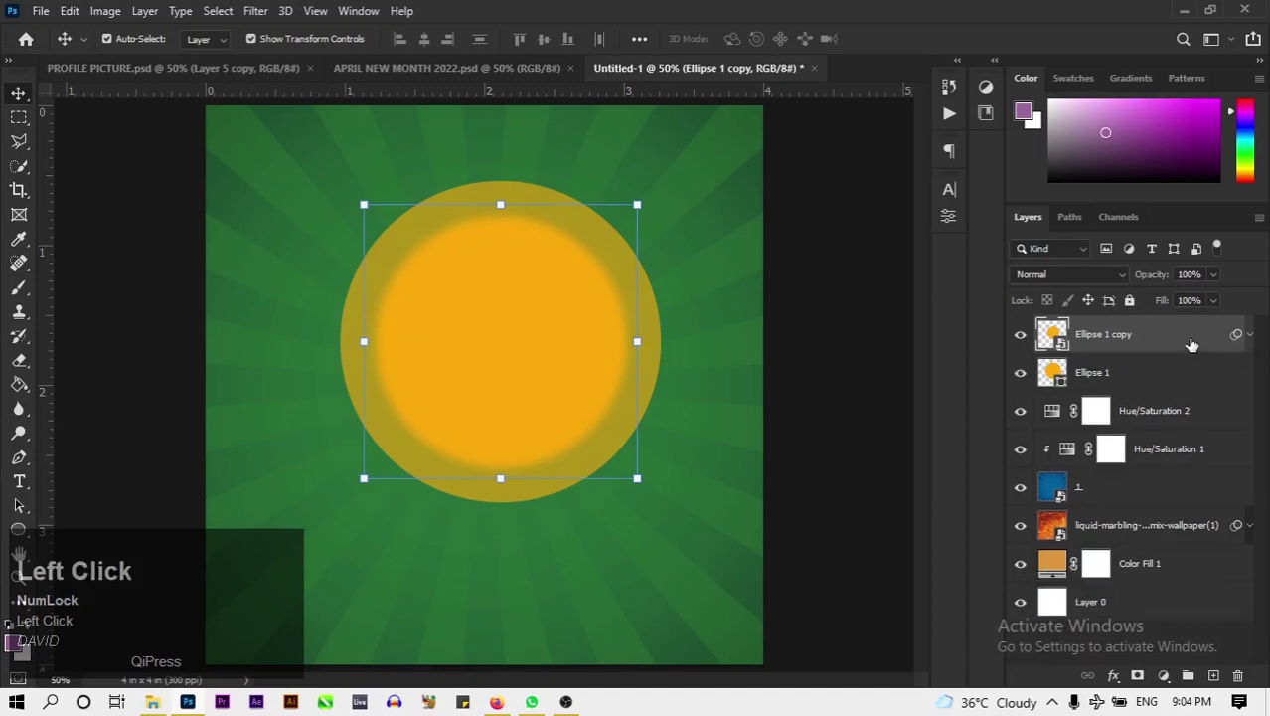
Group the two orange circle layers together.
{"action": "left_click", "coordinate": [1171, 387]}
{"action": "key", "text": "ctrl+g"}
{"action": "right_click", "coordinate": [1102, 327]}
{"action": "left_click", "coordinate": [1102, 327]}
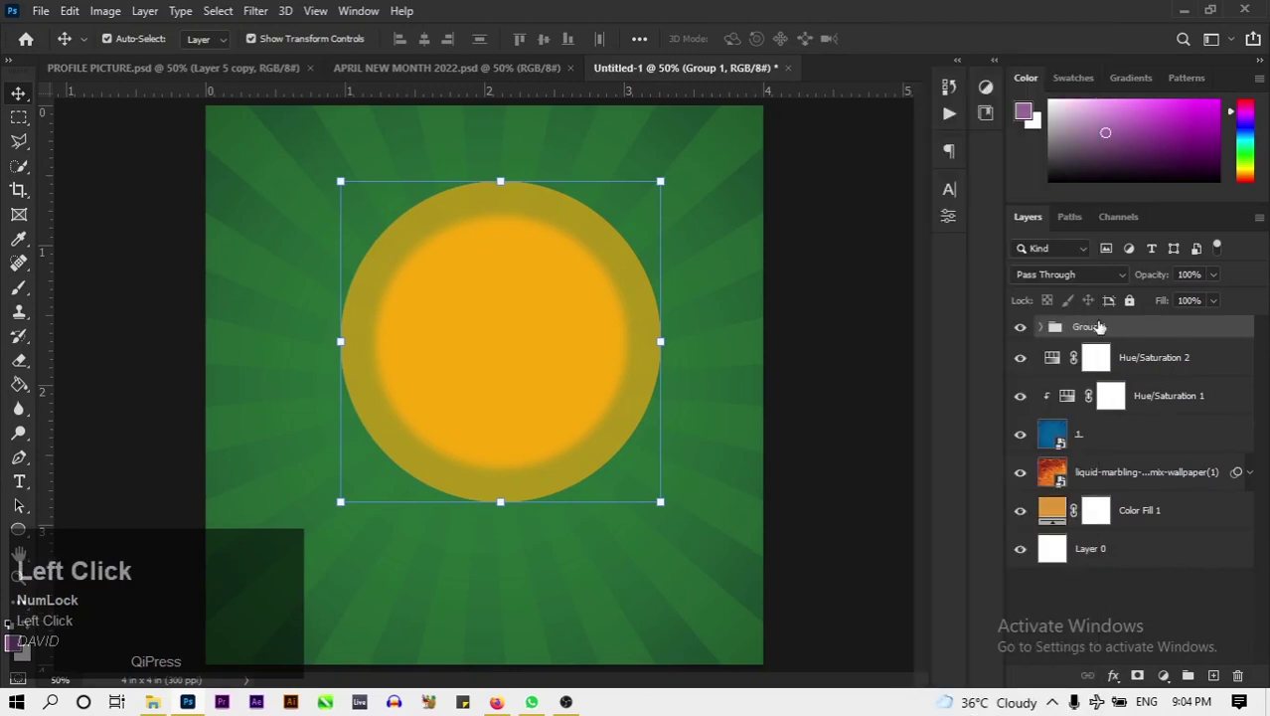
Rename the group 'Glow circles' and bring up its layer options for Smart Object conversion.
{"action": "key", "text": "BackSpace"}
{"action": "key", "text": "Caps_Lock"}
{"action": "type", "text": "gloo"}
{"action": "key", "text": "BackSpace"}
{"action": "type", "text": "w"}
{"action": "key", "text": "space"}
{"action": "type", "text": "circles"}
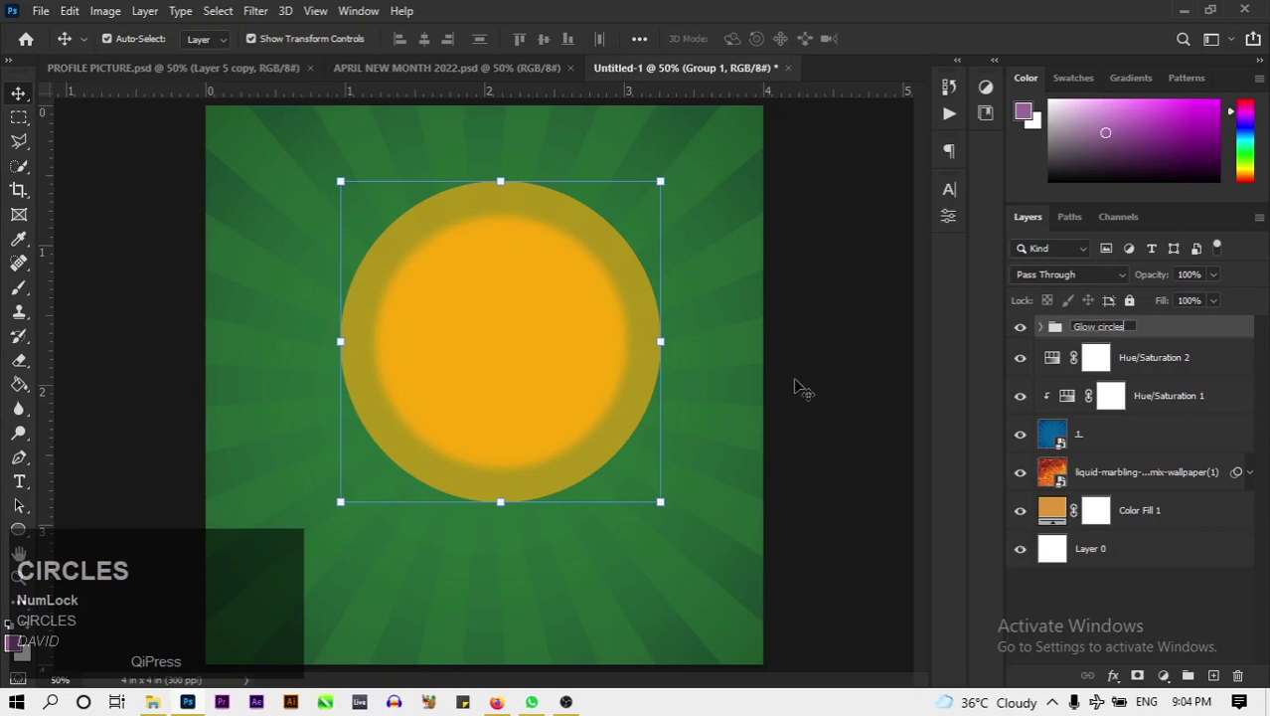
{"action": "left_click", "coordinate": [1061, 323]}
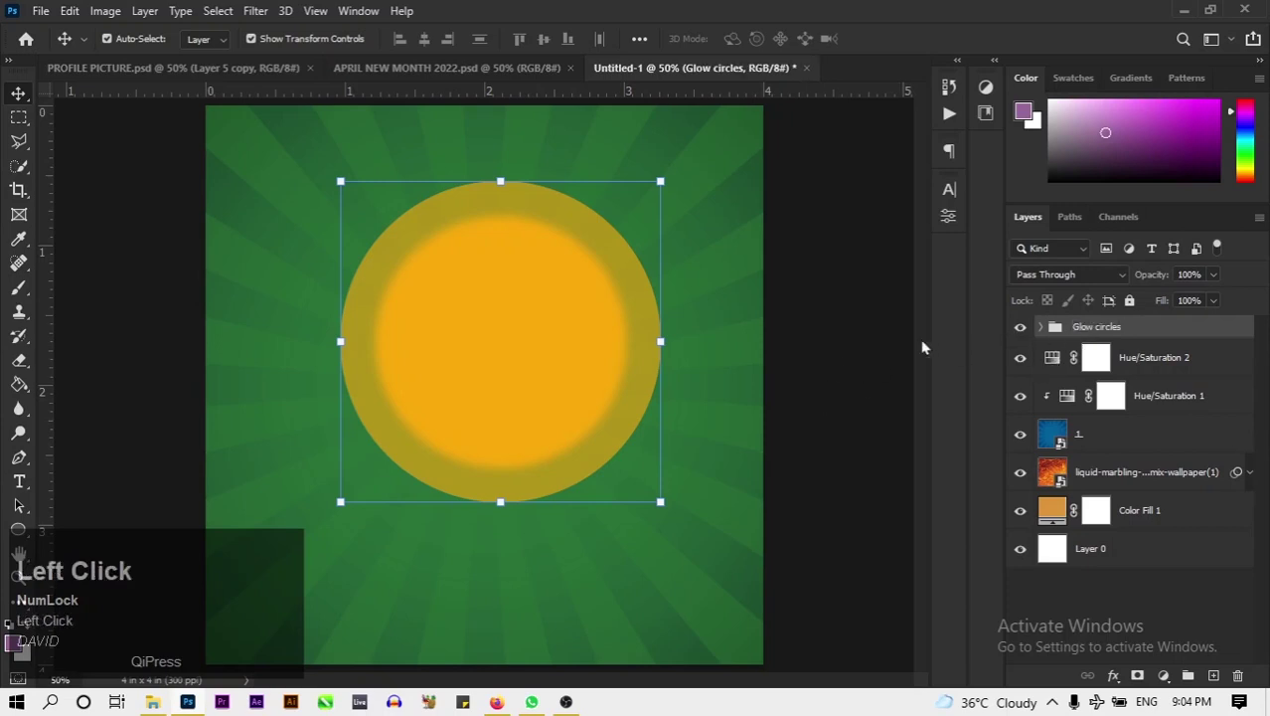
{"action": "right_click", "coordinate": [1148, 331]}
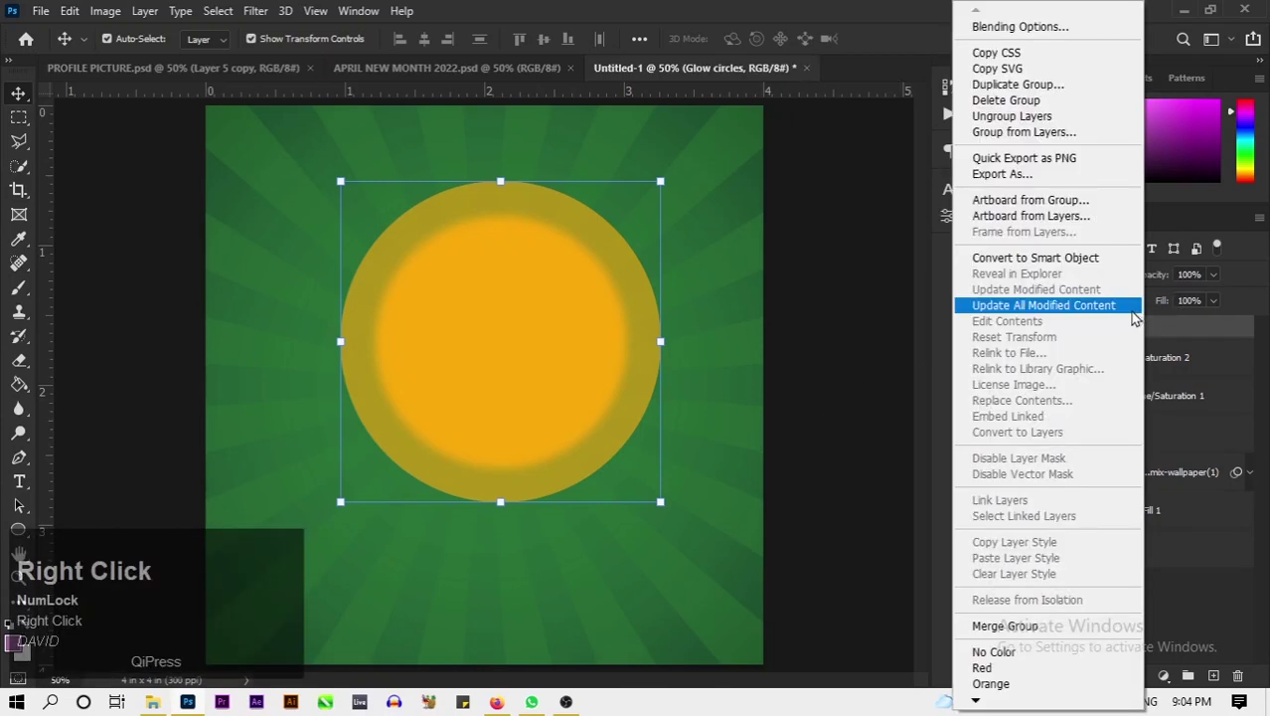
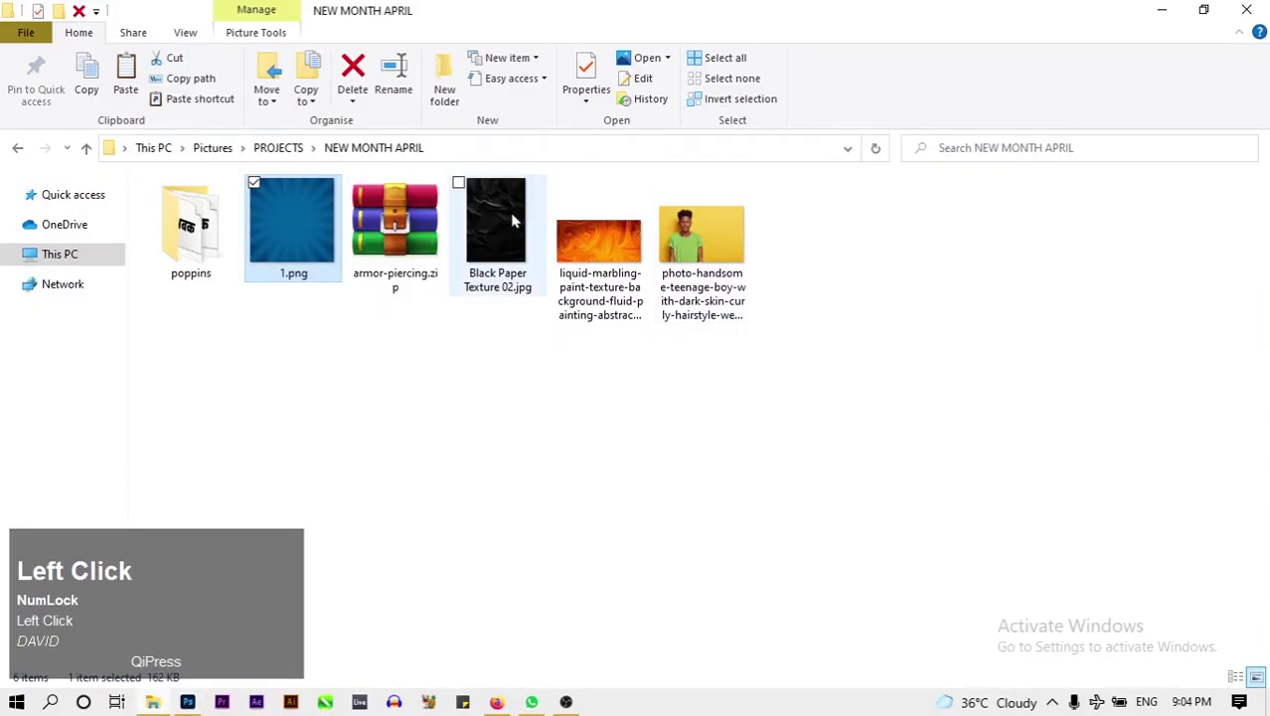
Drag Black Paper Texture 02.jpg from the NEW MONTH APRIL folder onto the flyer.
{"action": "left_click_drag", "start_coordinate": [512, 217], "coordinate": [476, 303]}
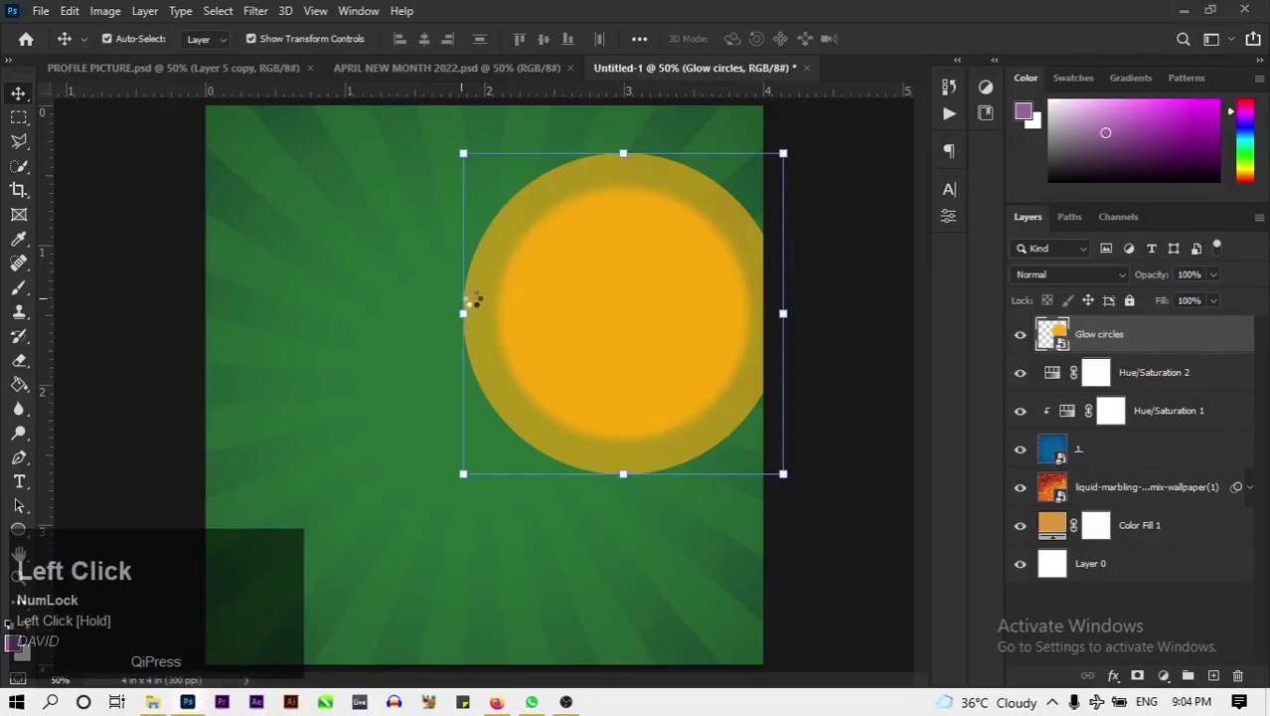
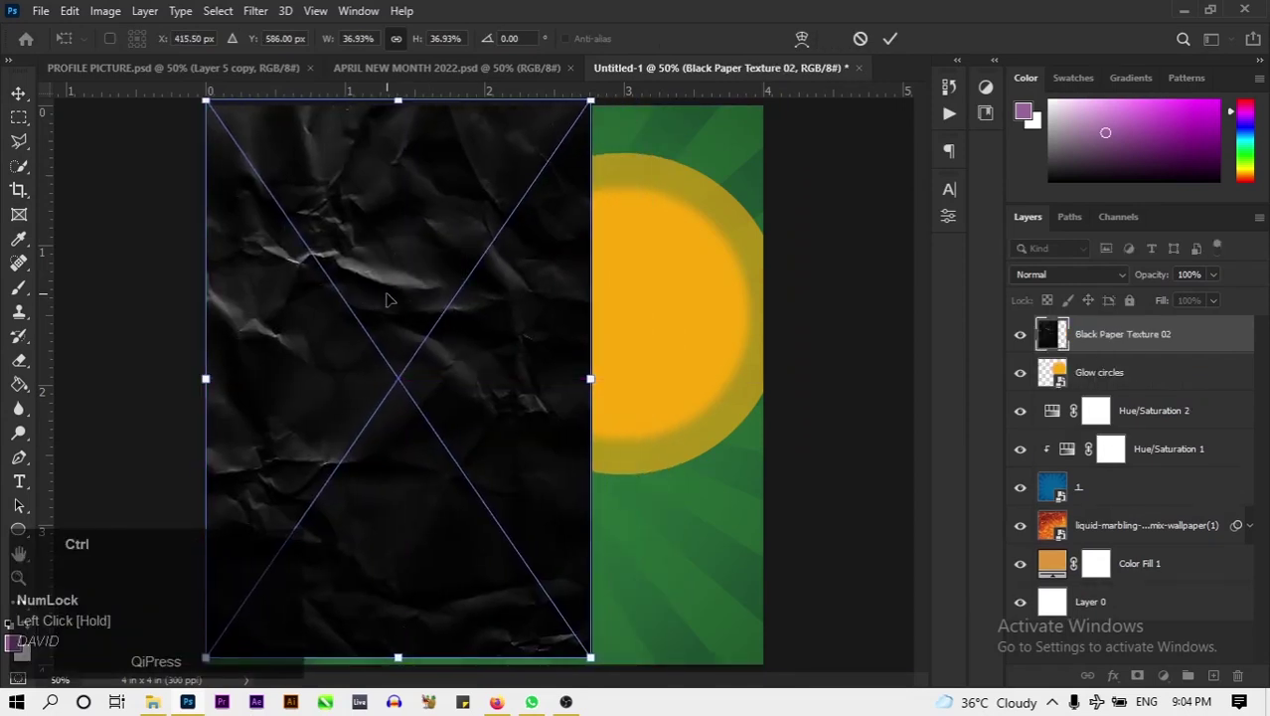
Fit the black paper texture over the canvas and blend it in Dissolve mode.
{"action": "key", "text": "ctrl+-"}
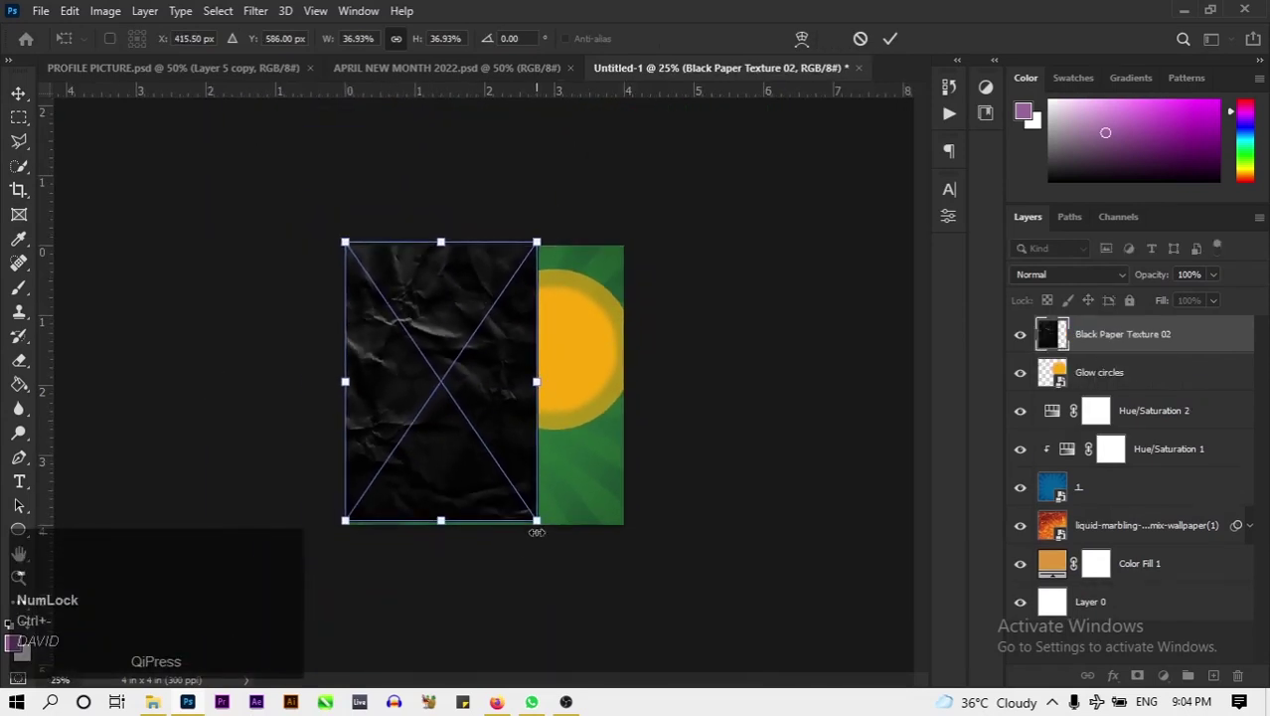
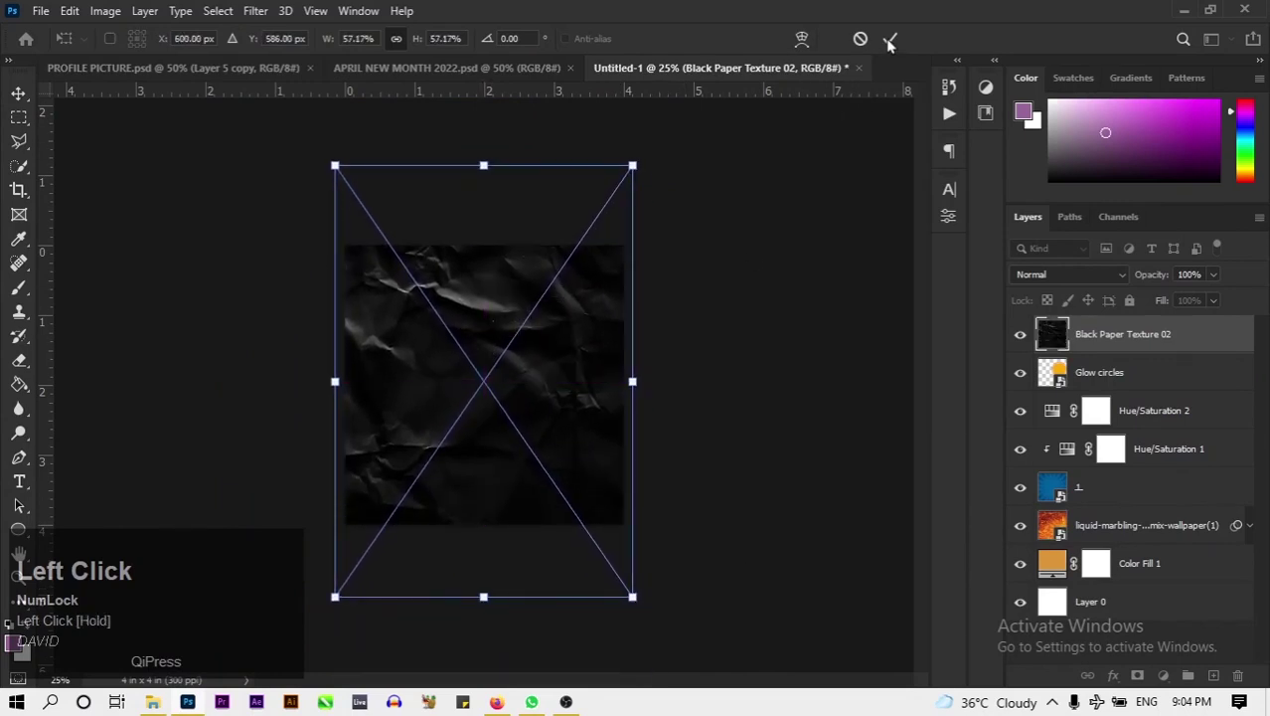
{"action": "key", "text": "ctrl+0"}
{"action": "left_click", "coordinate": [1122, 332]}
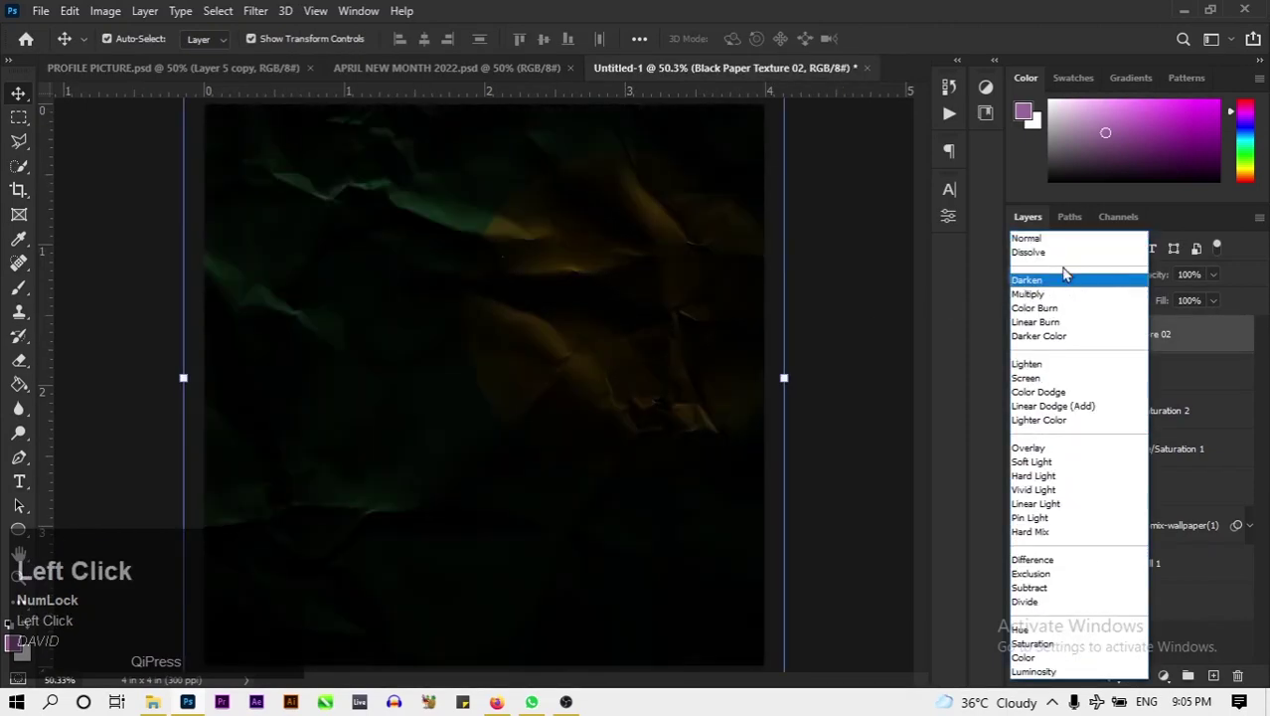
{"action": "left_click", "coordinate": [1065, 260]}
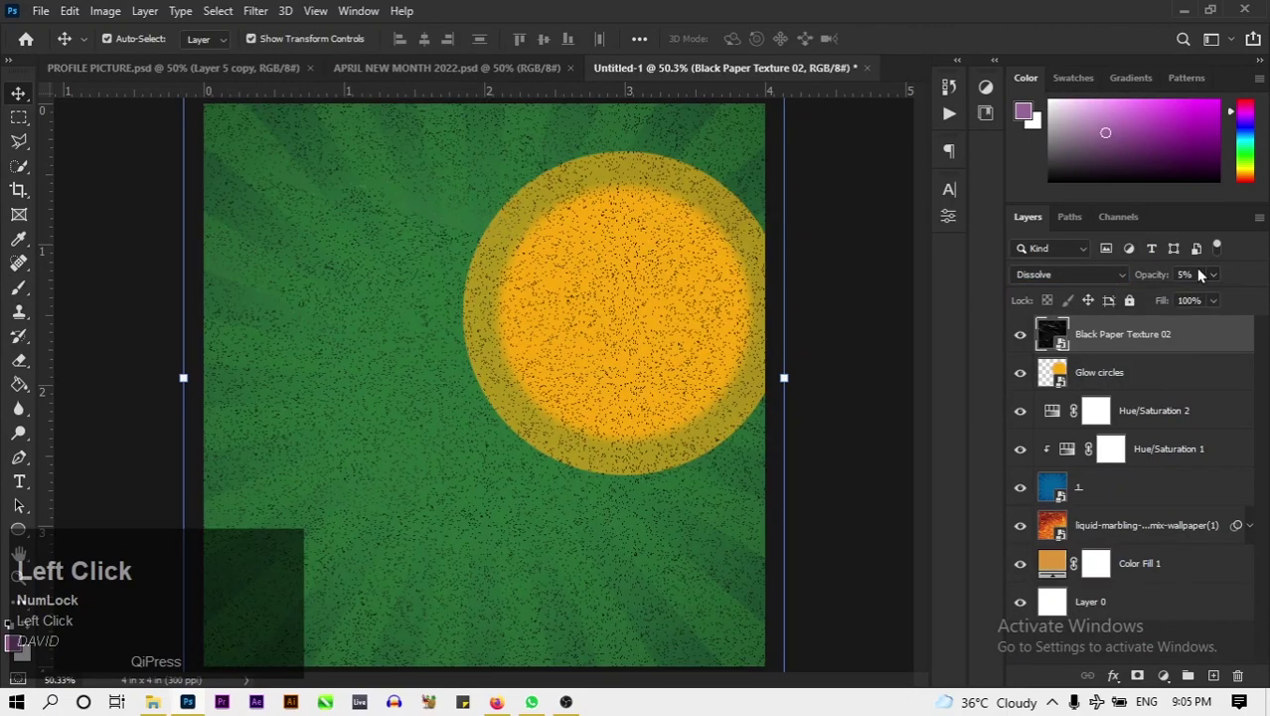
Lower the texture's opacity to about 1% for faint dark speckles.
{"action": "key", "text": "BackSpace"}
{"action": "key", "text": "2"}
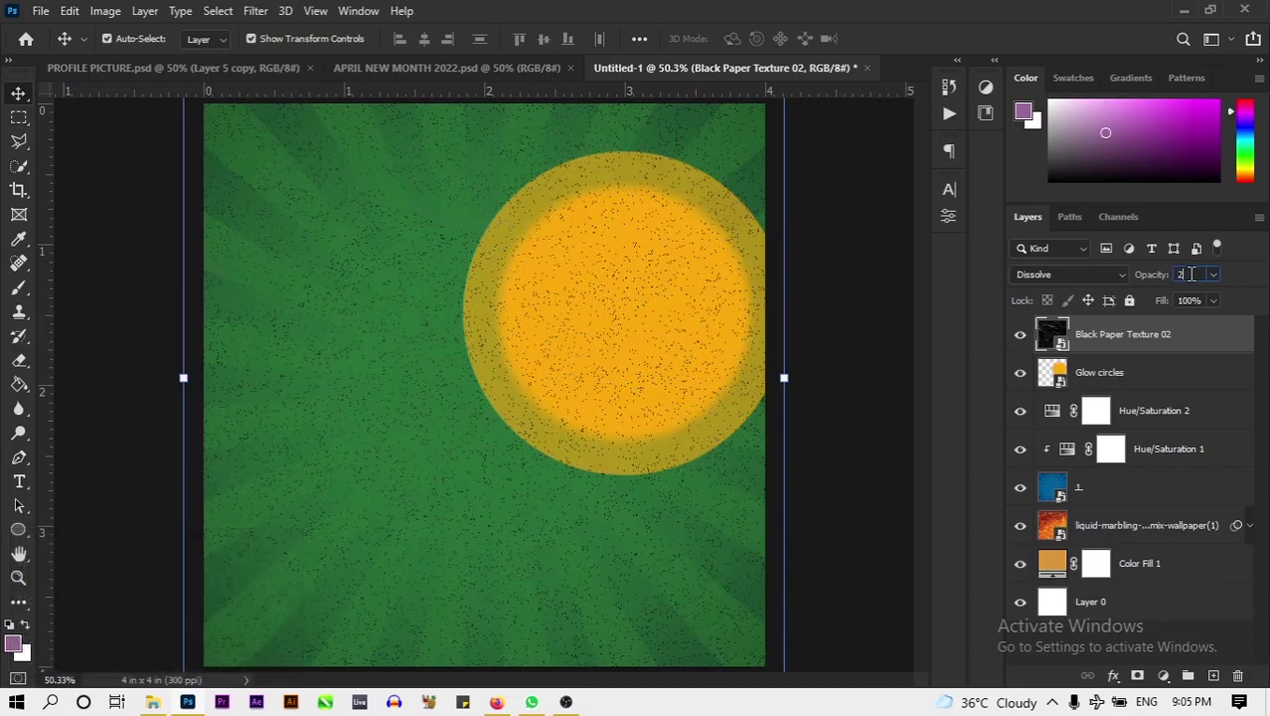
{"action": "key", "text": "BackSpace"}
{"action": "key", "text": "1"}
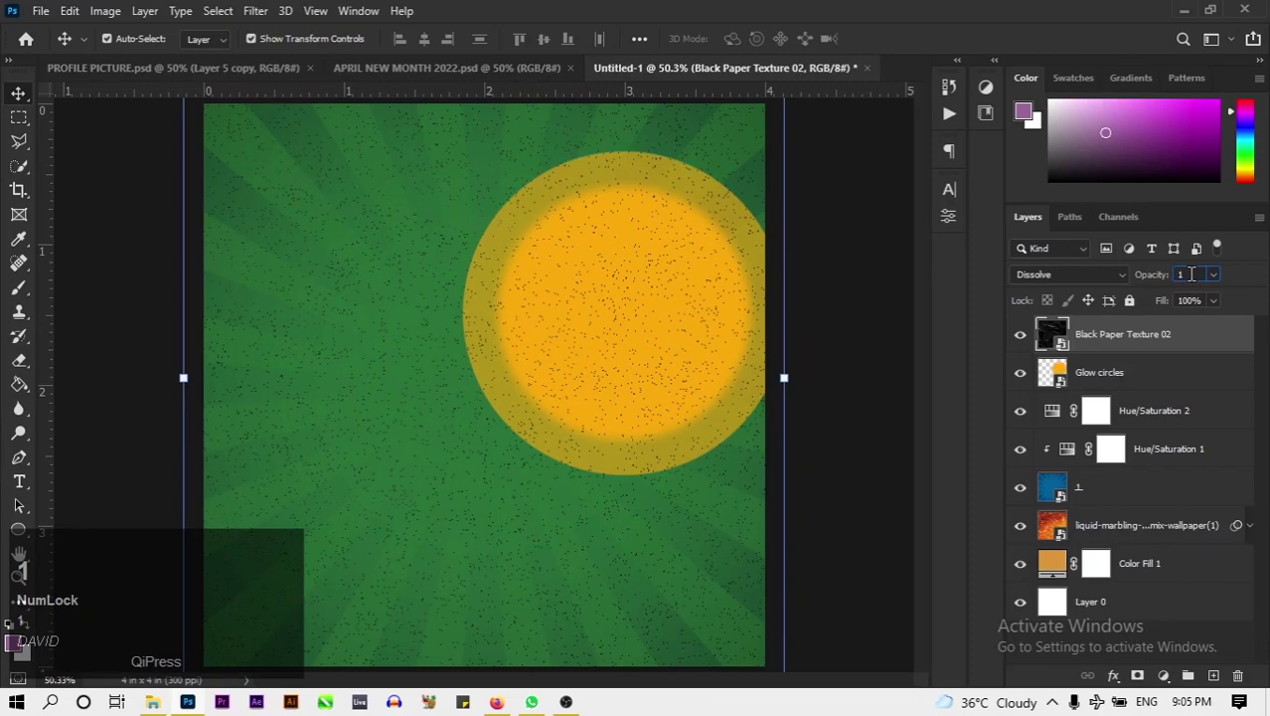
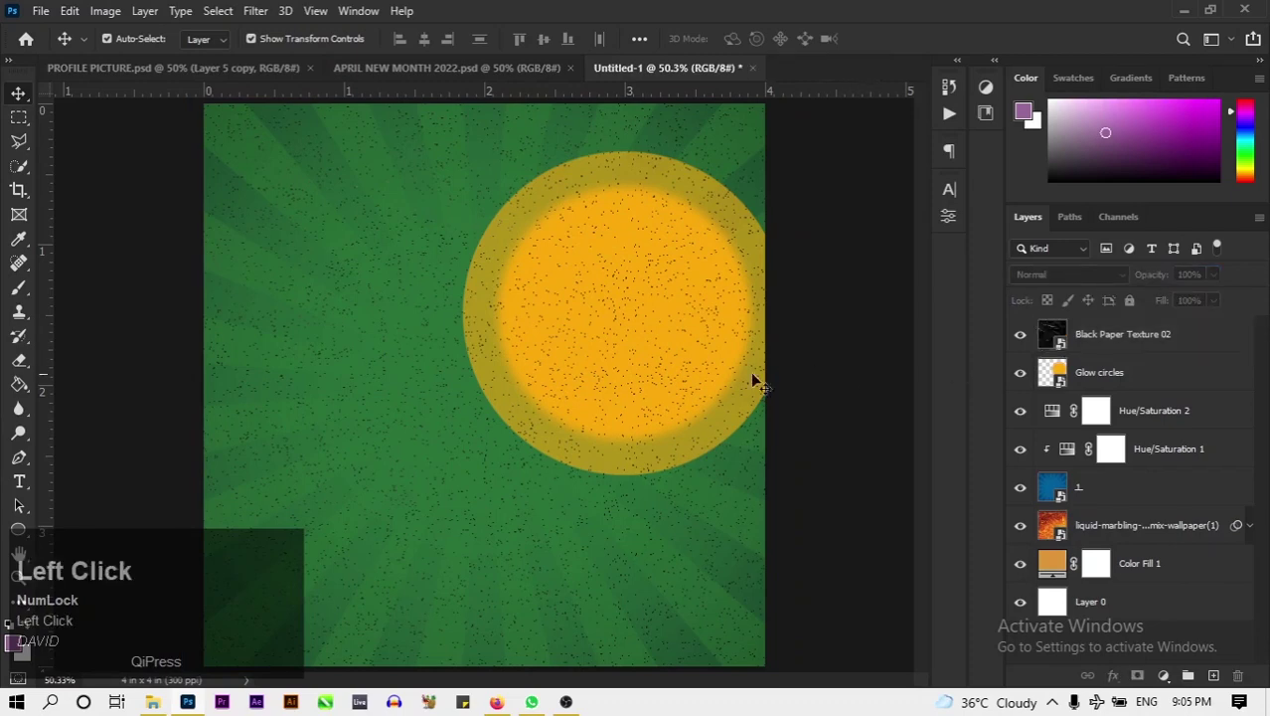
{"action": "left_click", "coordinate": [491, 87]}
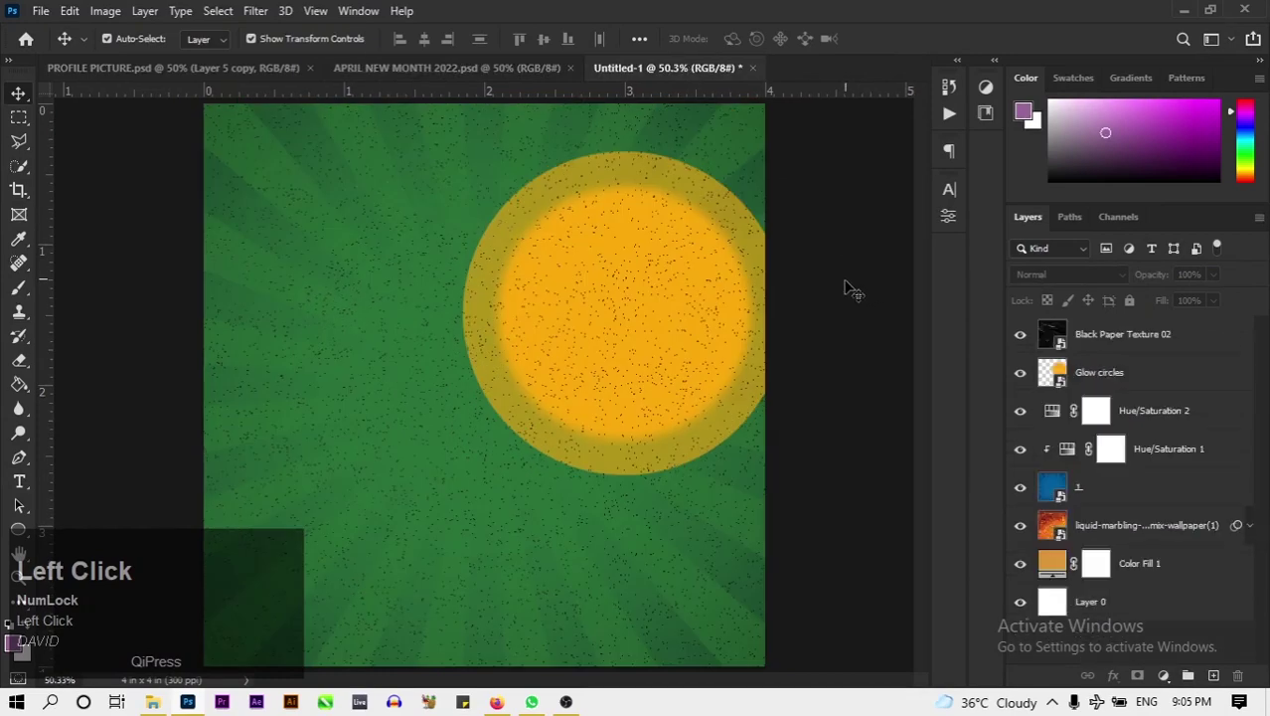
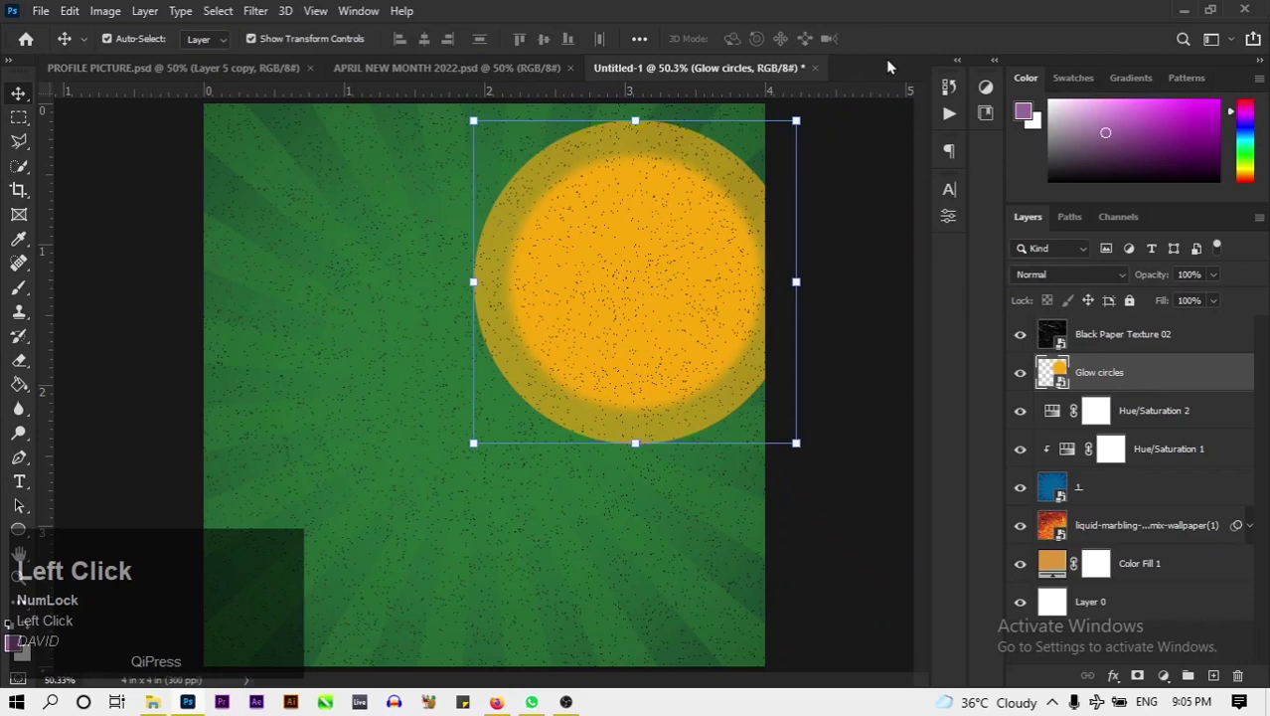
Lock the Black Paper Texture 02 and liquid marbling texture layers against edits.
{"action": "left_click", "coordinate": [1133, 311]}
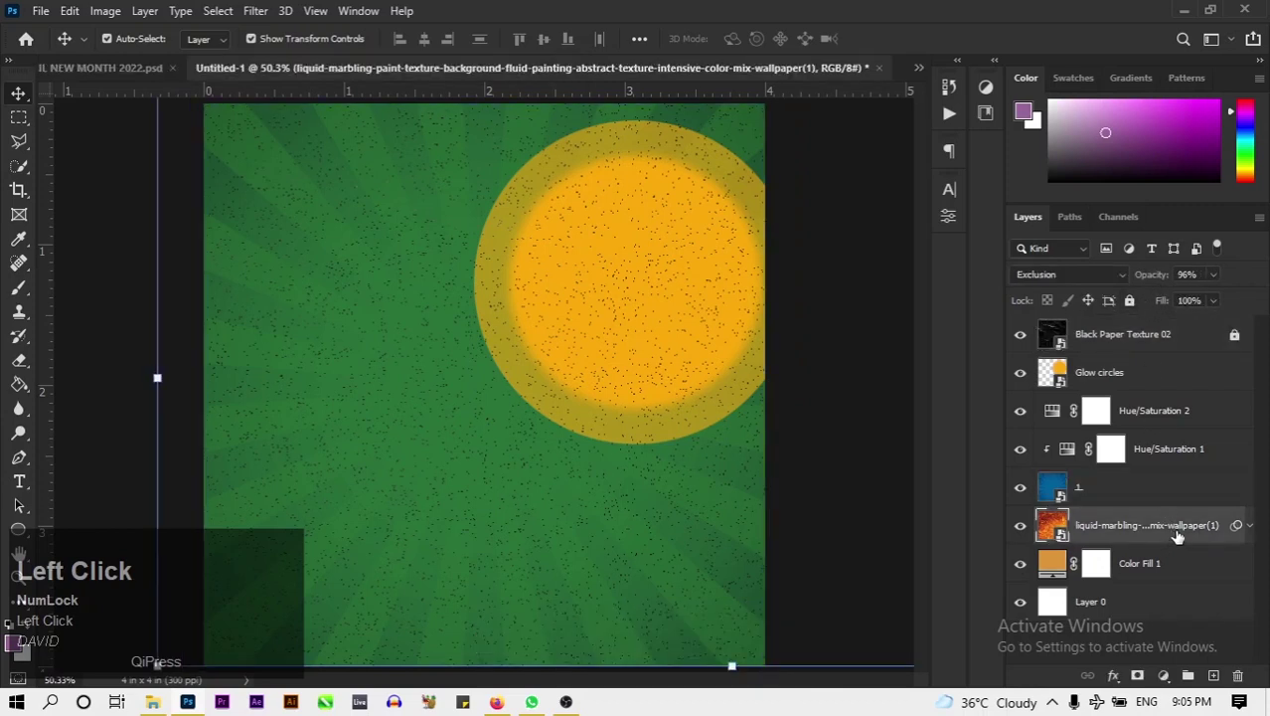
{"action": "left_click", "coordinate": [1174, 490]}
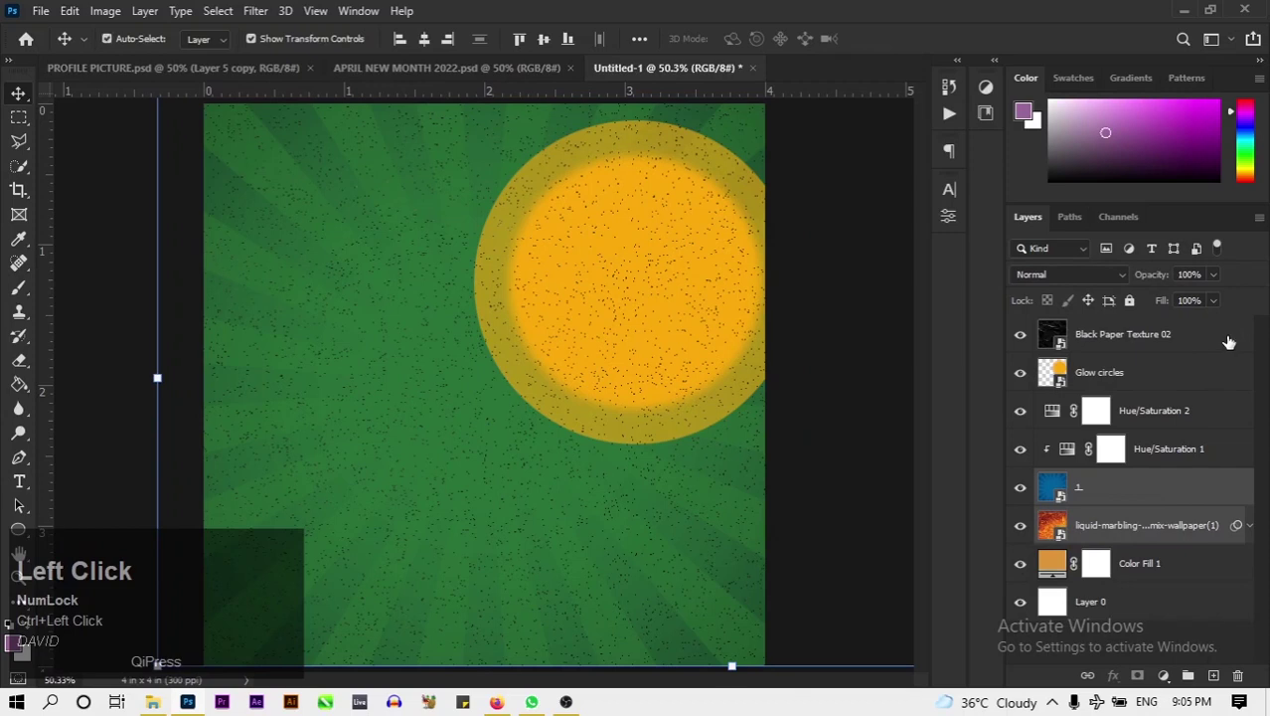
{"action": "left_click", "coordinate": [1132, 535]}
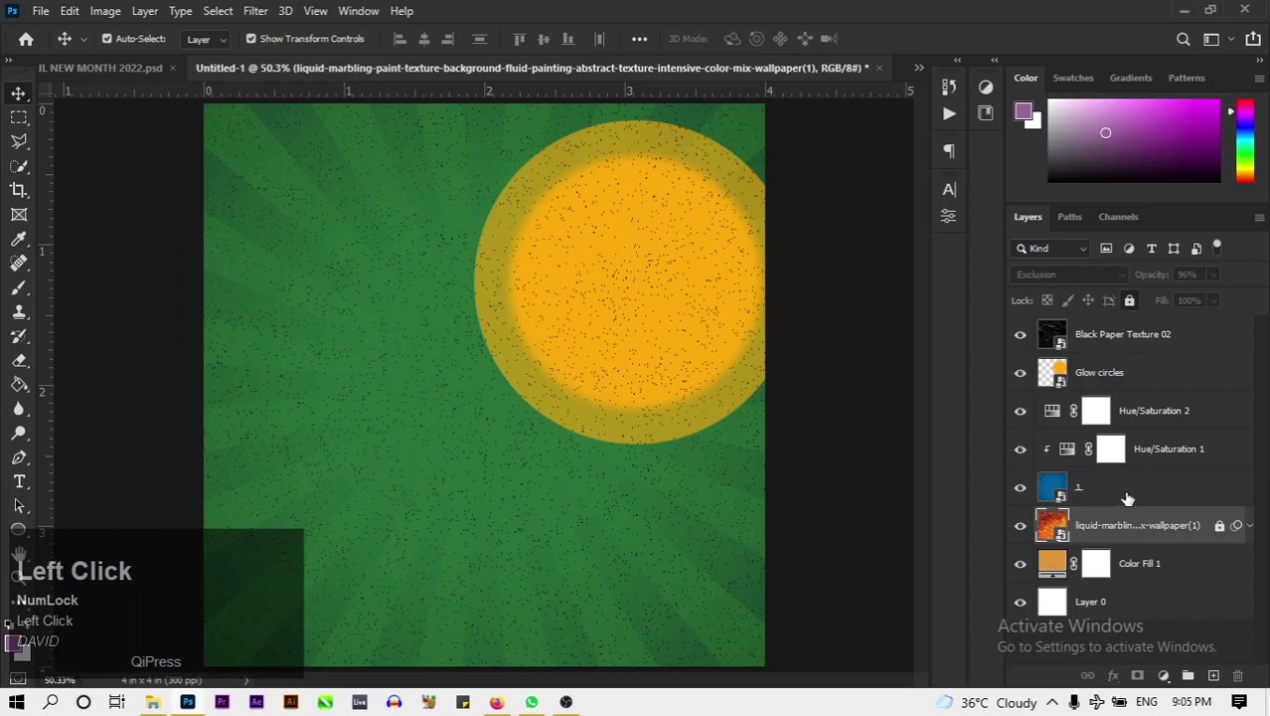
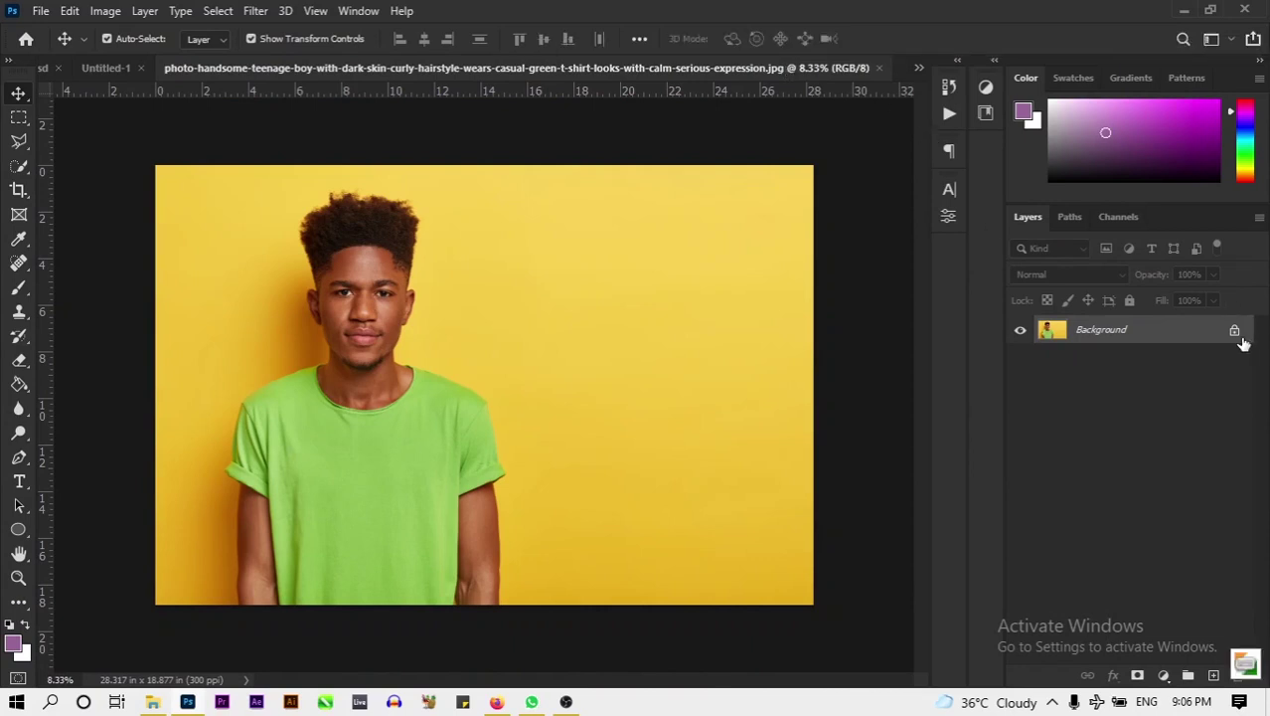
Unlock the portrait layer, select the boy with Select > Subject and mask out the yellow background.
{"action": "left_click", "coordinate": [1243, 342]}
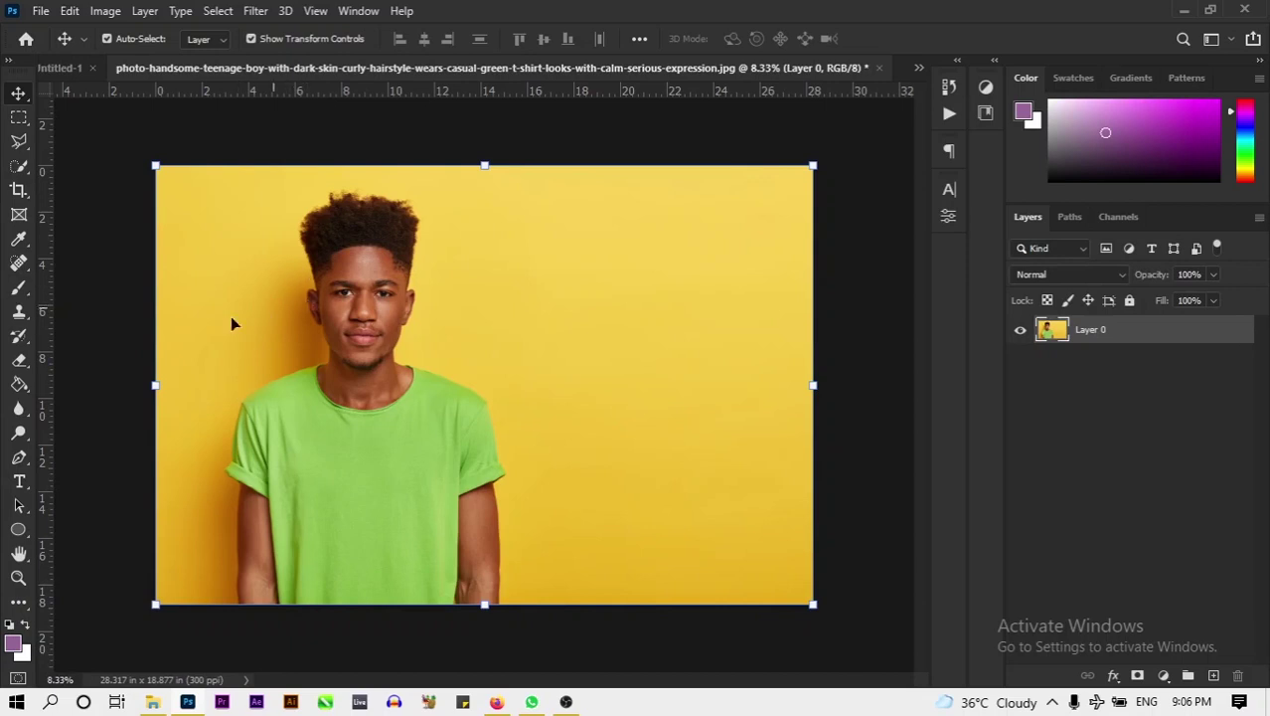
{"action": "left_click", "coordinate": [225, 12]}
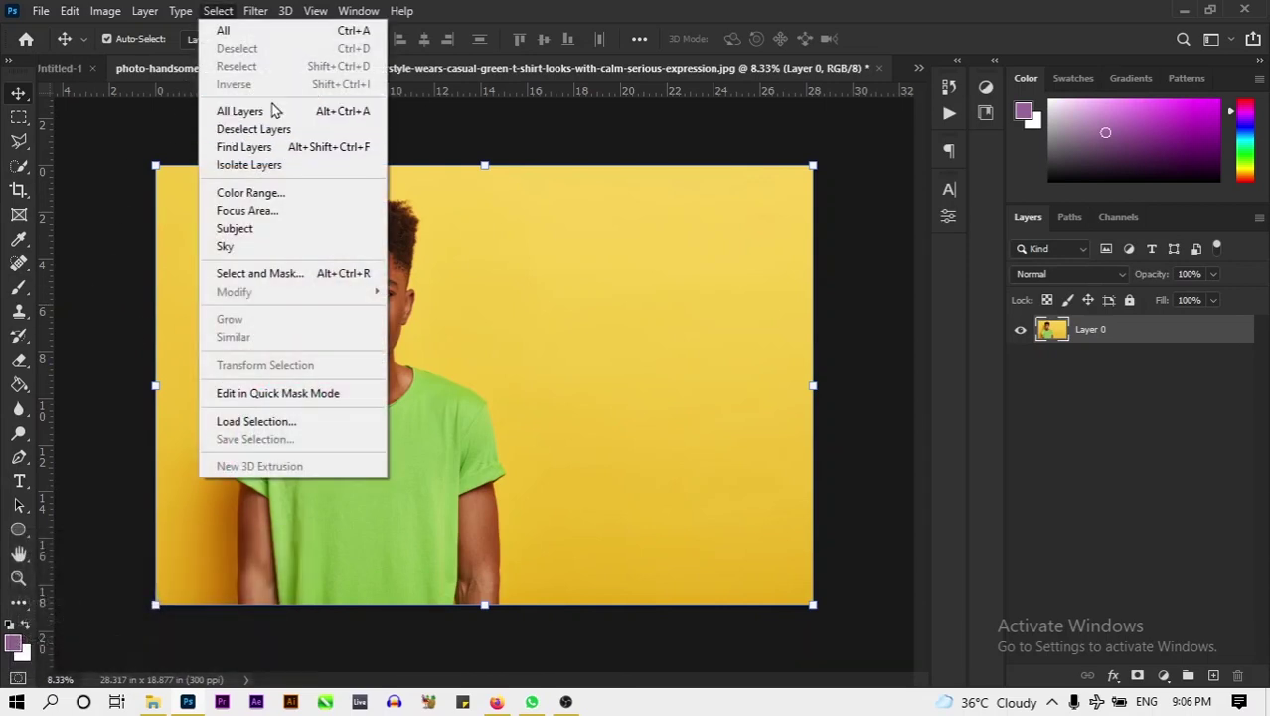
{"action": "left_click", "coordinate": [278, 243]}
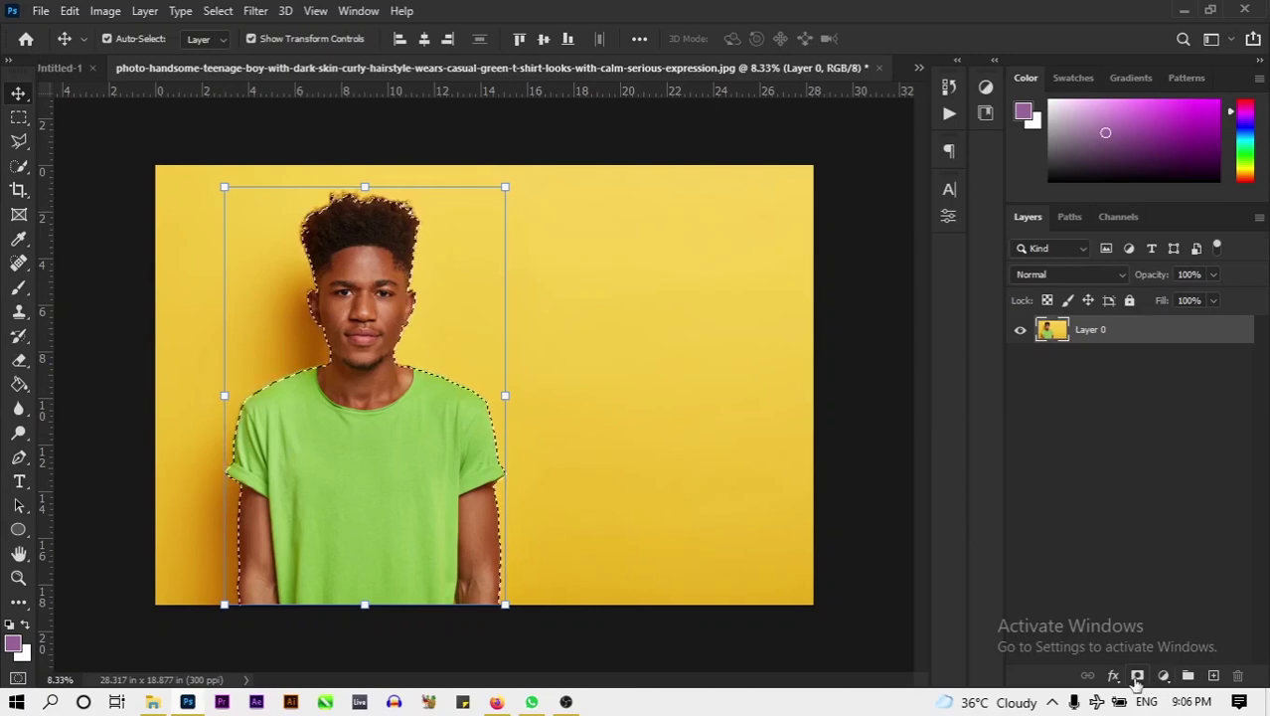
{"action": "left_click", "coordinate": [1141, 682]}
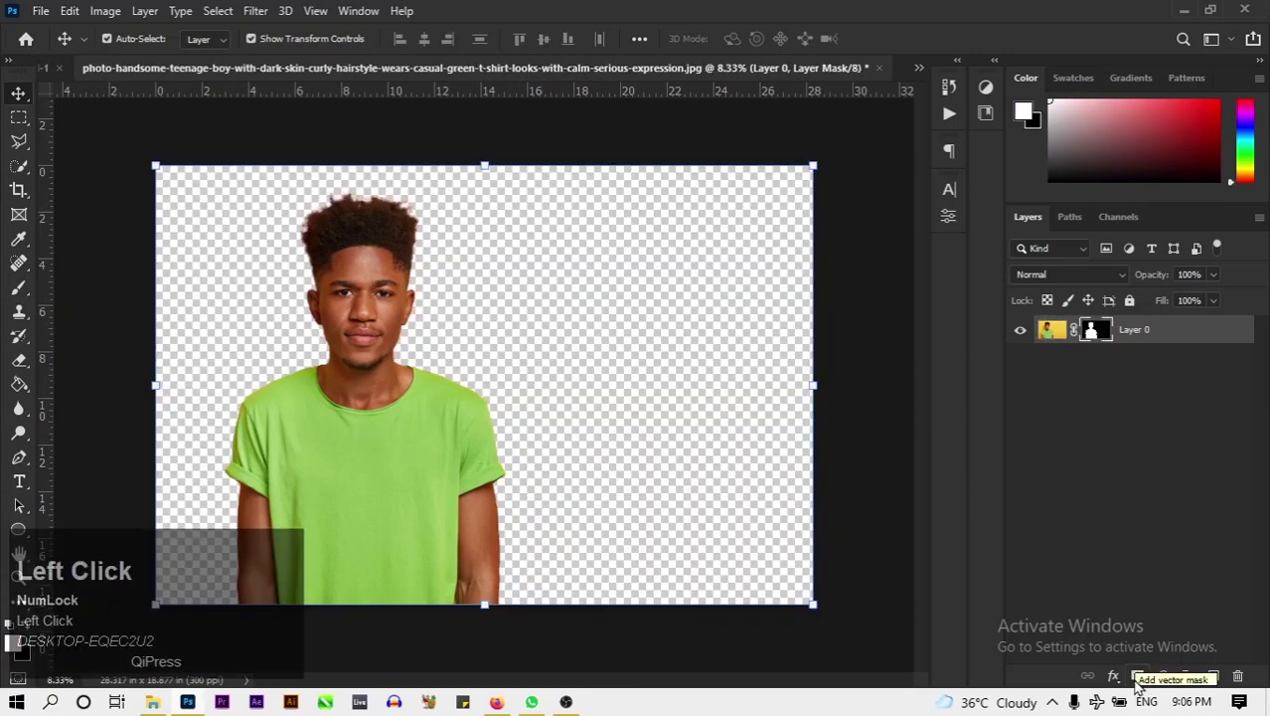
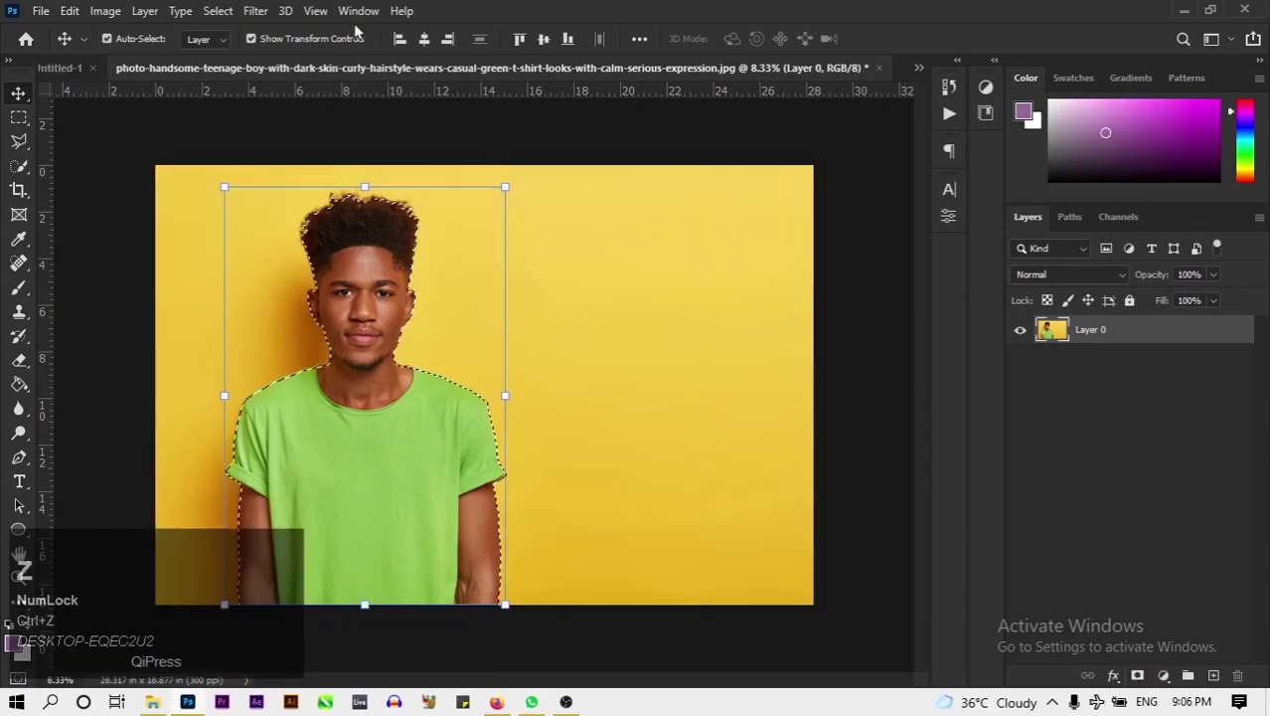
Smooth and slightly contract the subject selection before masking.
{"action": "double_click", "coordinate": [205, 12]}
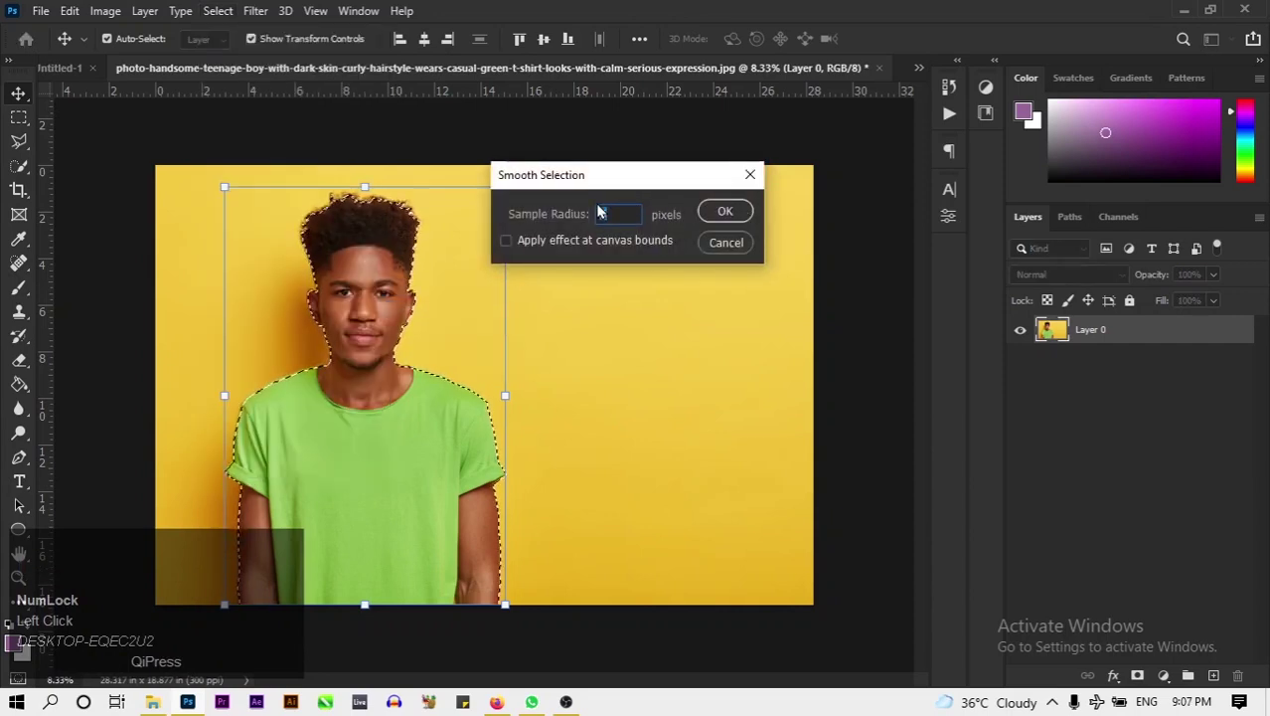
{"action": "left_click", "coordinate": [713, 219]}
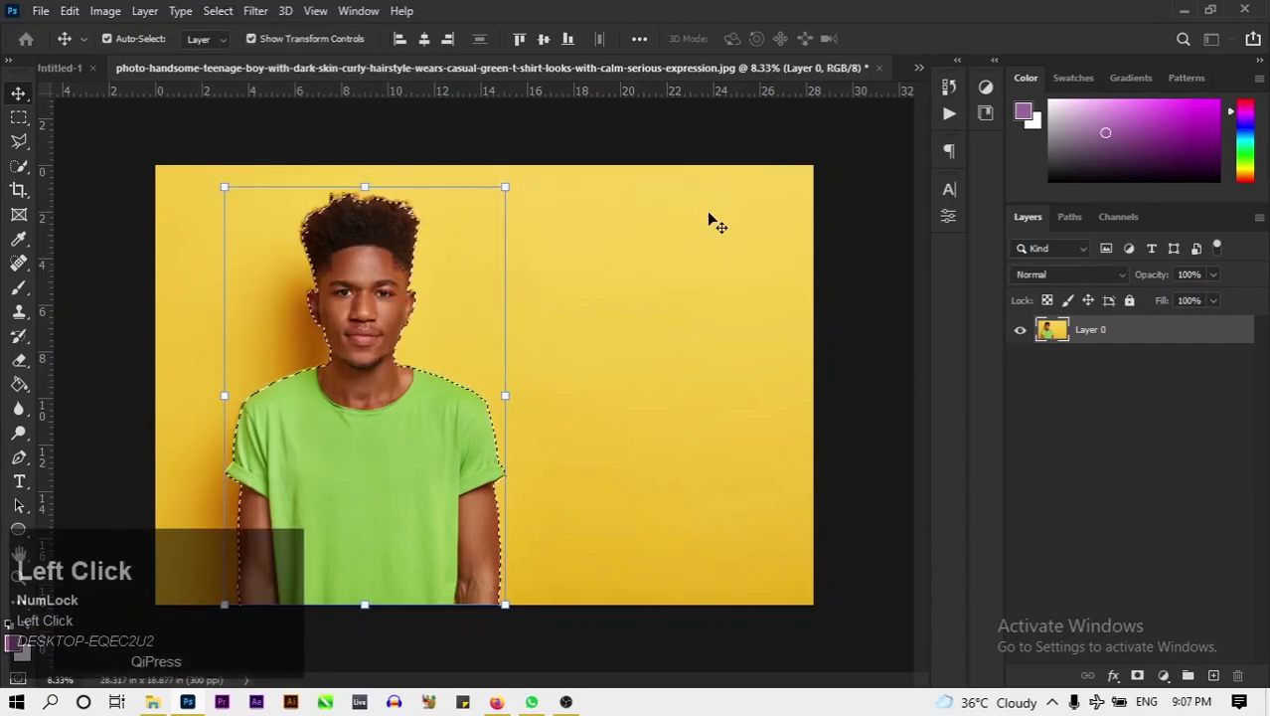
{"action": "left_click", "coordinate": [267, 6]}
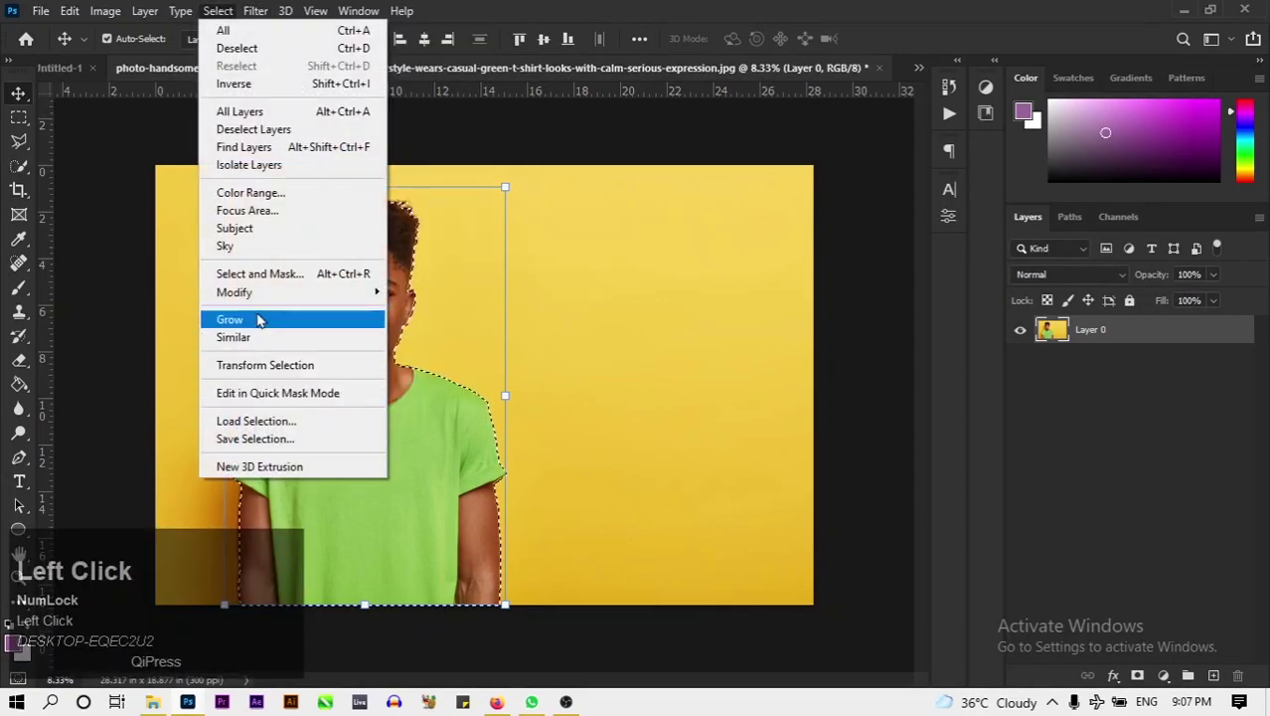
{"action": "left_click", "coordinate": [263, 302]}
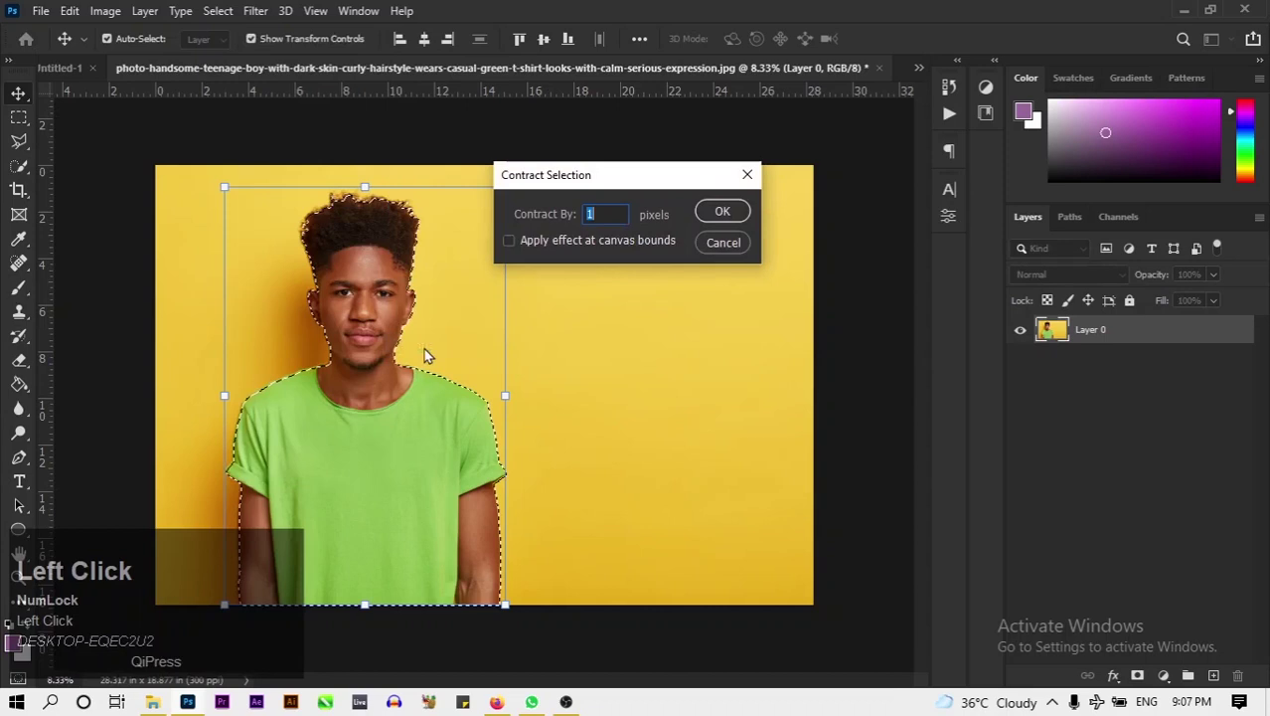
{"action": "left_click", "coordinate": [720, 221]}
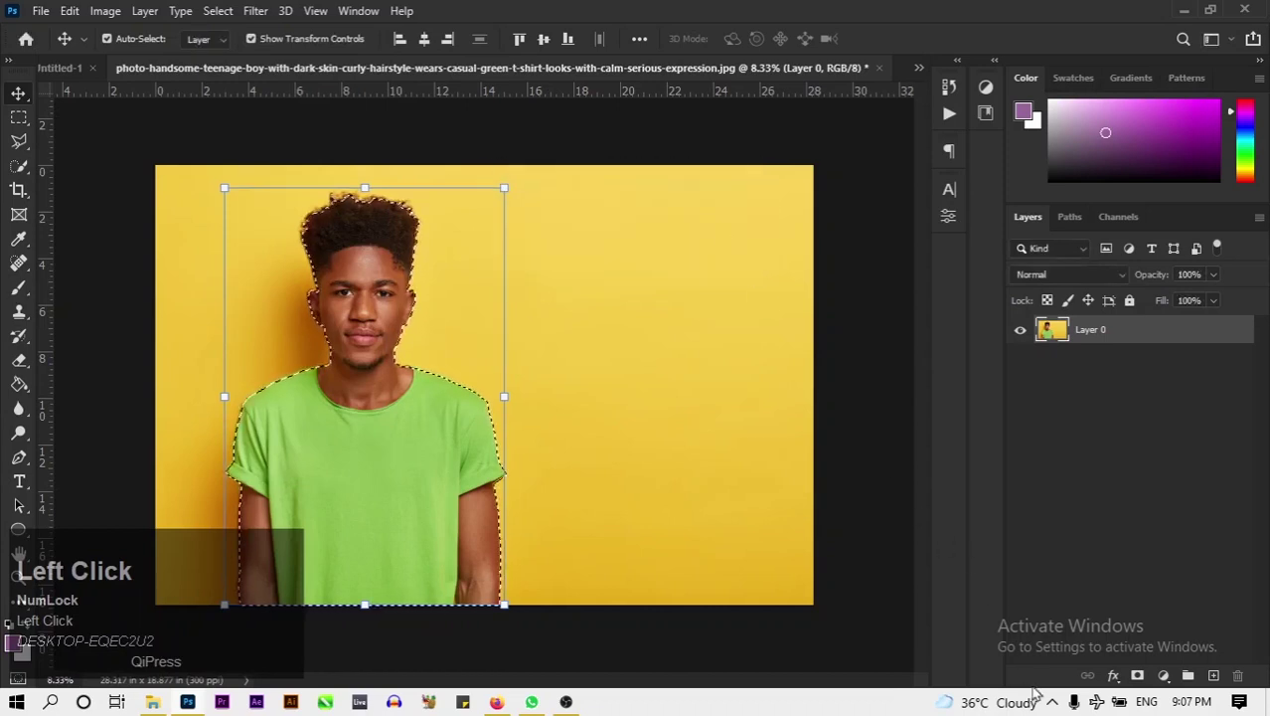
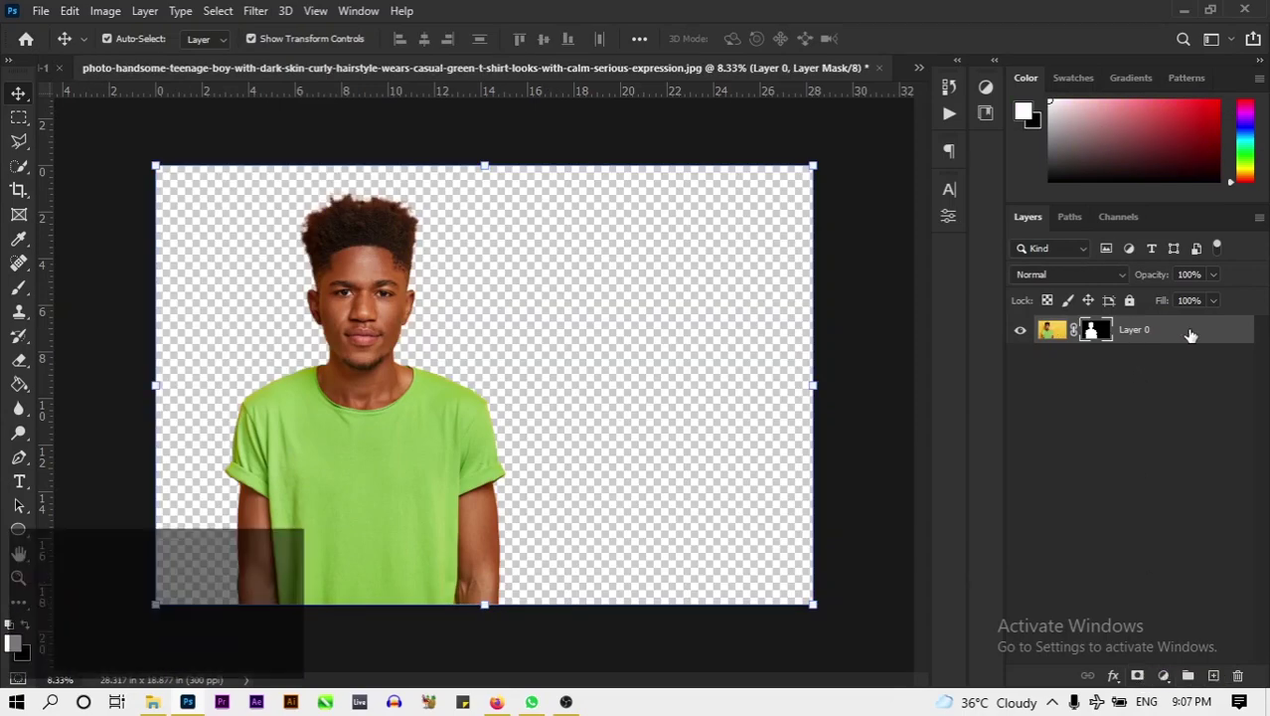
Convert the masked portrait layer into a smart object and bring it to the flyer document.
{"action": "right_click", "coordinate": [1194, 335]}
{"action": "left_click", "coordinate": [1129, 260]}
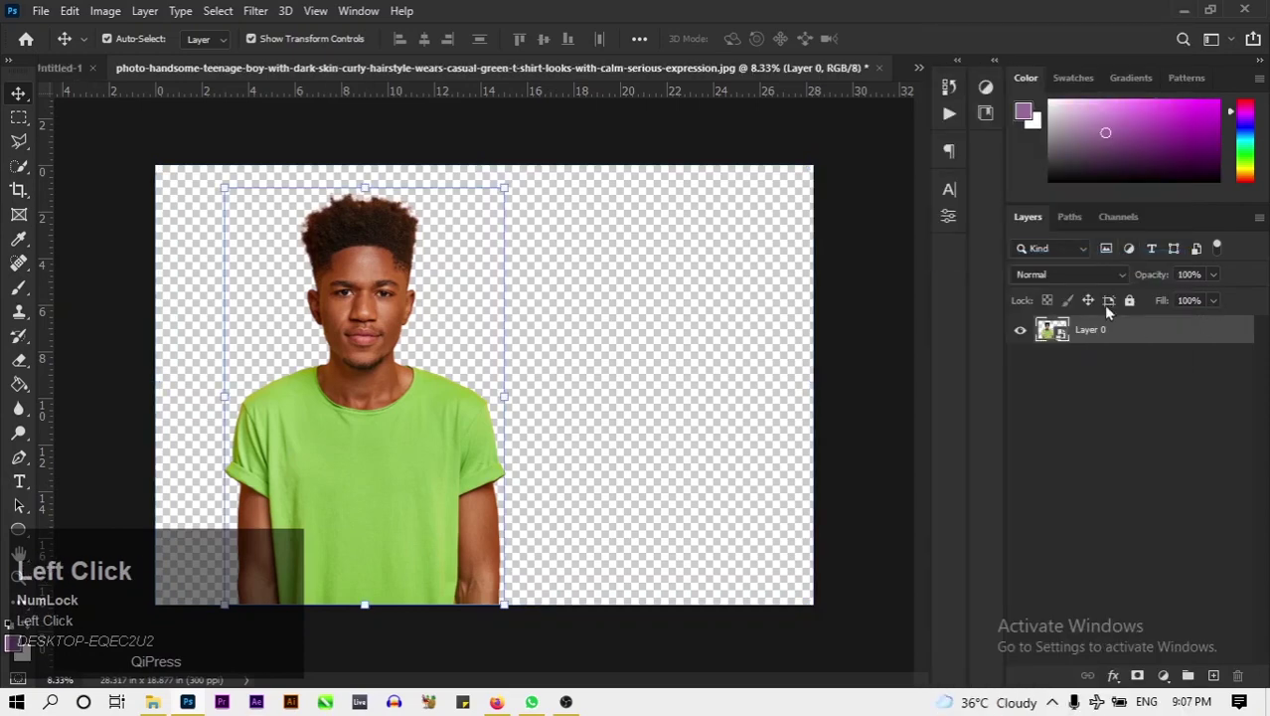
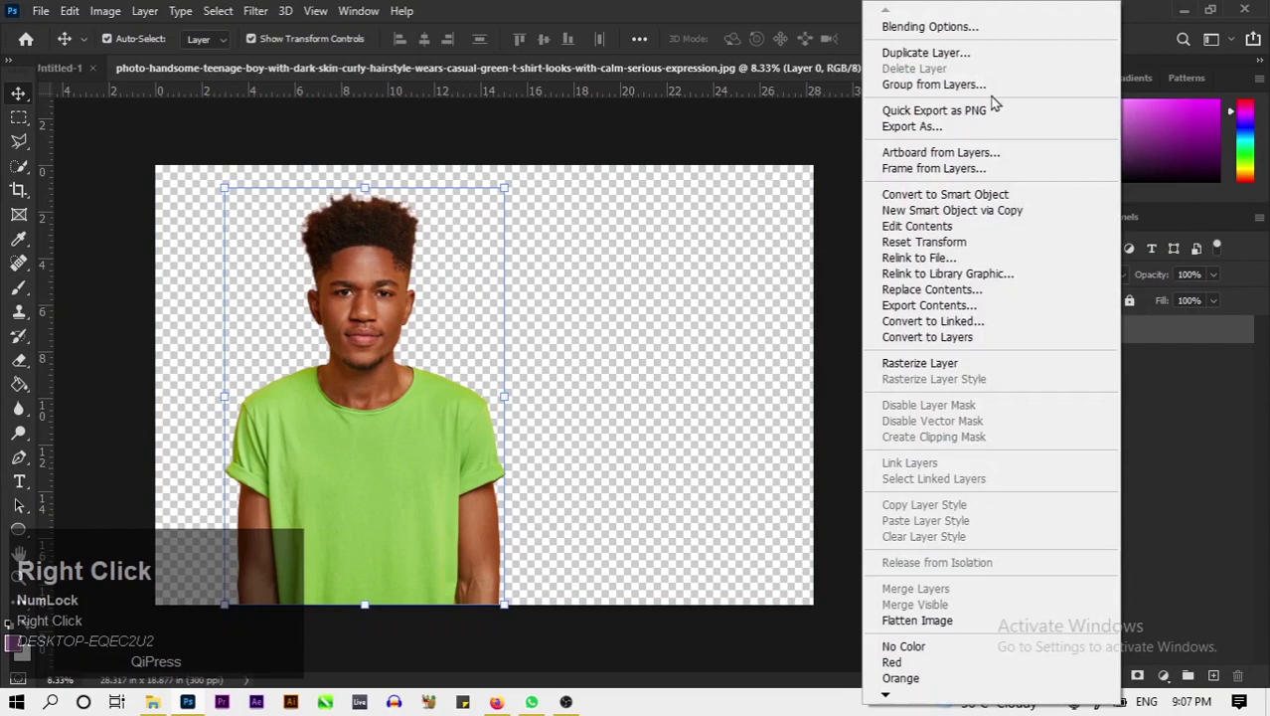
{"action": "double_click", "coordinate": [939, 58]}
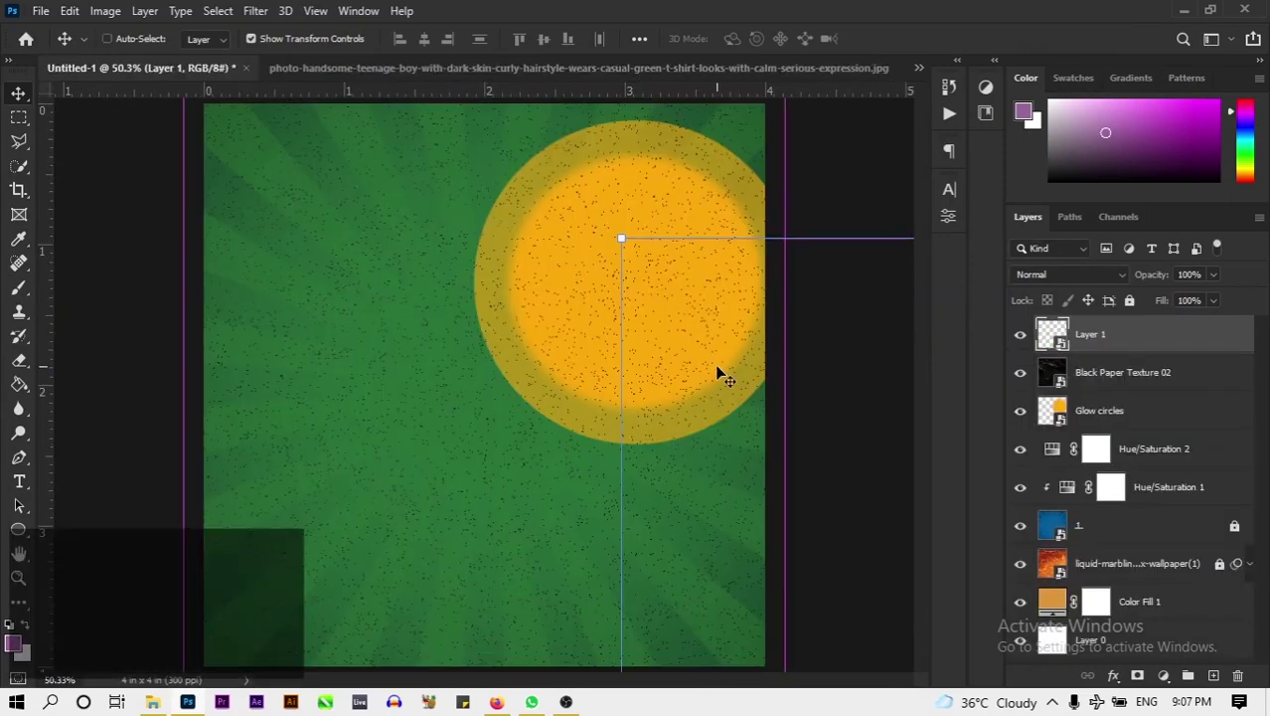
Size the cutout boy and nudge him into place on the right over the glowing circles.
{"action": "key", "text": "ctrl+-"}
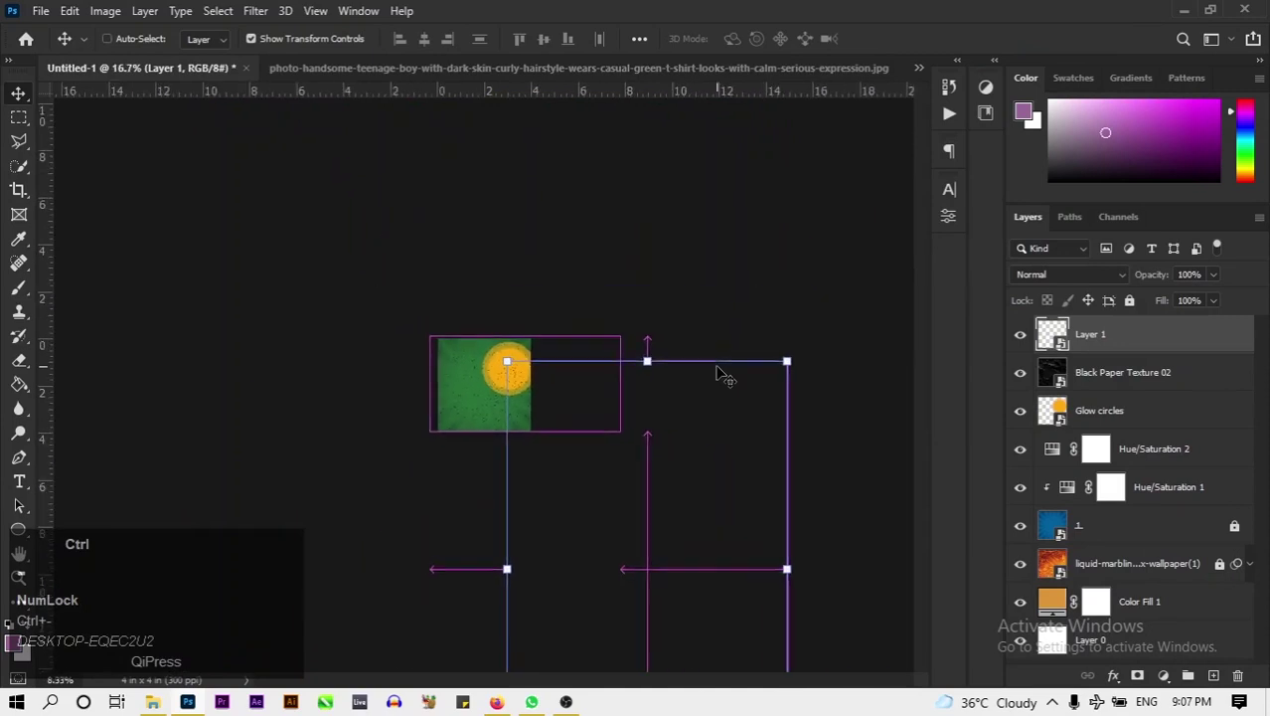
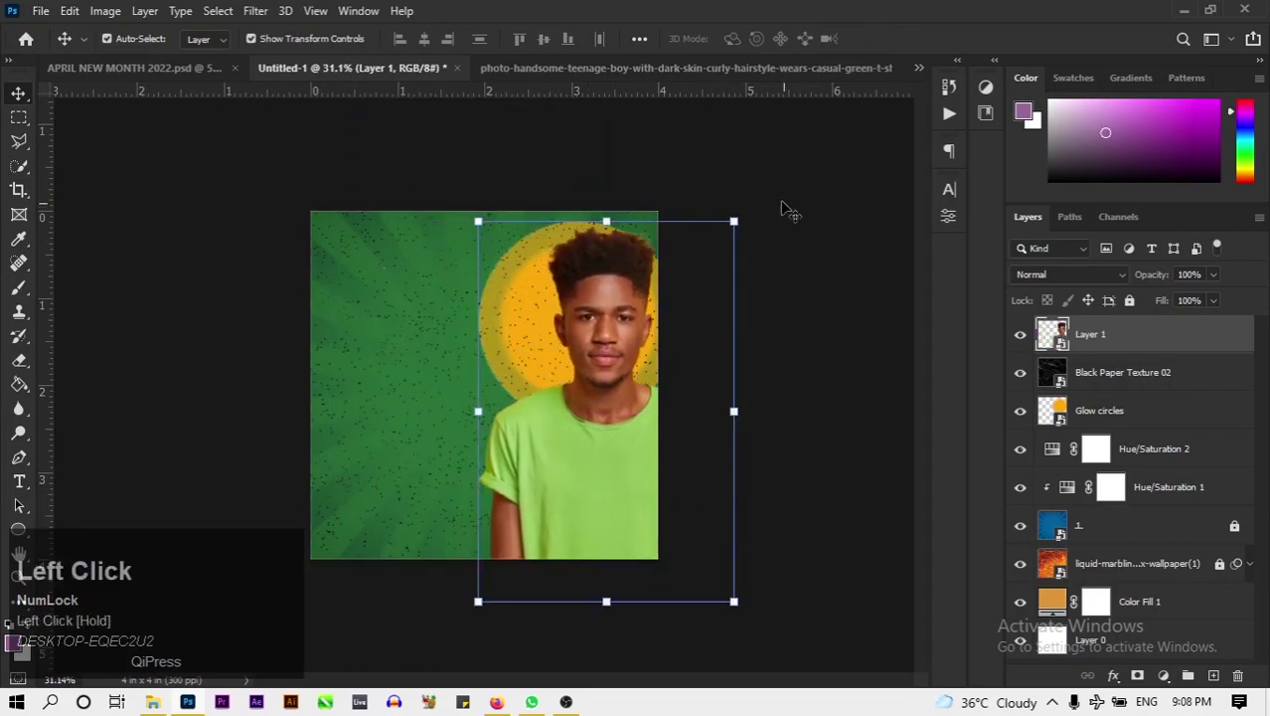
{"action": "key", "text": "ctrl+0"}
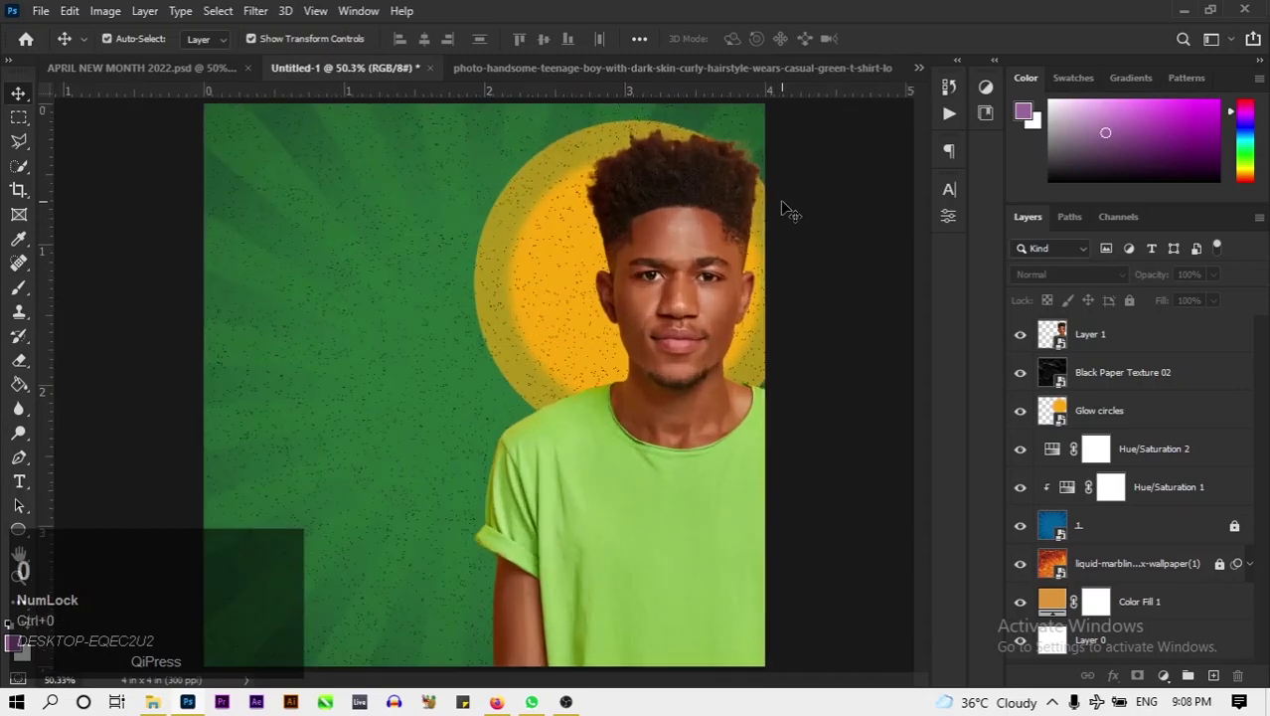
{"action": "left_click", "coordinate": [706, 469]}
{"action": "key", "text": "Left"}
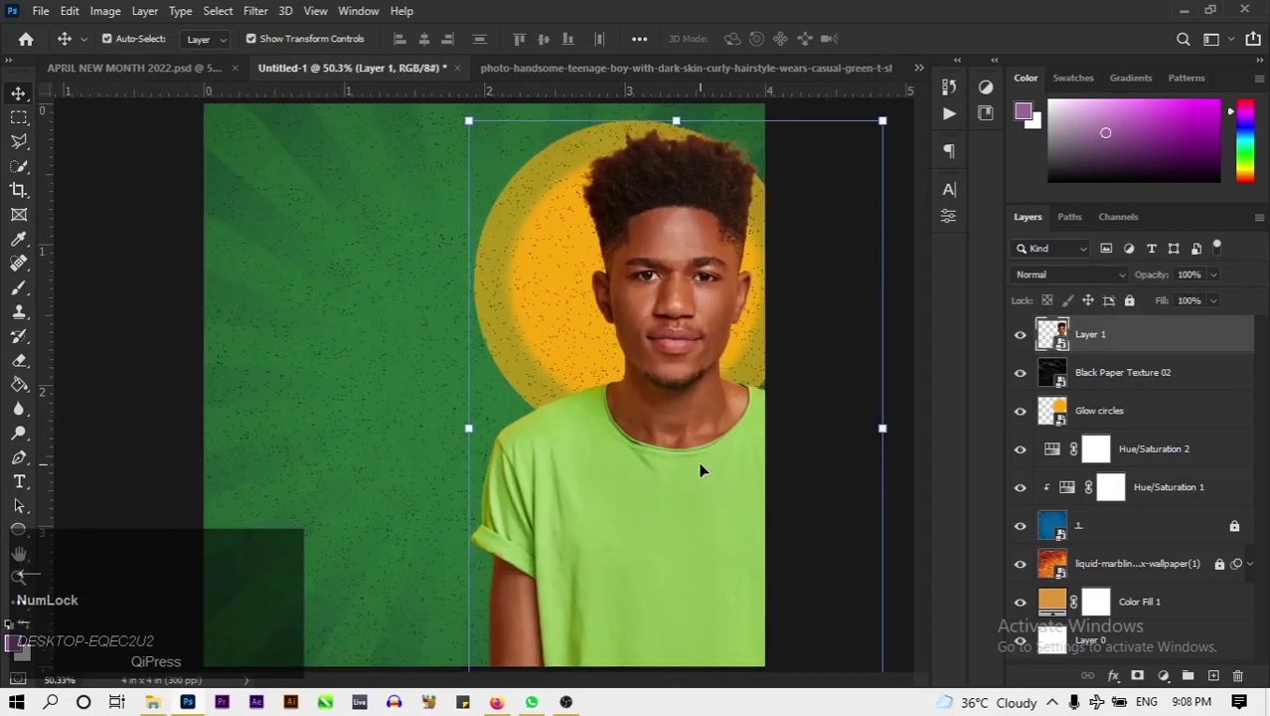
{"action": "key", "text": "Up"}
{"action": "key", "text": "Left"}
Scale up the Glow circles layer and move it behind the boy's head.
{"action": "left_click", "coordinate": [1189, 404]}
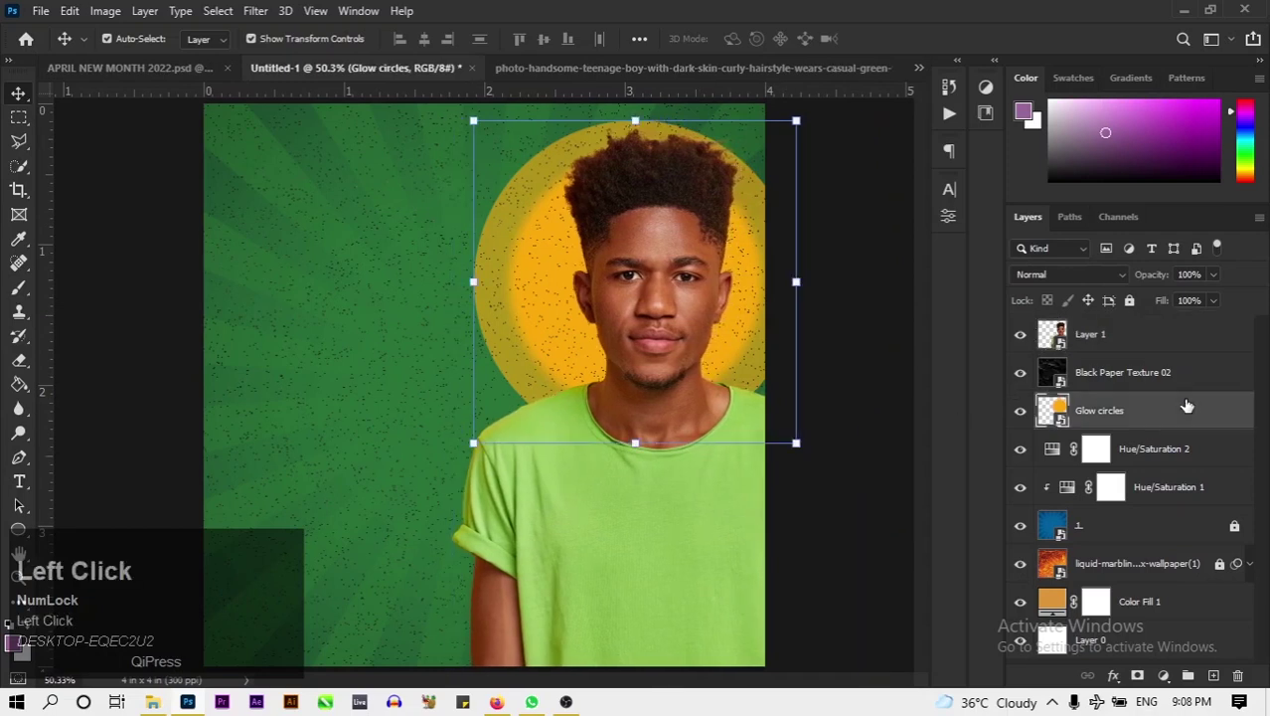
{"action": "key", "text": "ctrl+t"}
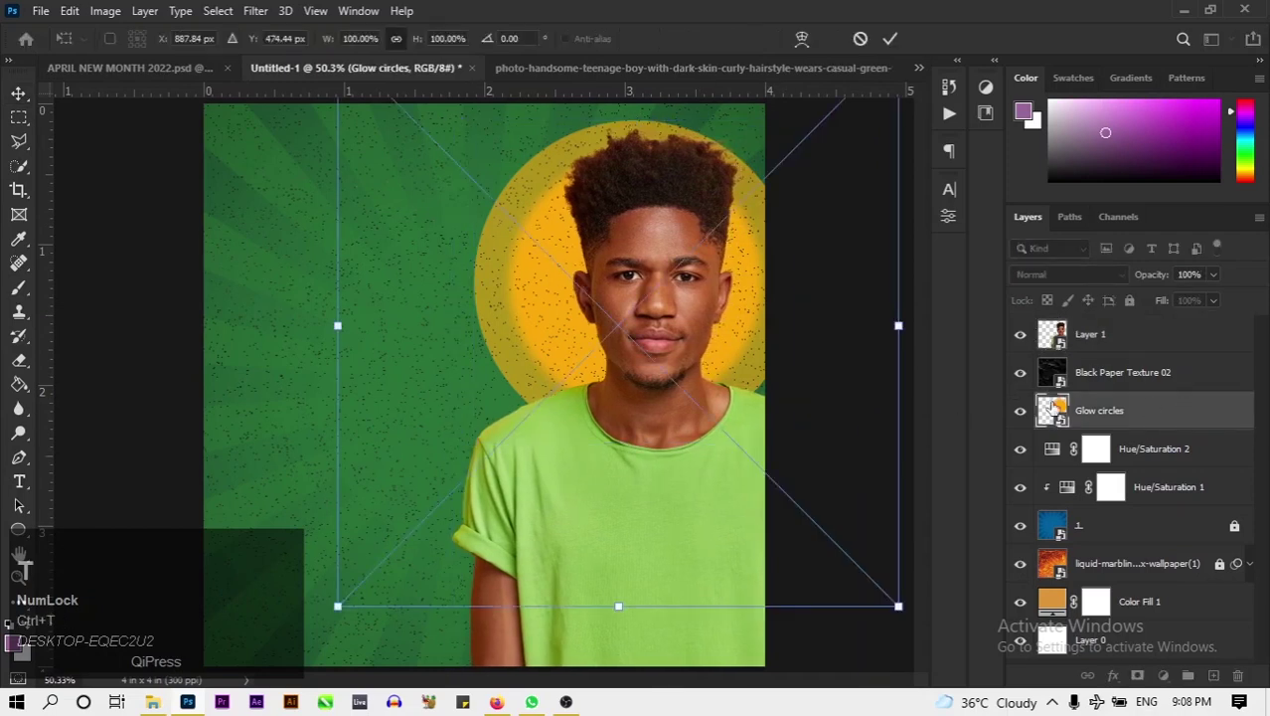
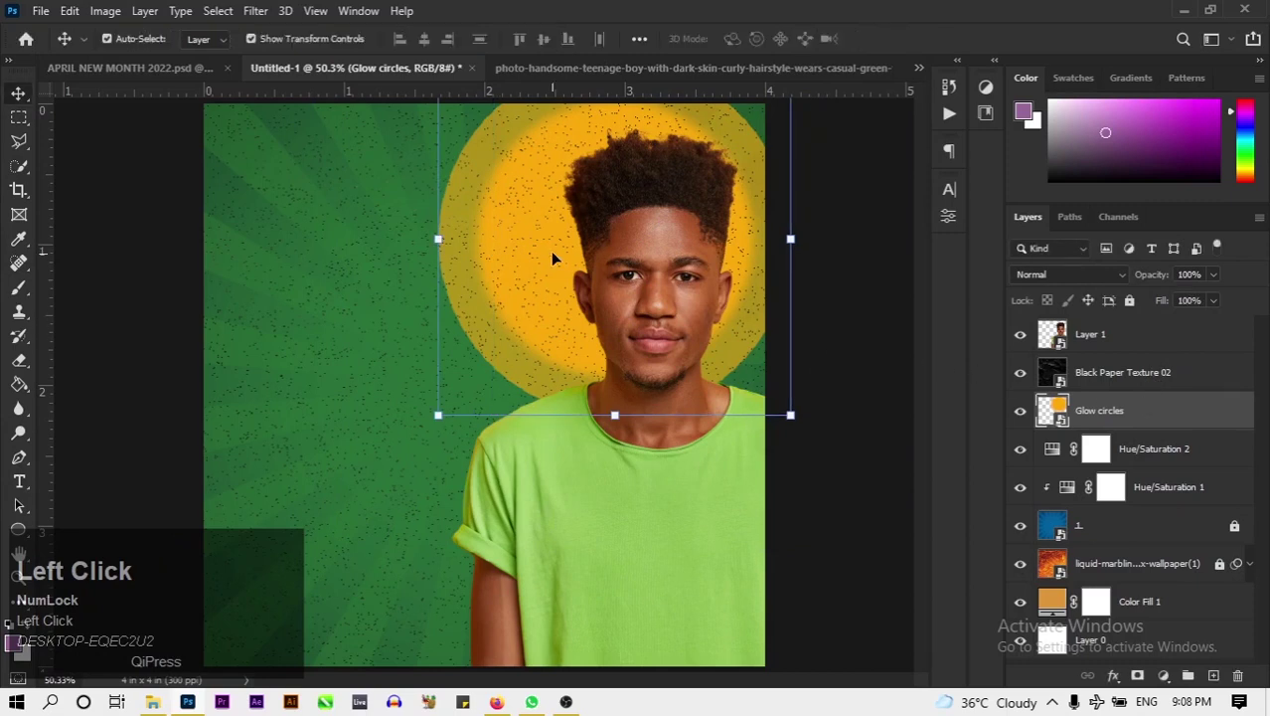
{"action": "key", "text": "ctrl+t"}
{"action": "left_click_drag", "start_coordinate": [547, 254], "coordinate": [890, 50]}
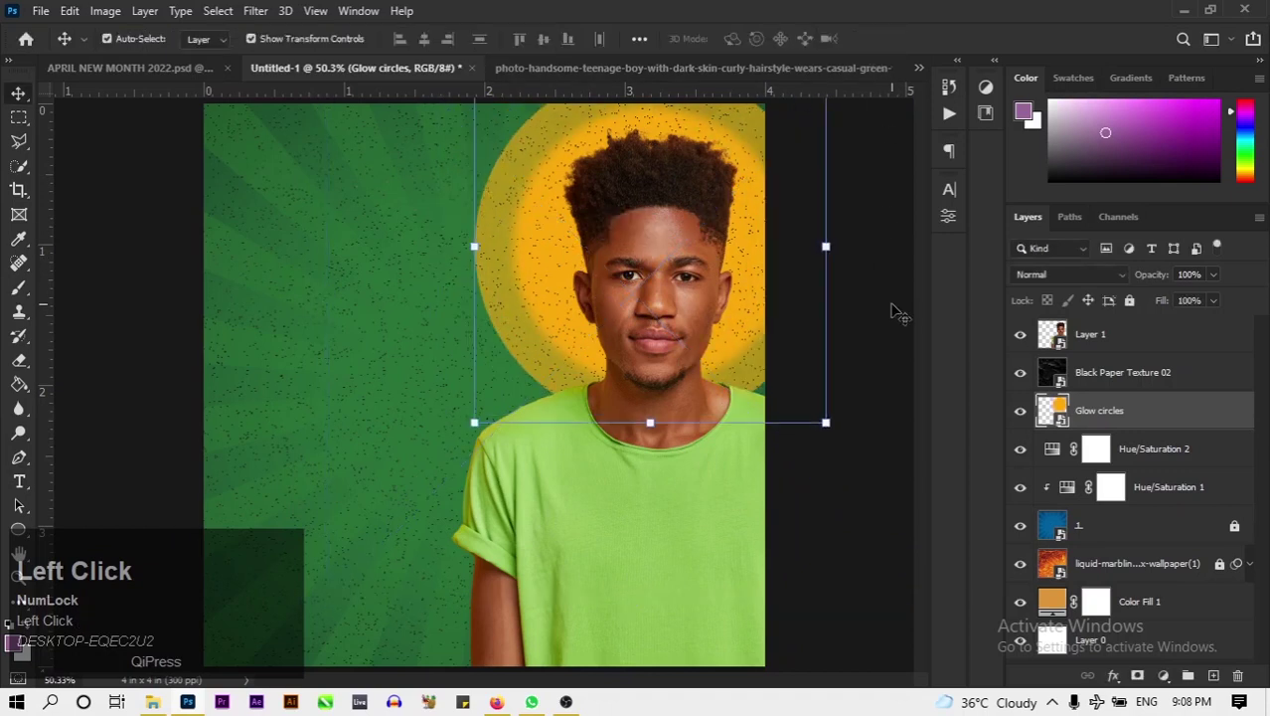
{"action": "key", "text": "ctrl+0"}
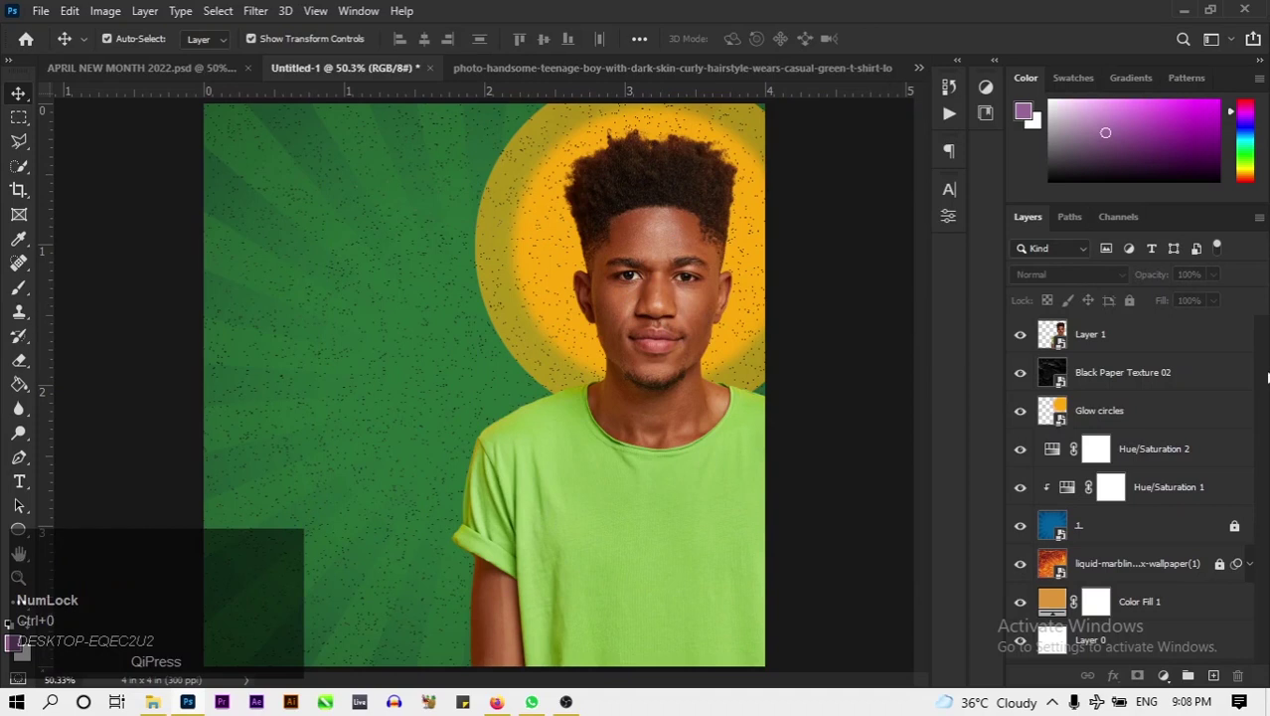
{"action": "left_click", "coordinate": [1146, 354]}
Duplicate the portrait, hide the original and apply a Filter Gallery artistic filter to the copy.
{"action": "key", "text": "ctrl+j"}
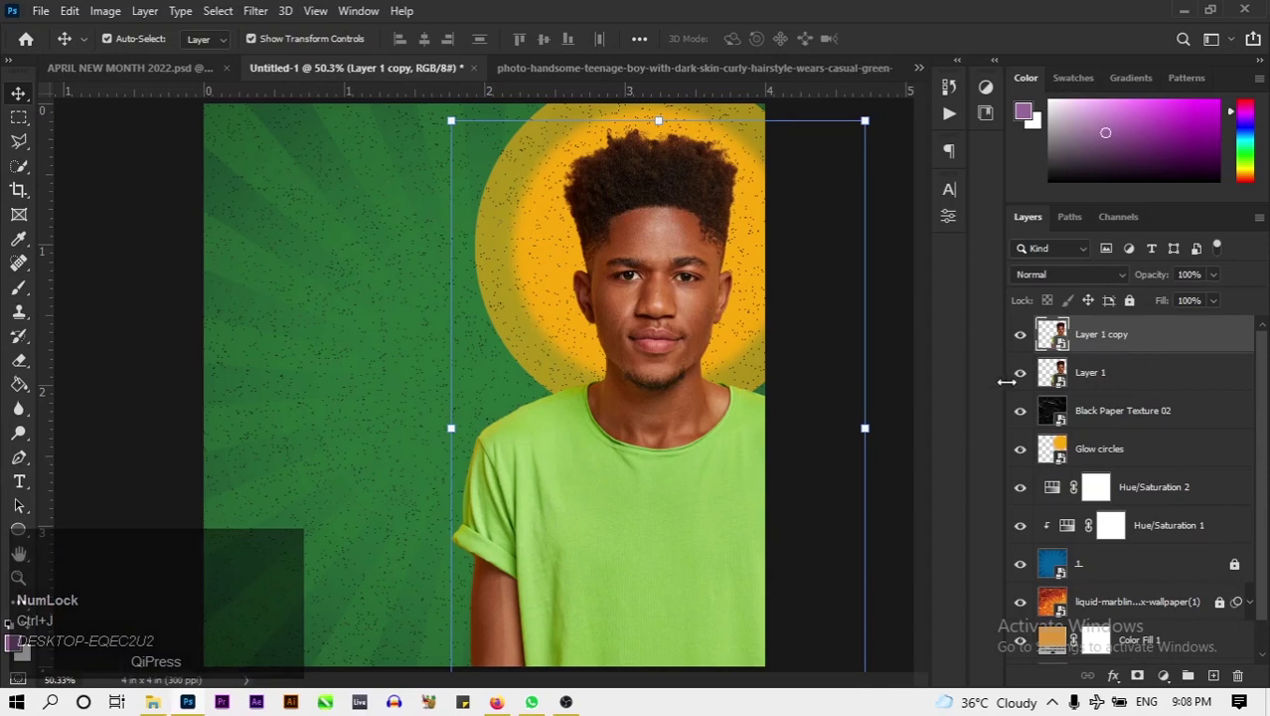
{"action": "left_click", "coordinate": [1019, 385]}
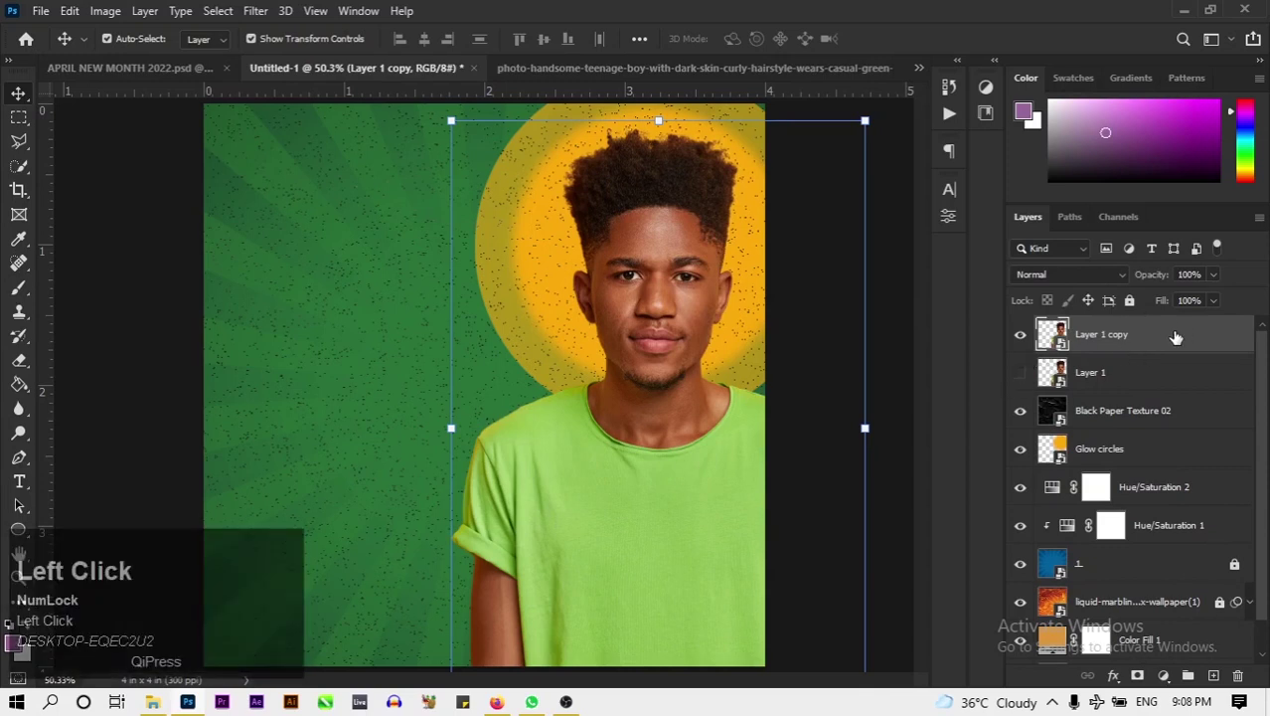
{"action": "left_click", "coordinate": [260, 13]}
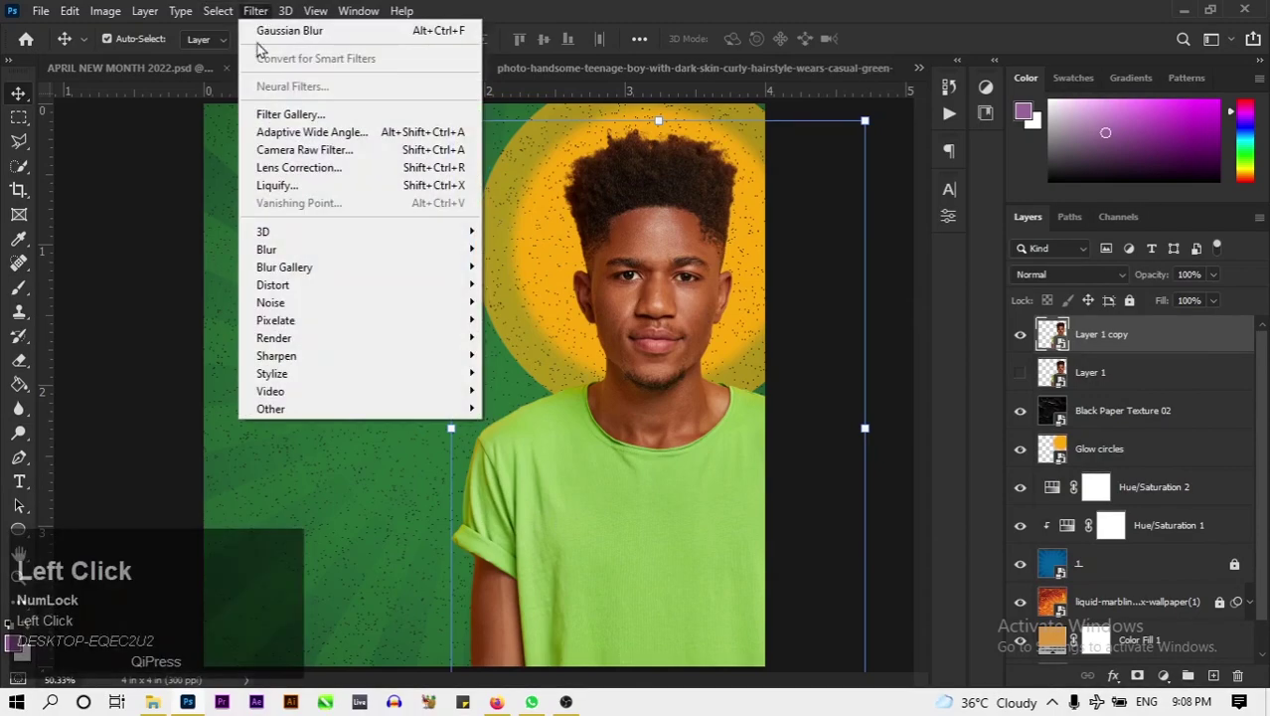
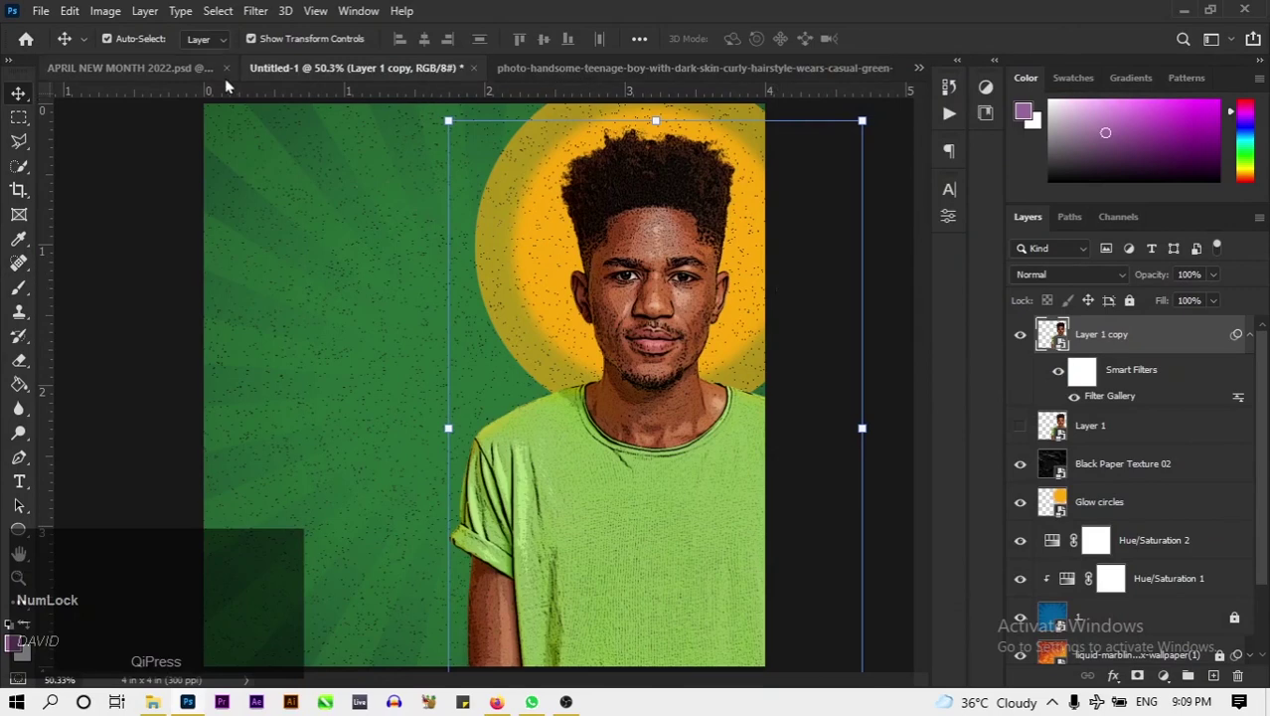
{"action": "left_click", "coordinate": [186, 74]}
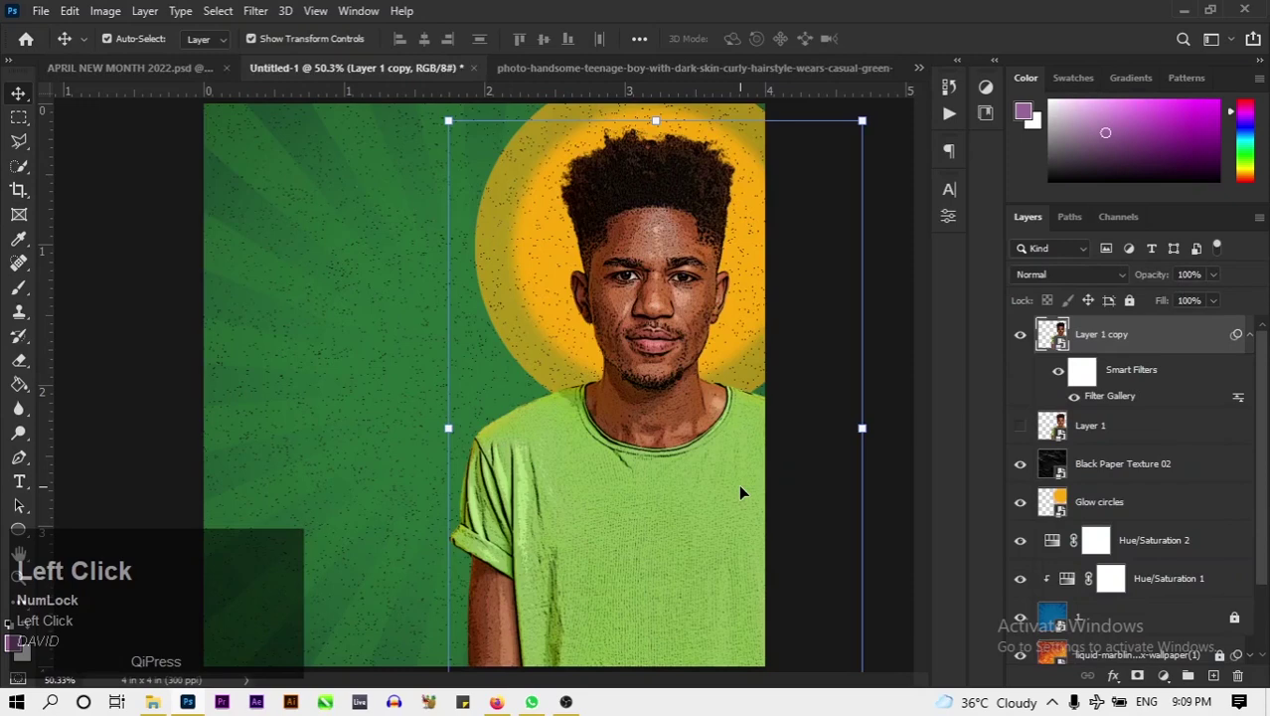
Commit the filtered portrait's resize, then enlarge and re-centre the glow circles behind his head.
{"action": "key", "text": "ctrl+-"}
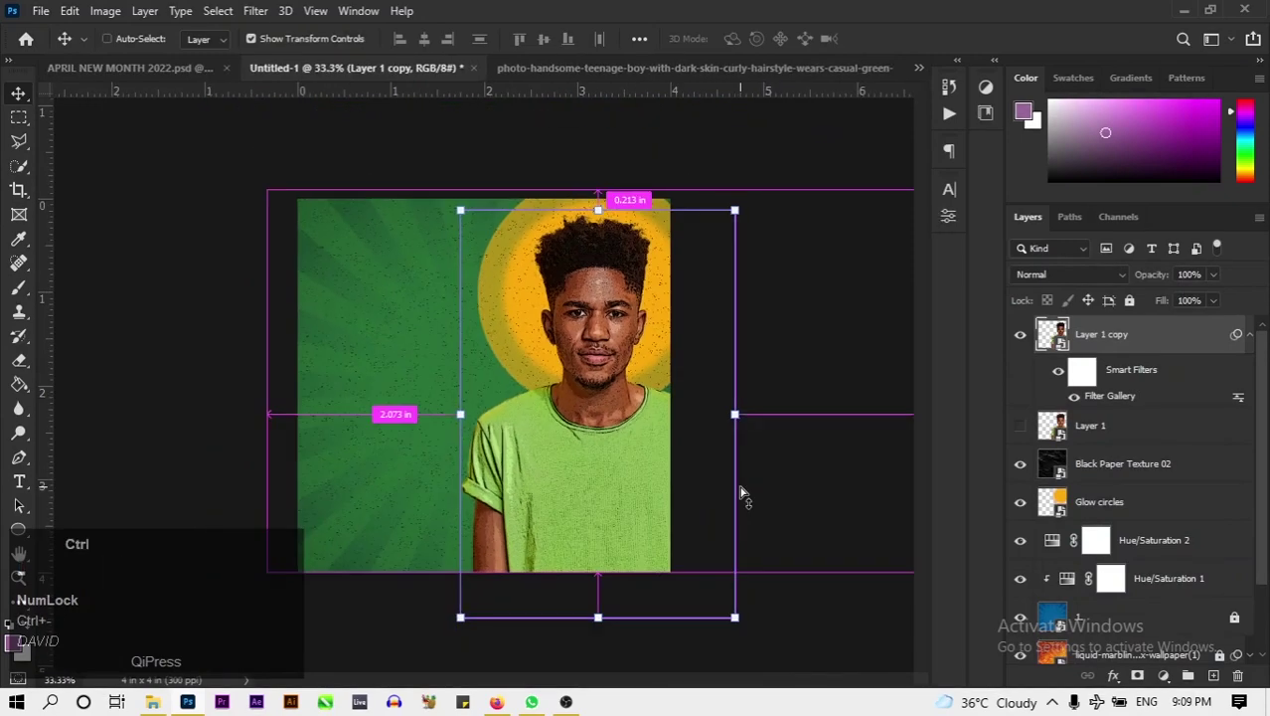
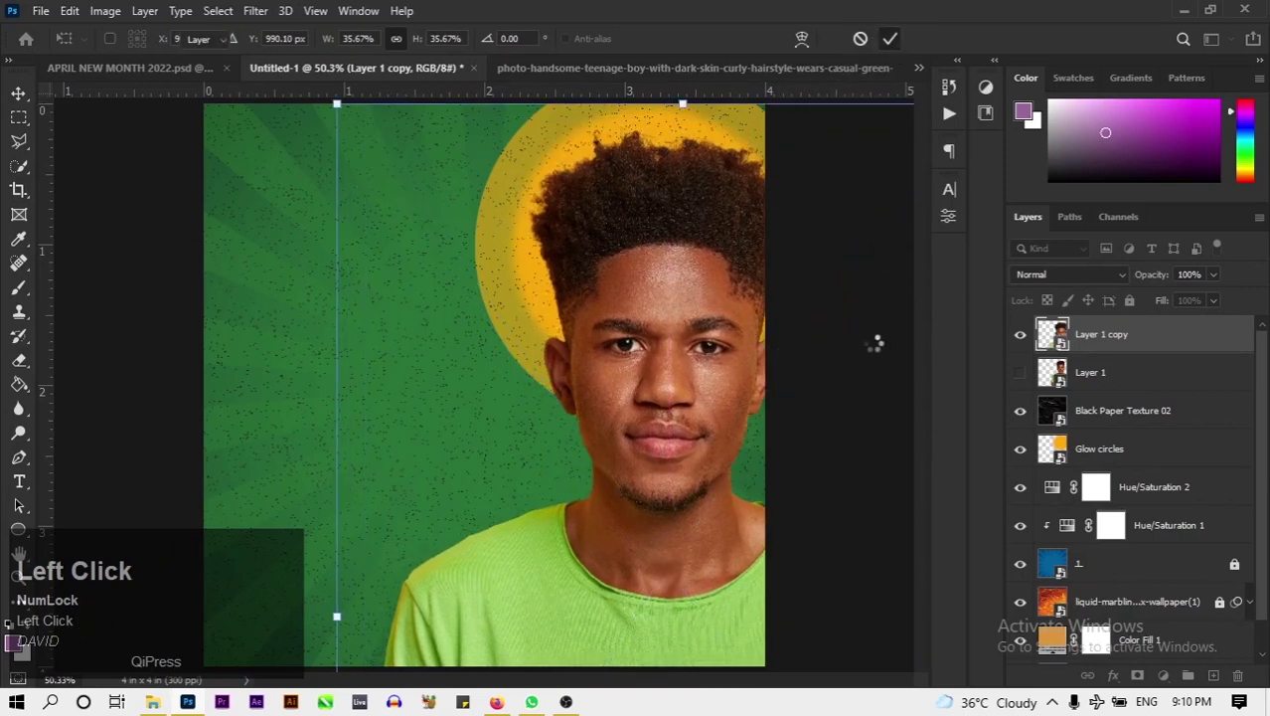
{"action": "left_click", "coordinate": [132, 70]}
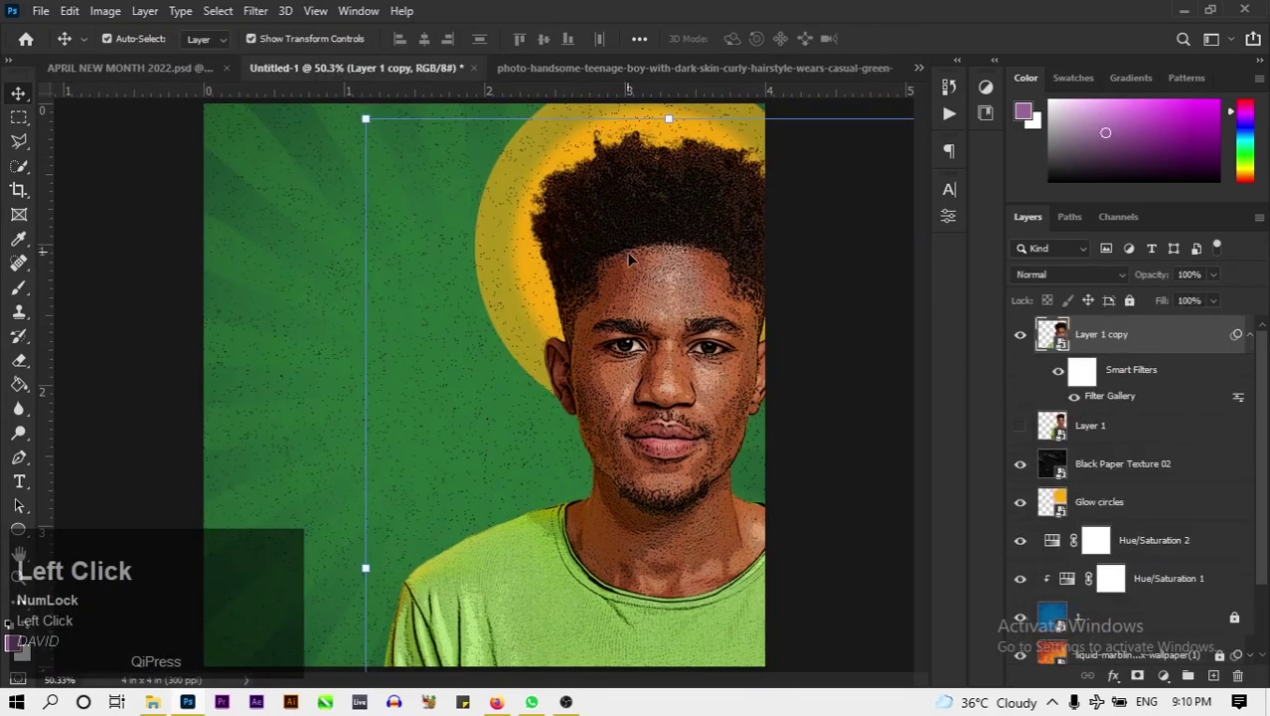
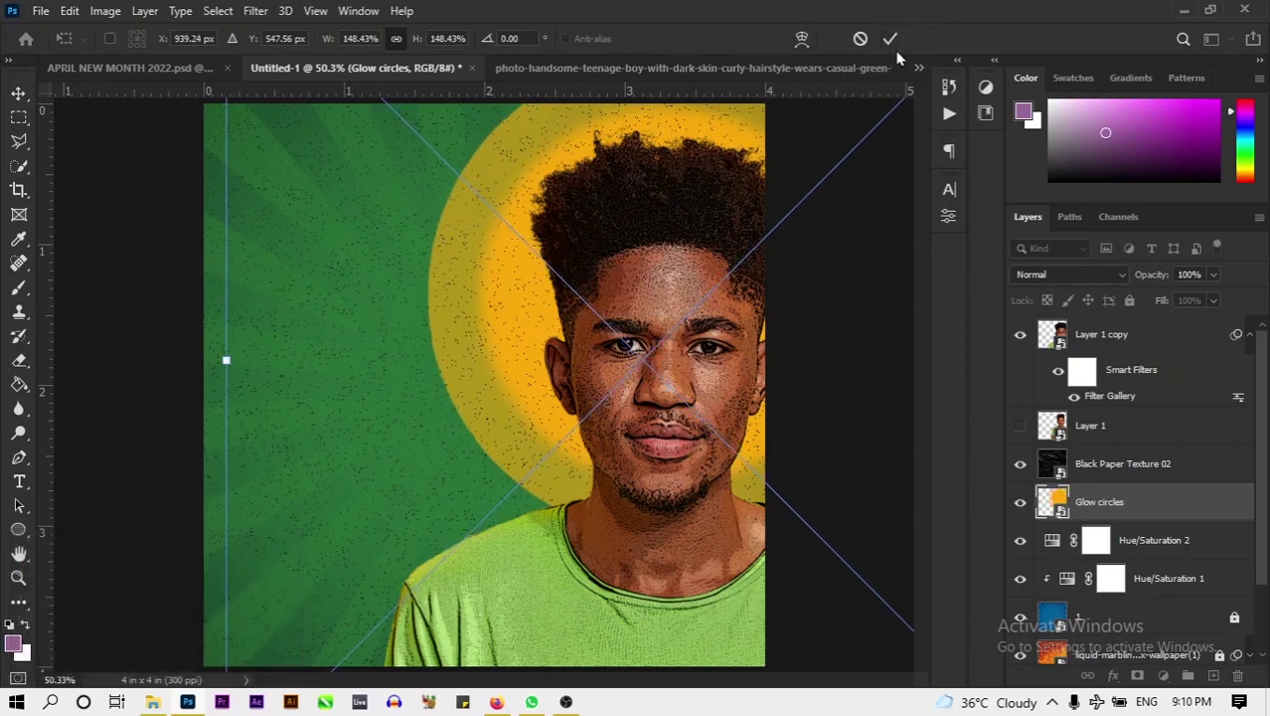
{"action": "left_click", "coordinate": [888, 53]}
{"action": "key", "text": "ctrl+-"}
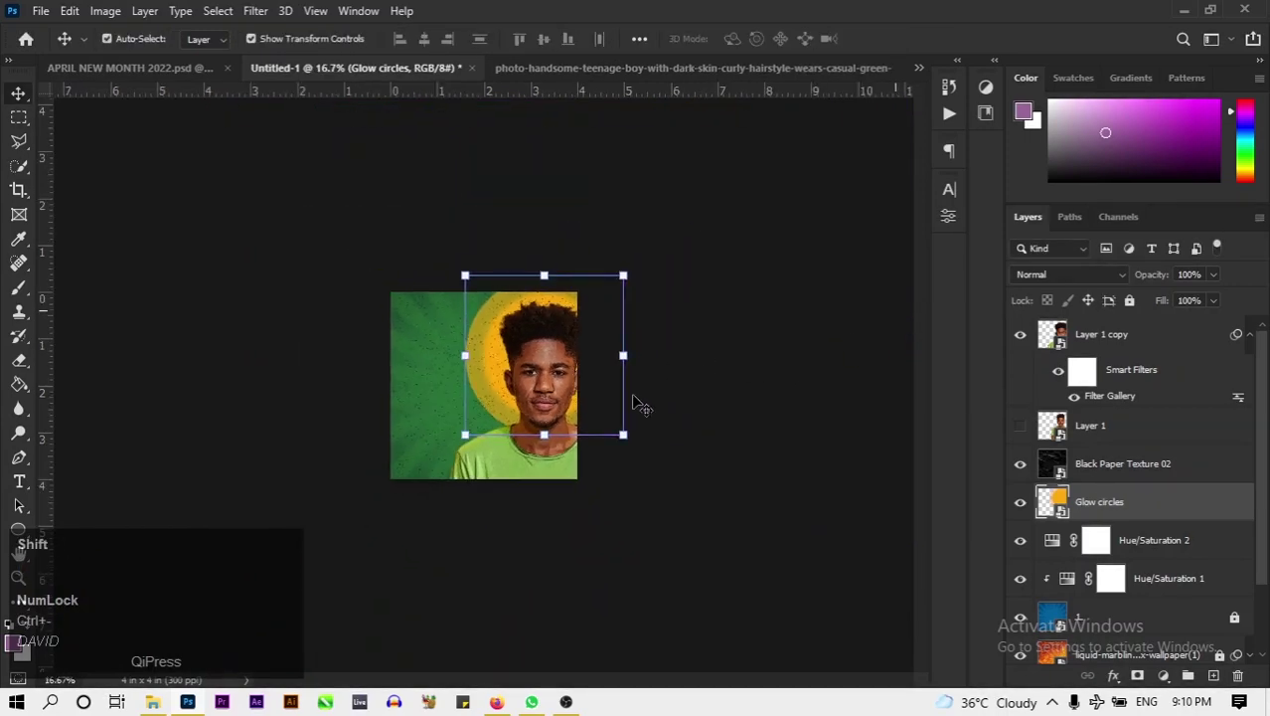
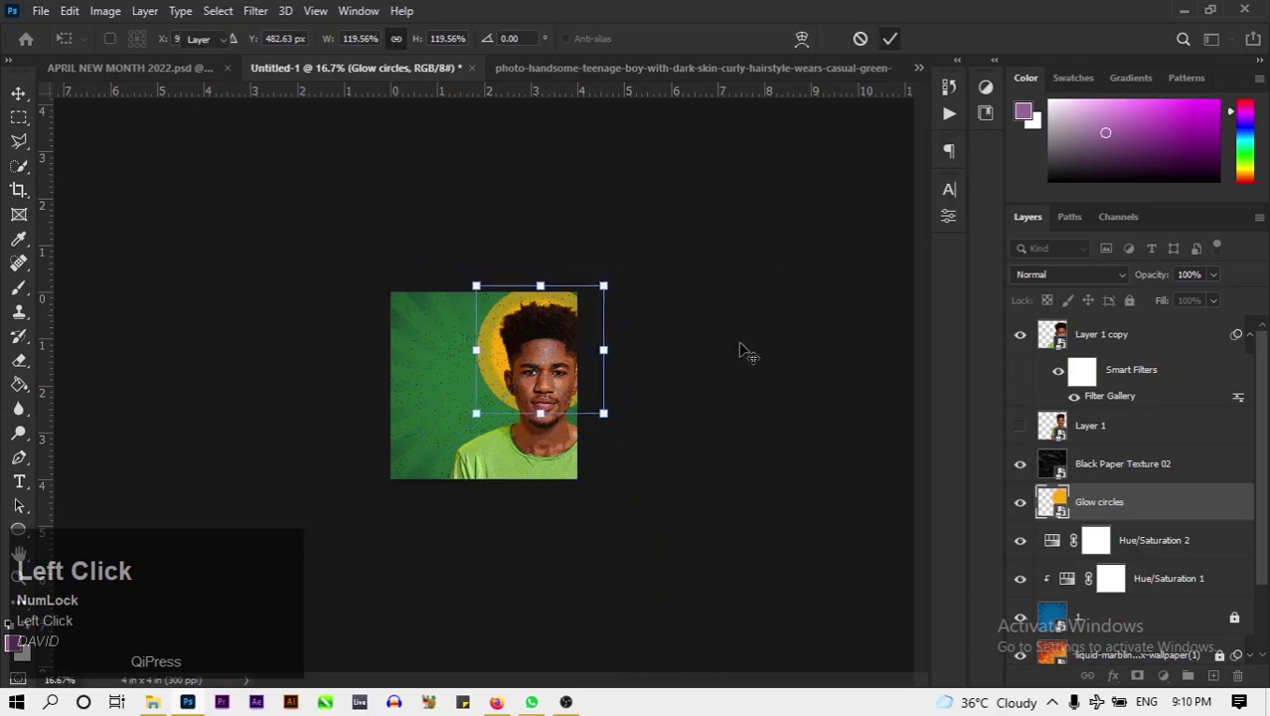
{"action": "key", "text": "ctrl+0"}
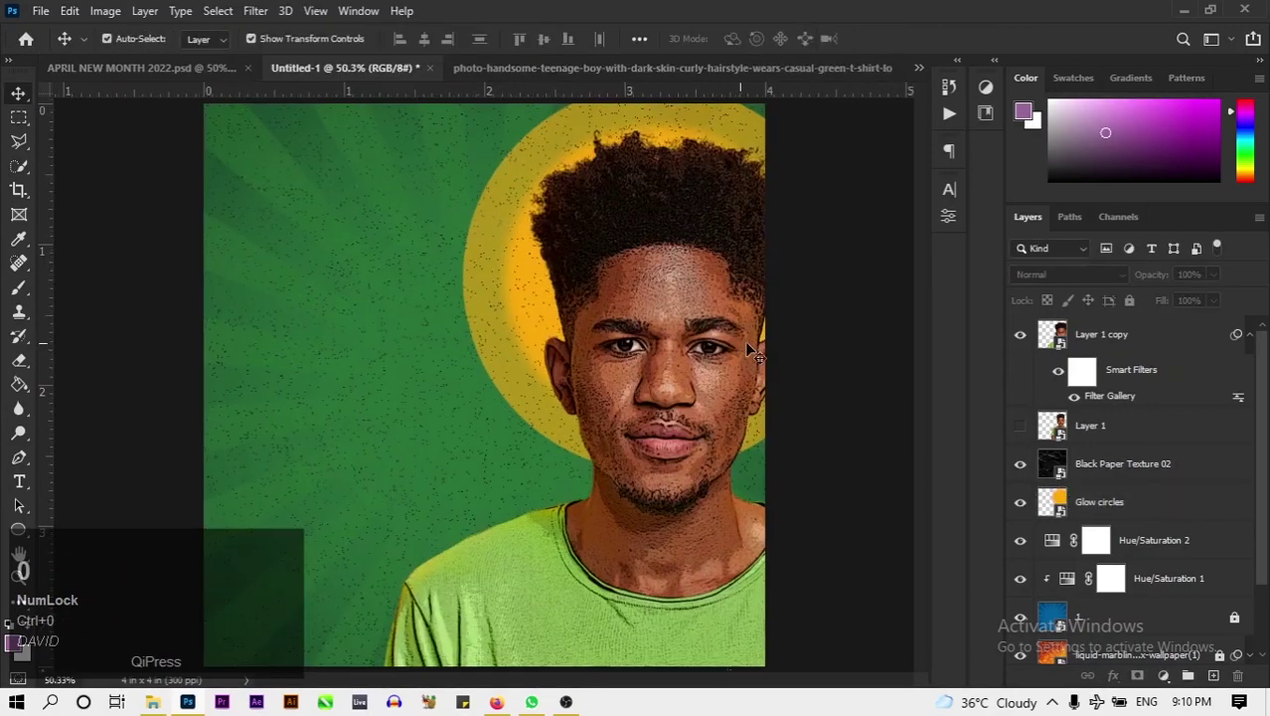
Select the Glow circles layer and switch to the APRIL NEW MONTH 2022.psd reference design.
{"action": "left_click", "coordinate": [1091, 514]}
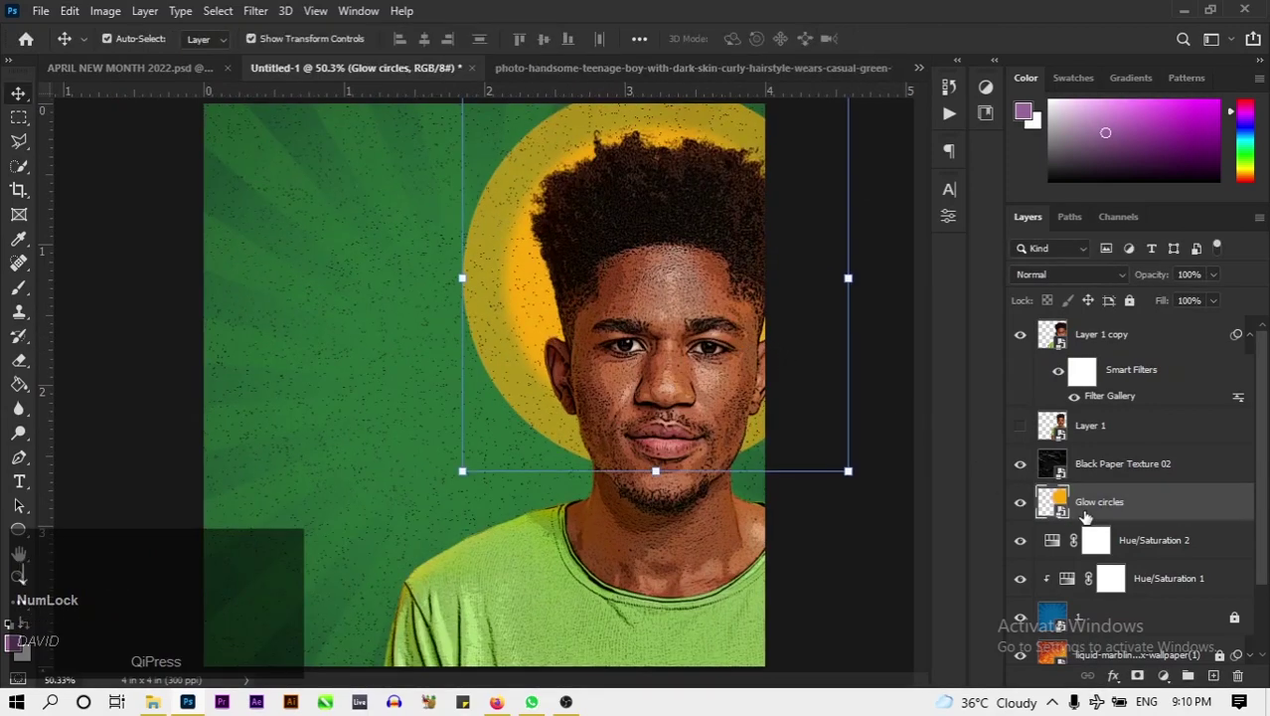
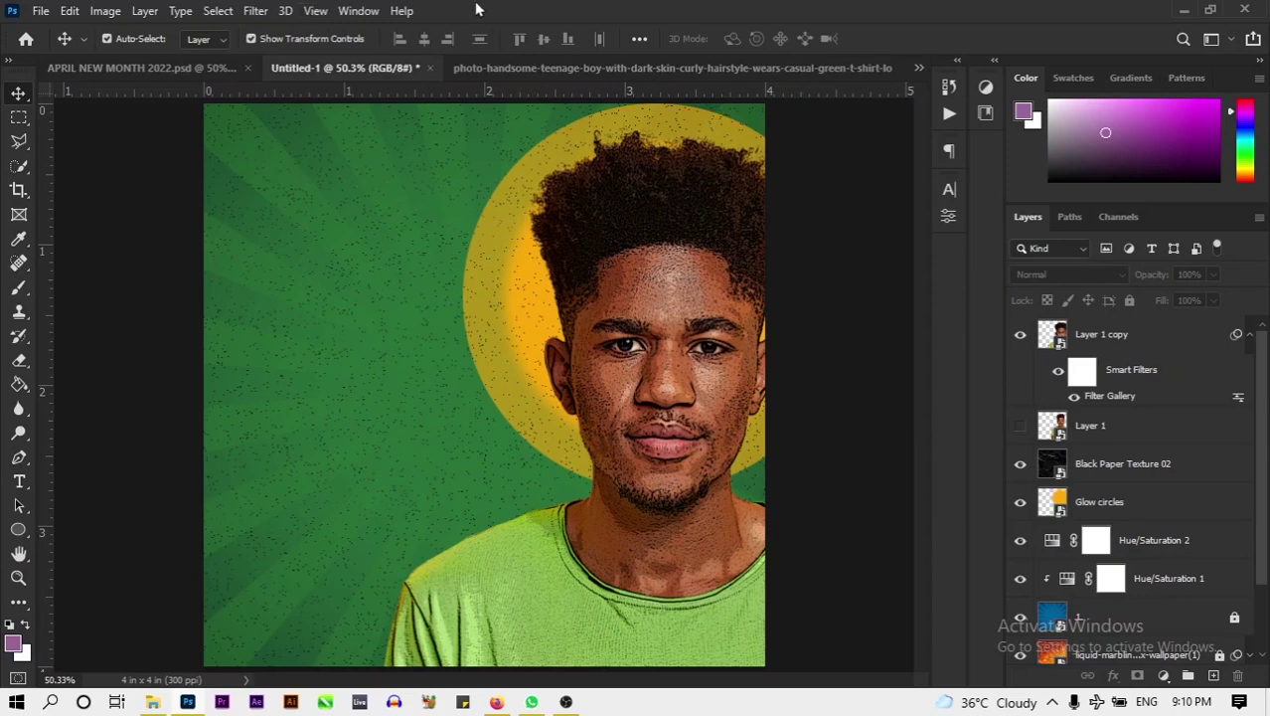
{"action": "double_click", "coordinate": [149, 71]}
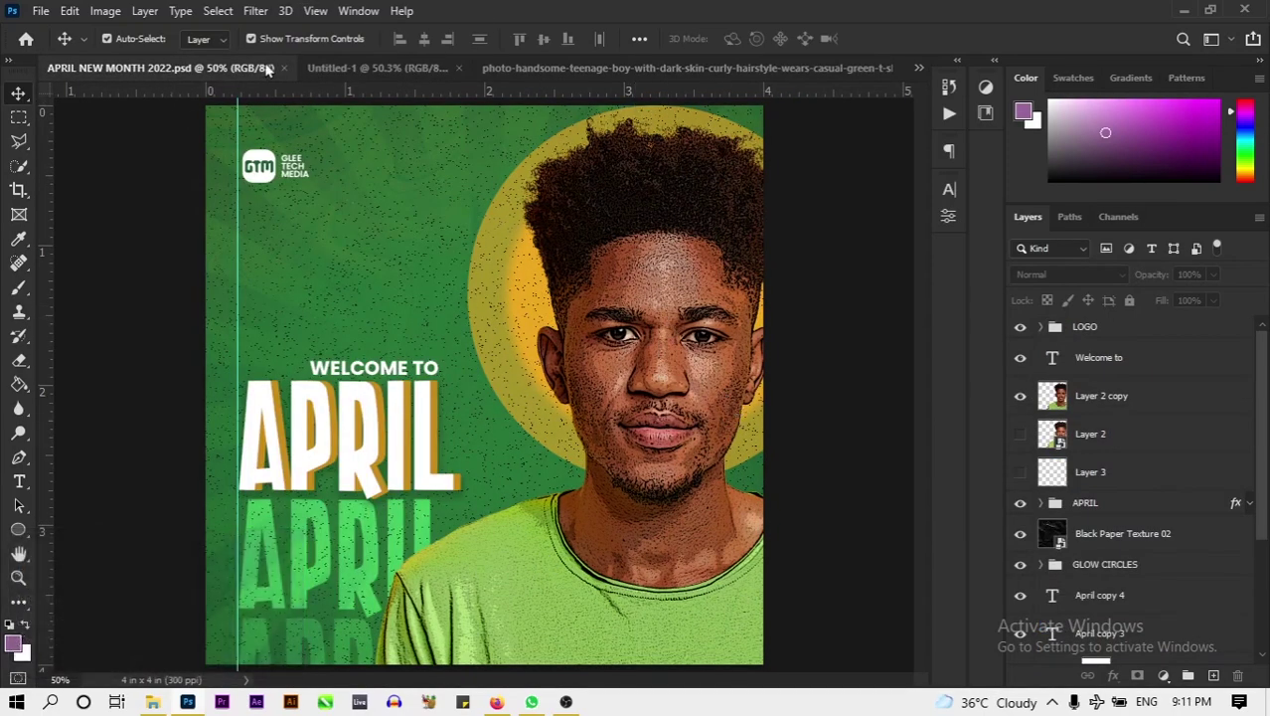
Return to the flyer and set a bold white text layer reading WELCOME TO.
{"action": "left_click", "coordinate": [339, 79]}
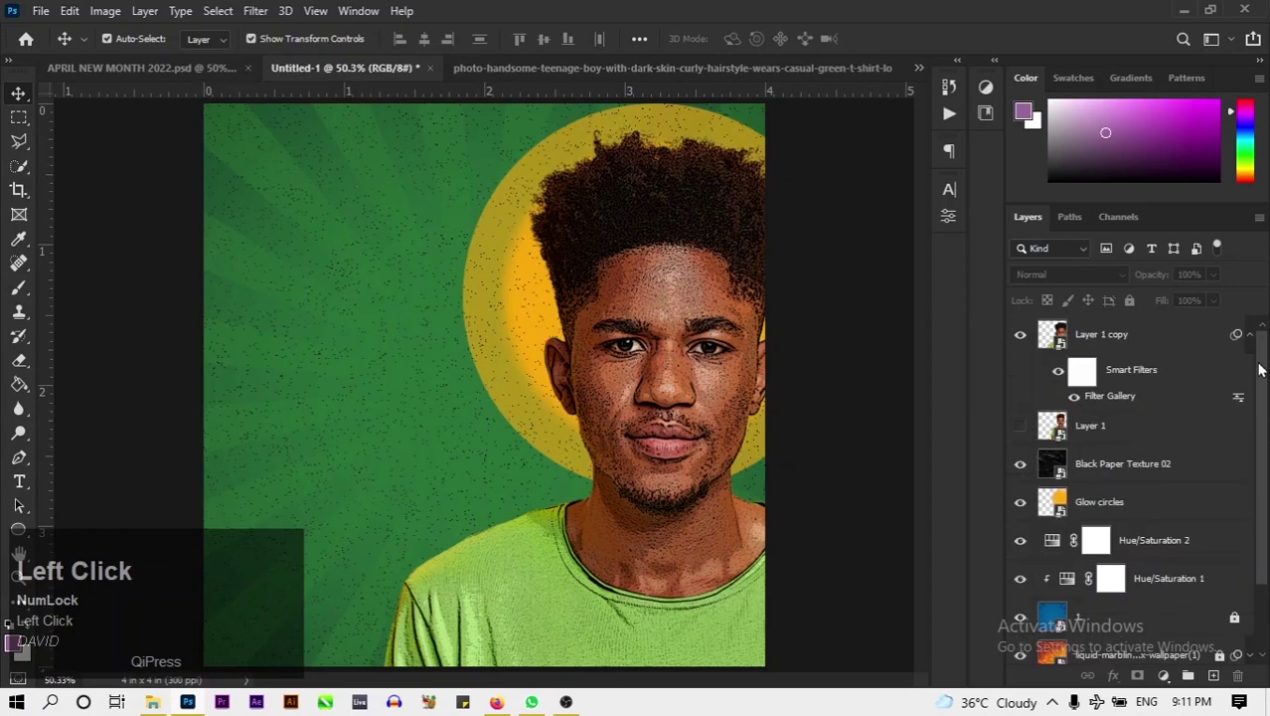
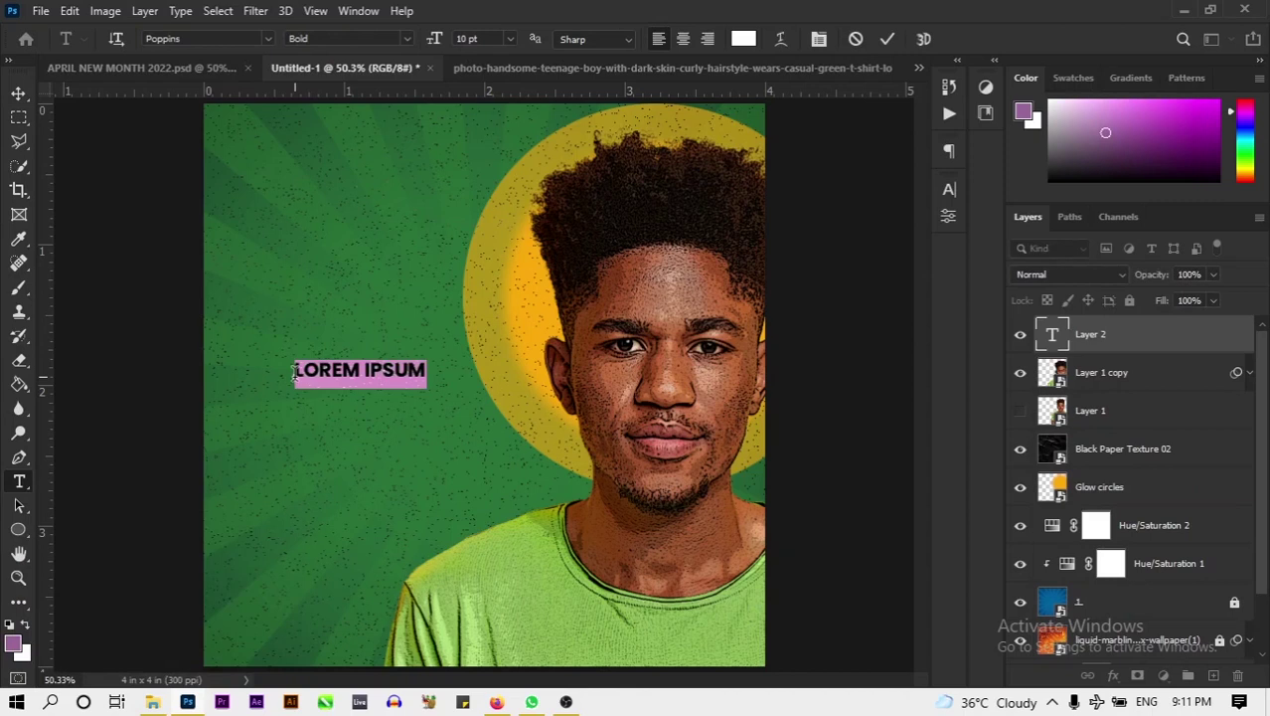
{"action": "key", "text": "BackSpace"}
{"action": "key", "text": "Caps_Lock"}
{"action": "type", "text": "welcome"}
{"action": "key", "text": "space"}
{"action": "type", "text": "to"}
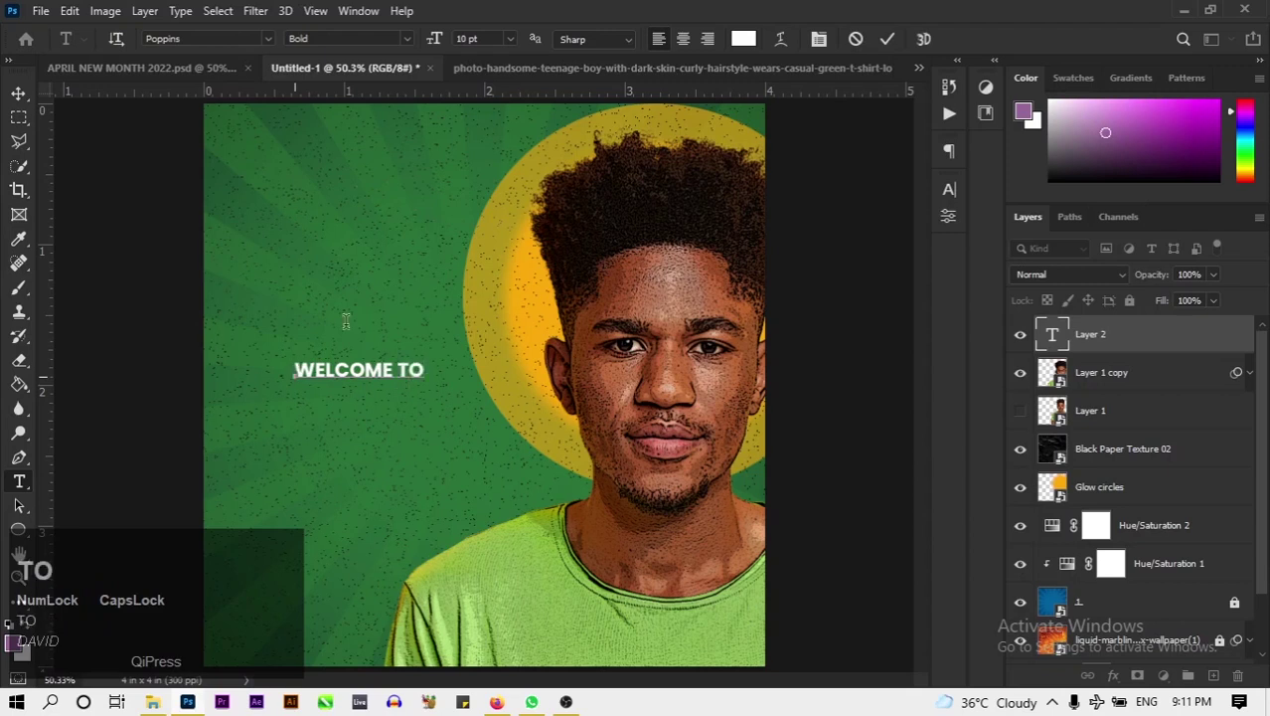
{"action": "left_click", "coordinate": [890, 44]}
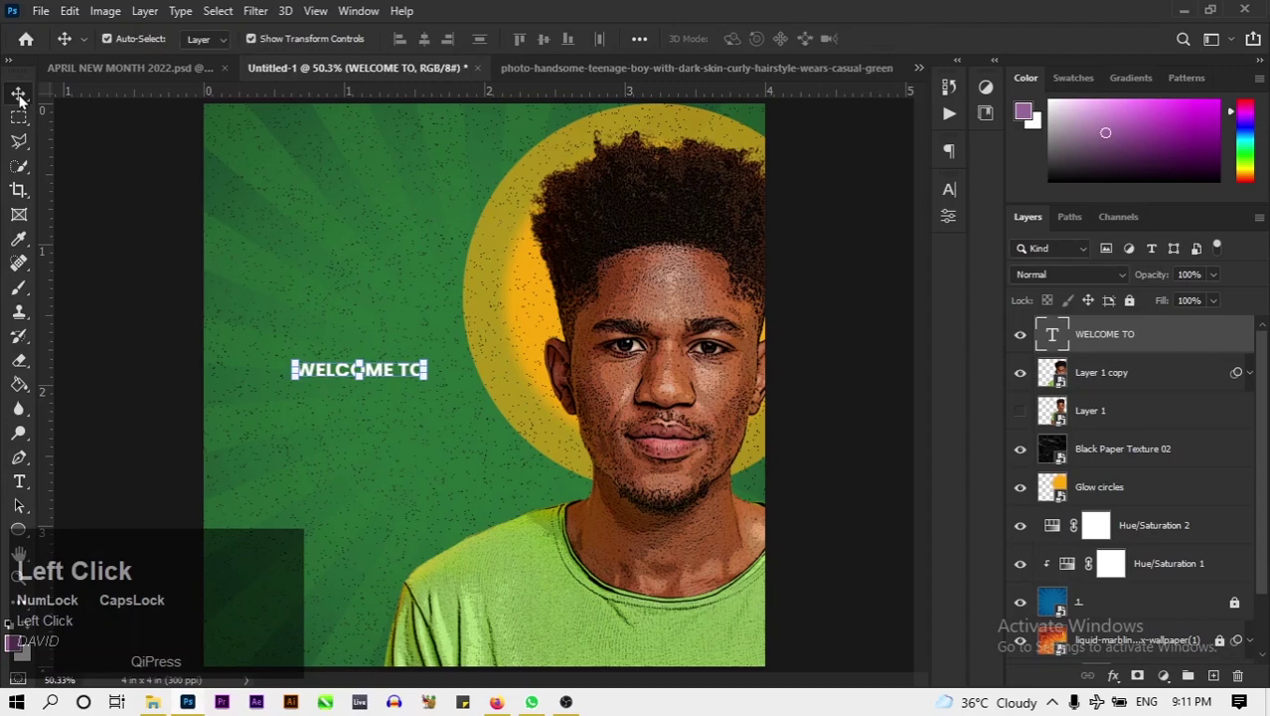
Duplicate the WELCOME TO text and clear its wording to retype it as APRIL.
{"action": "key", "text": "ctrl+j"}
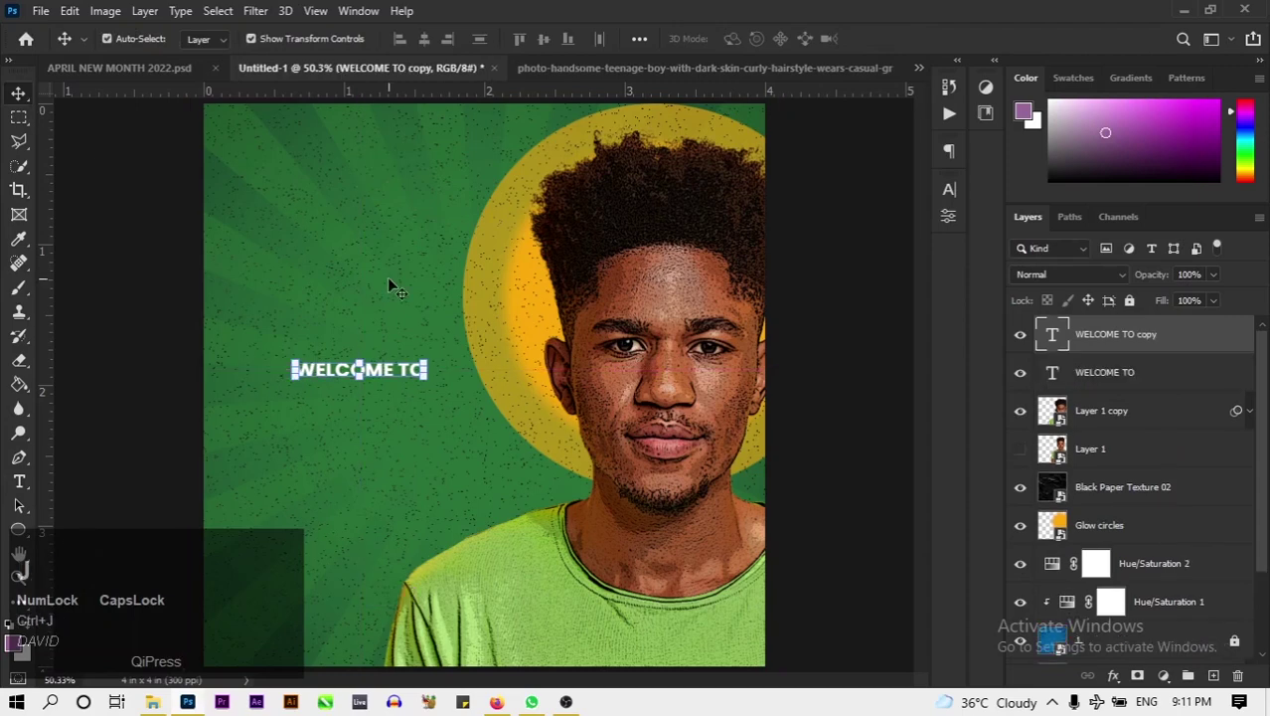
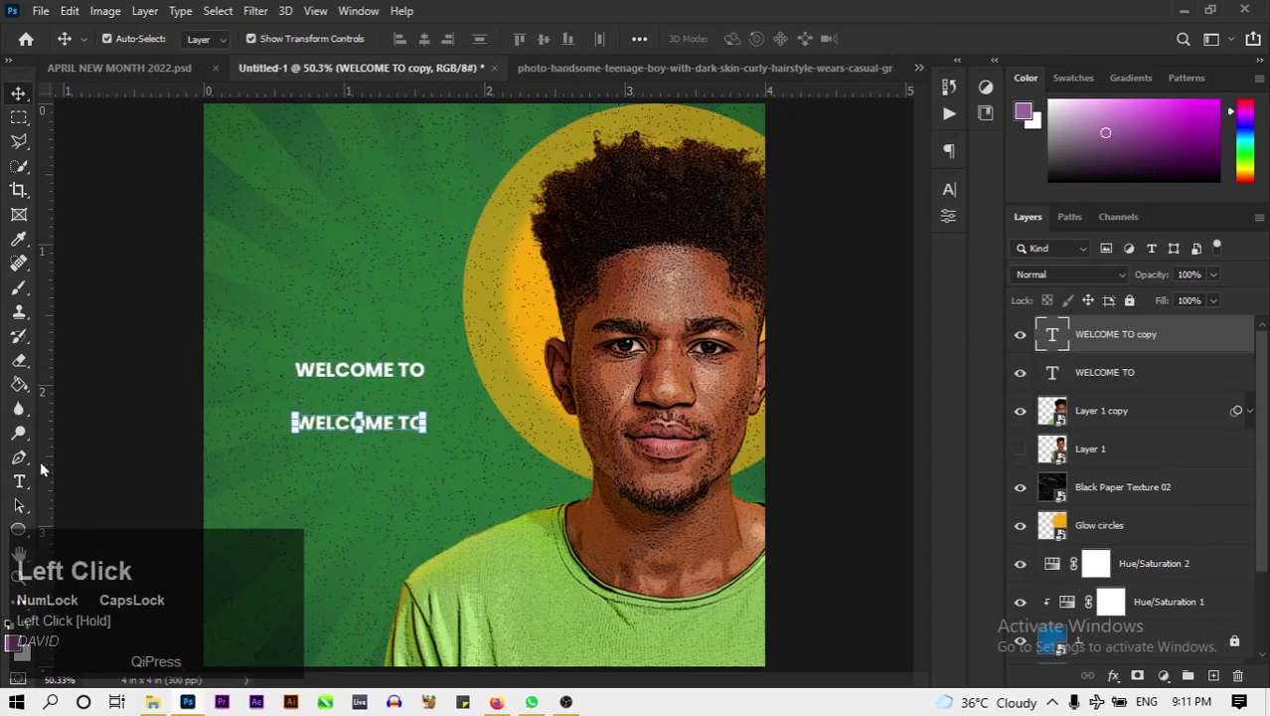
{"action": "key", "text": "ctrl+a"}
{"action": "key", "text": "BackSpace"}
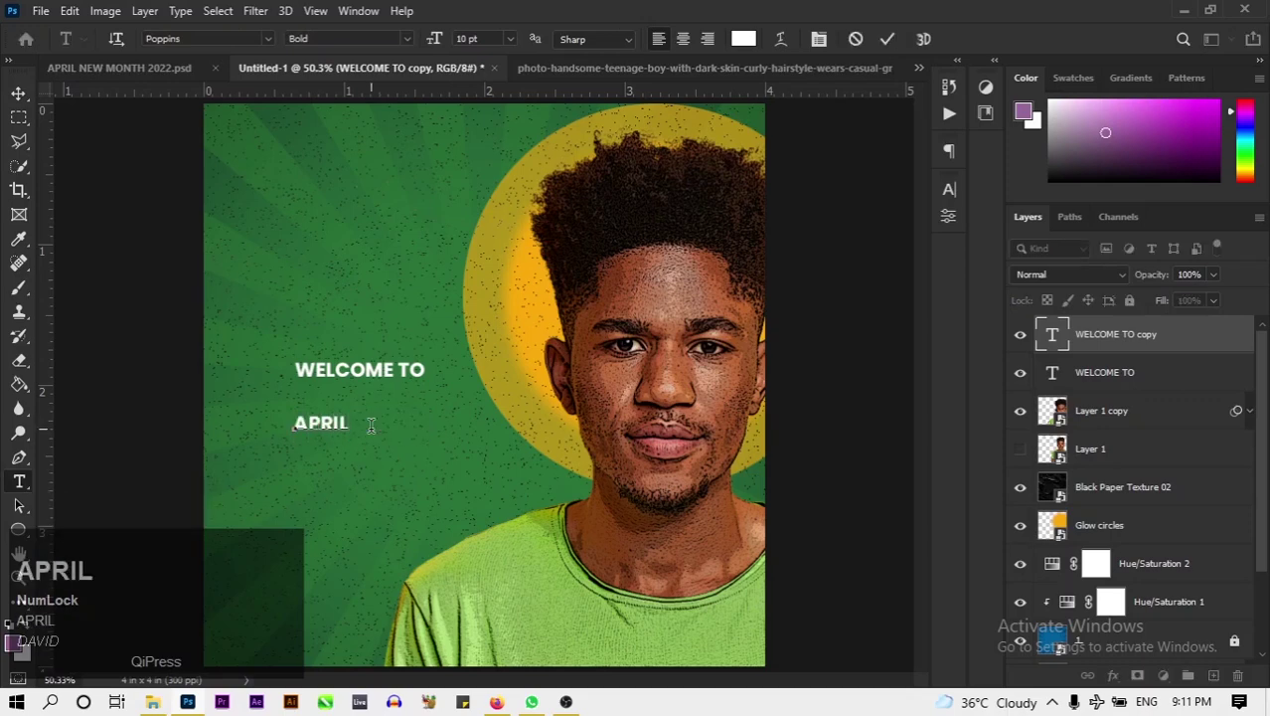
Restyle APRIL in large Armor Piercing type and hide the WELCOME TO layer.
{"action": "left_click", "coordinate": [886, 47]}
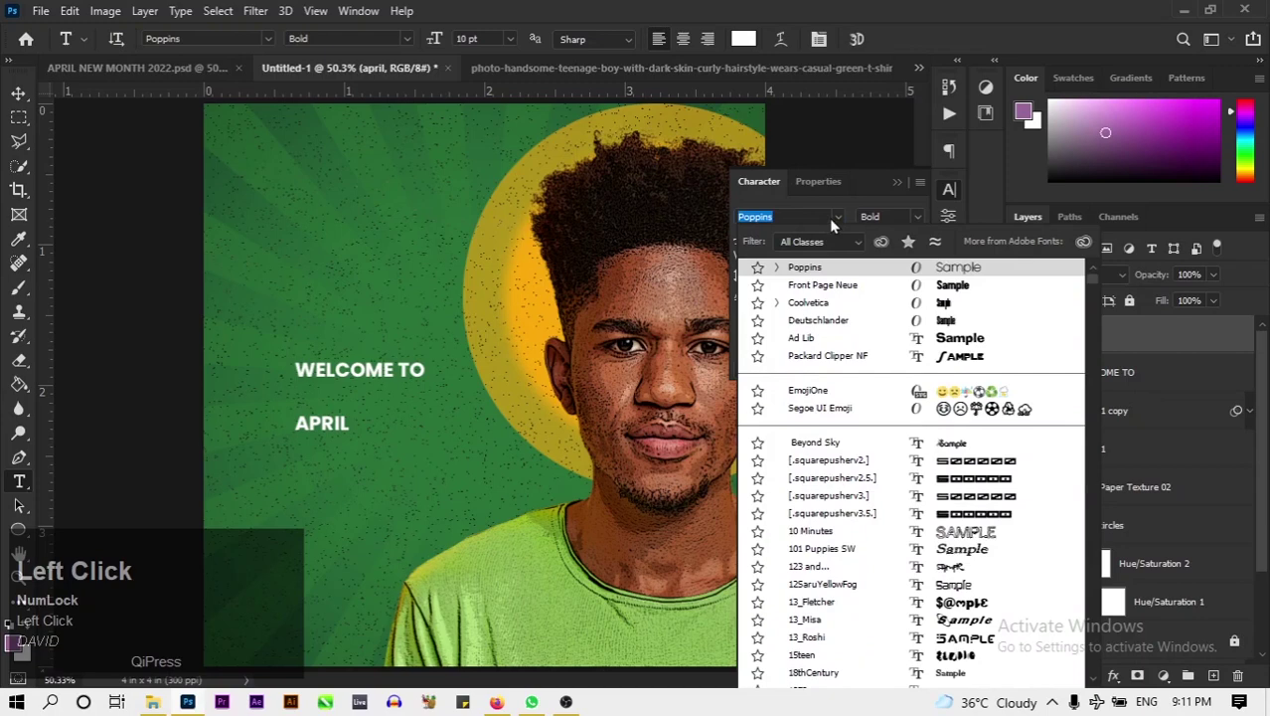
{"action": "key", "text": "a"}
{"action": "type", "text": "arm"}
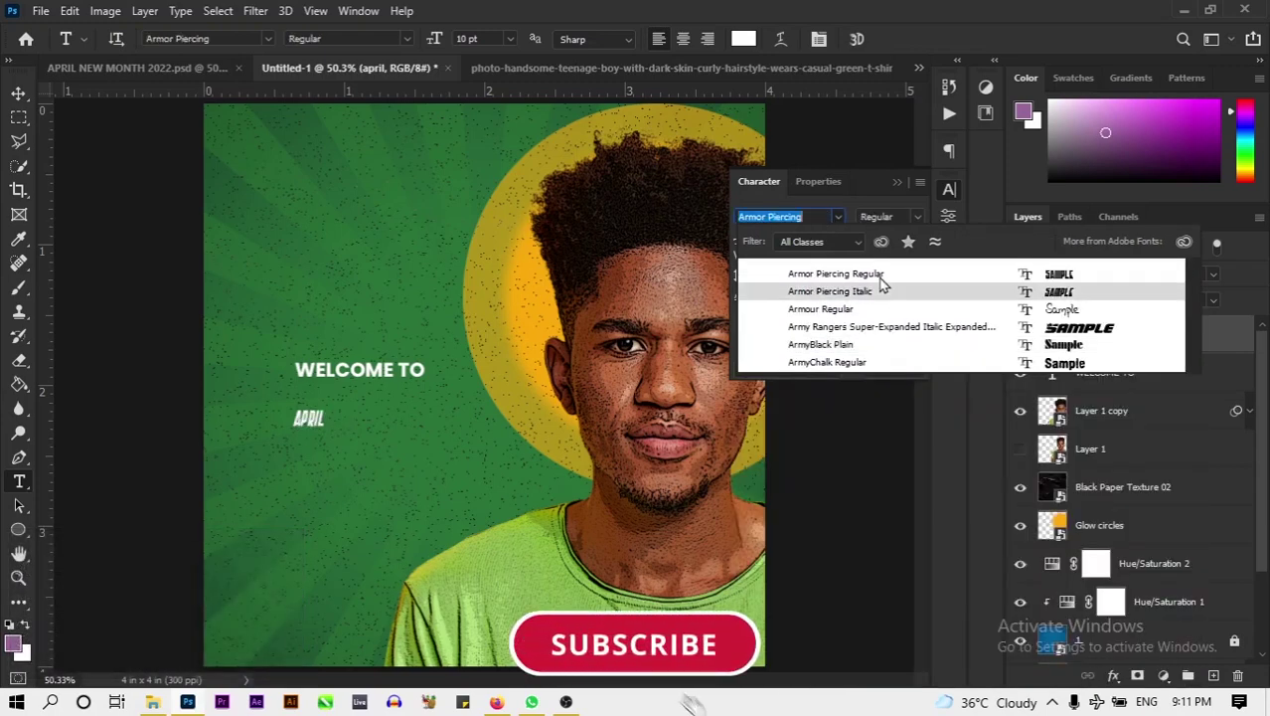
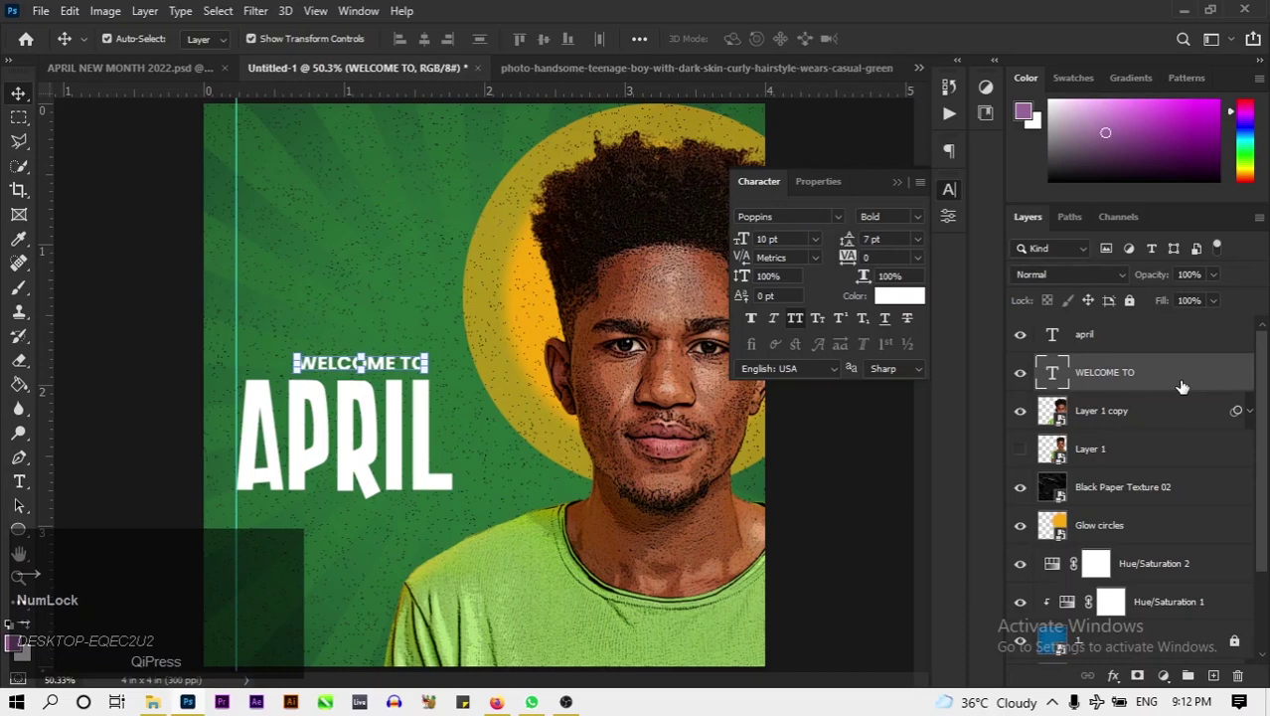
{"action": "left_click", "coordinate": [1022, 342]}
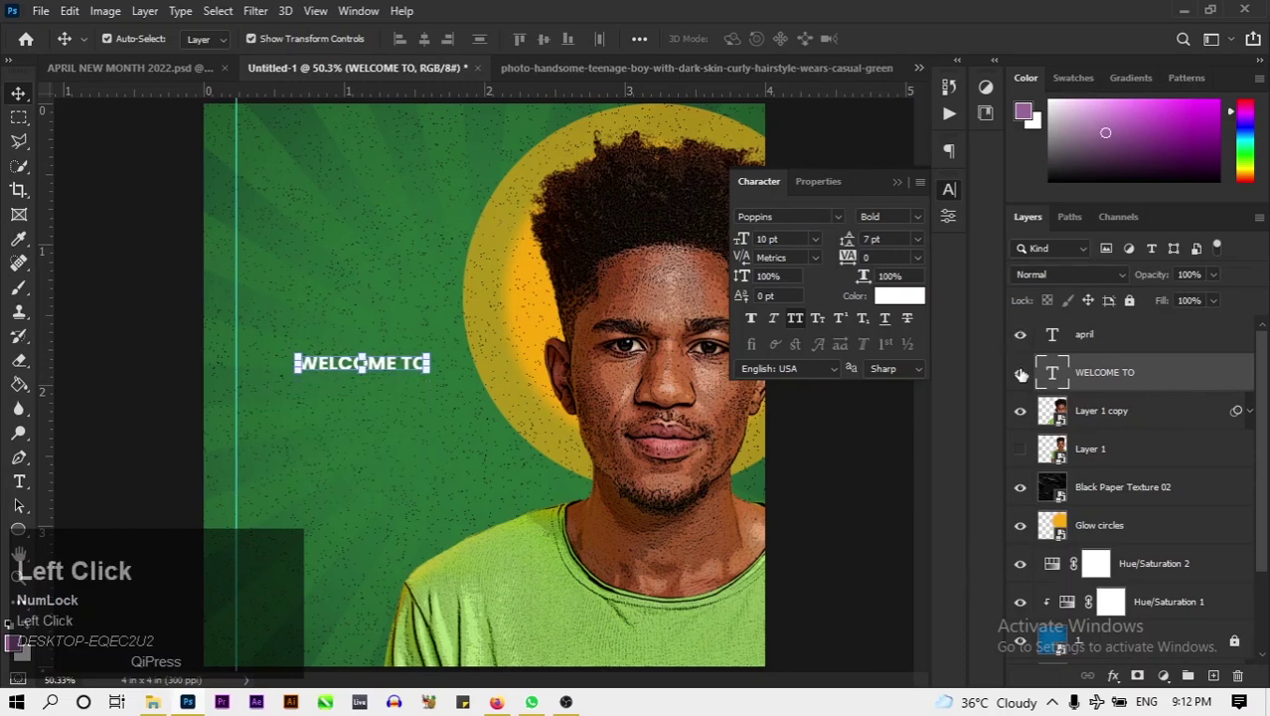
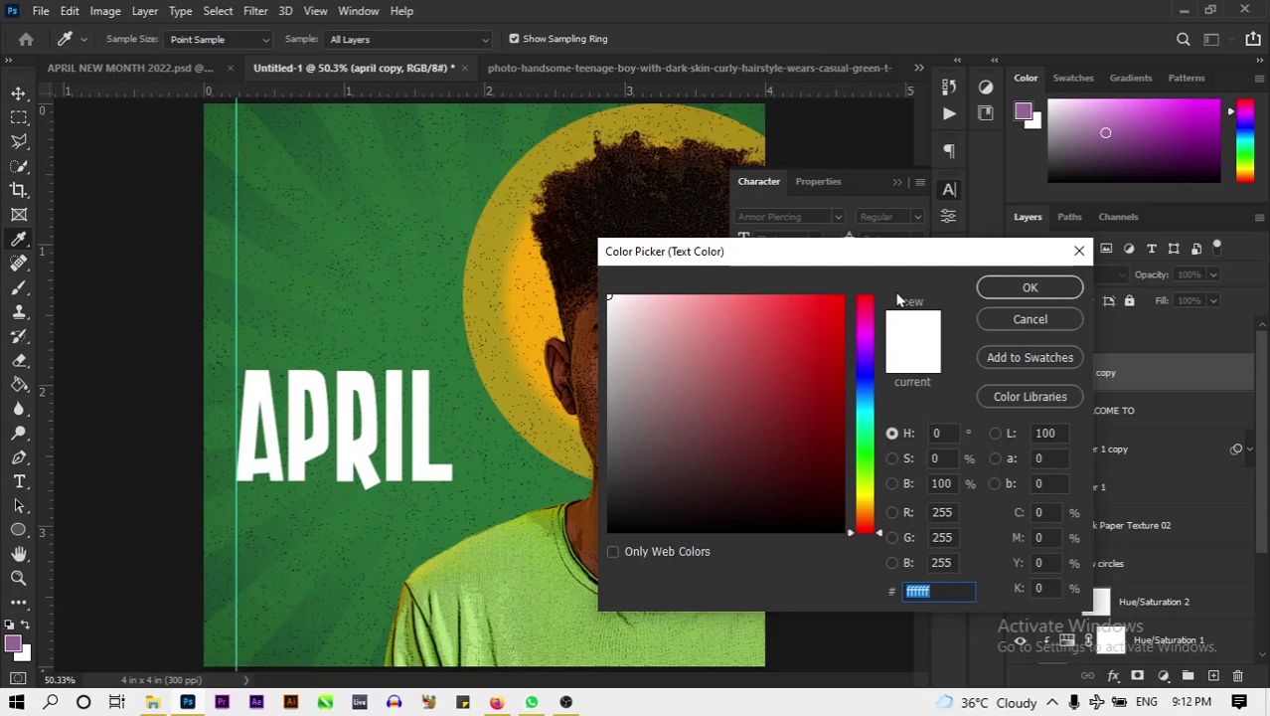
Enter the gold colour hex c68c18 for the duplicate APRIL text.
{"action": "type", "text": "c6"}
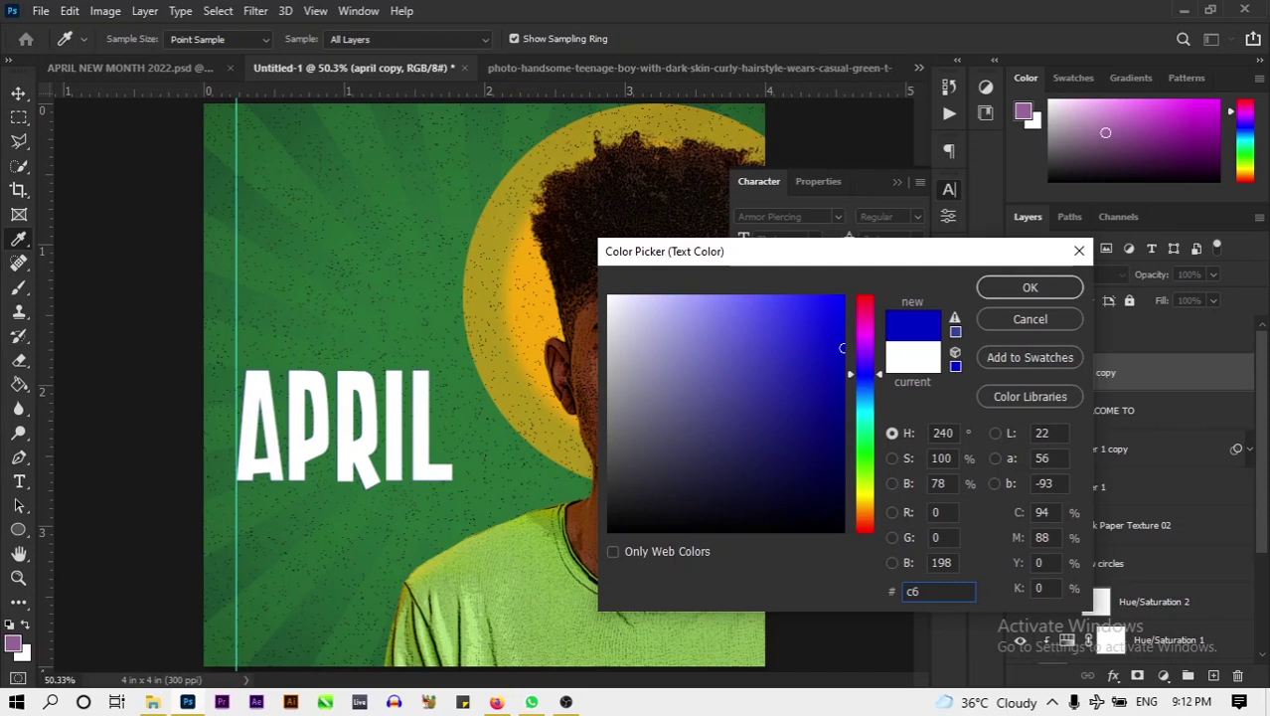
{"action": "type", "text": "8c"}
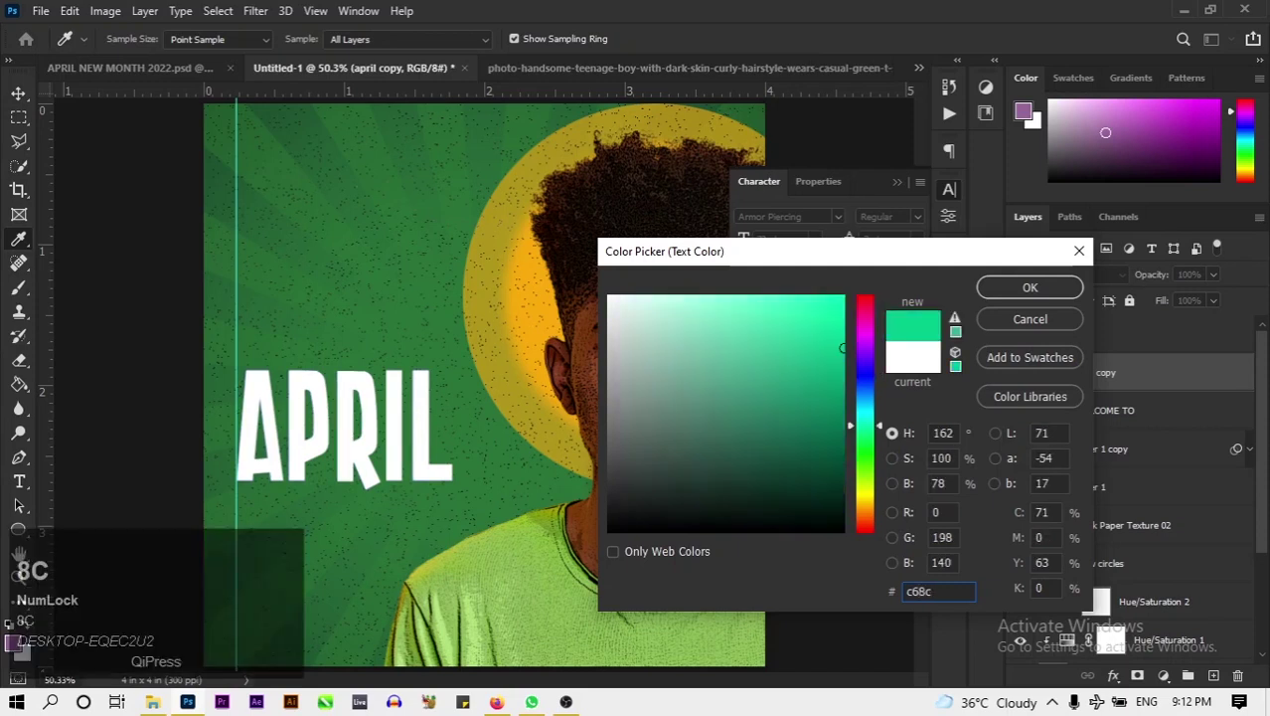
{"action": "type", "text": "8"}
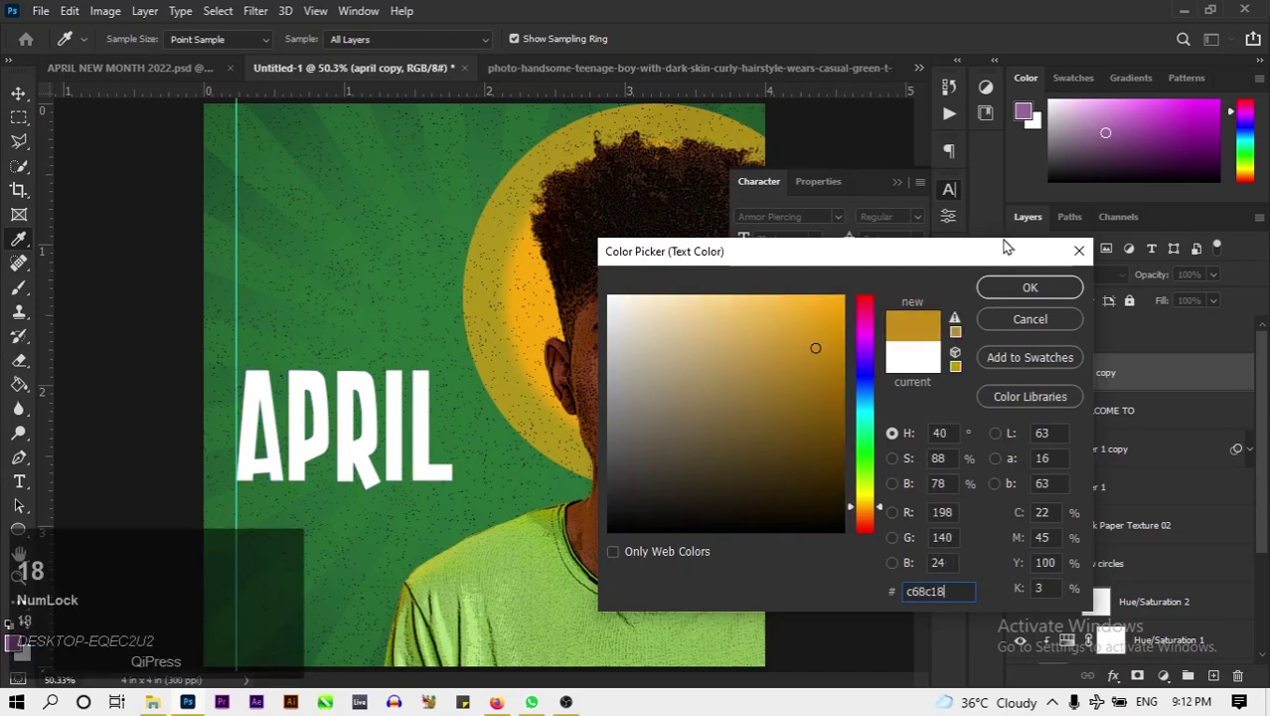
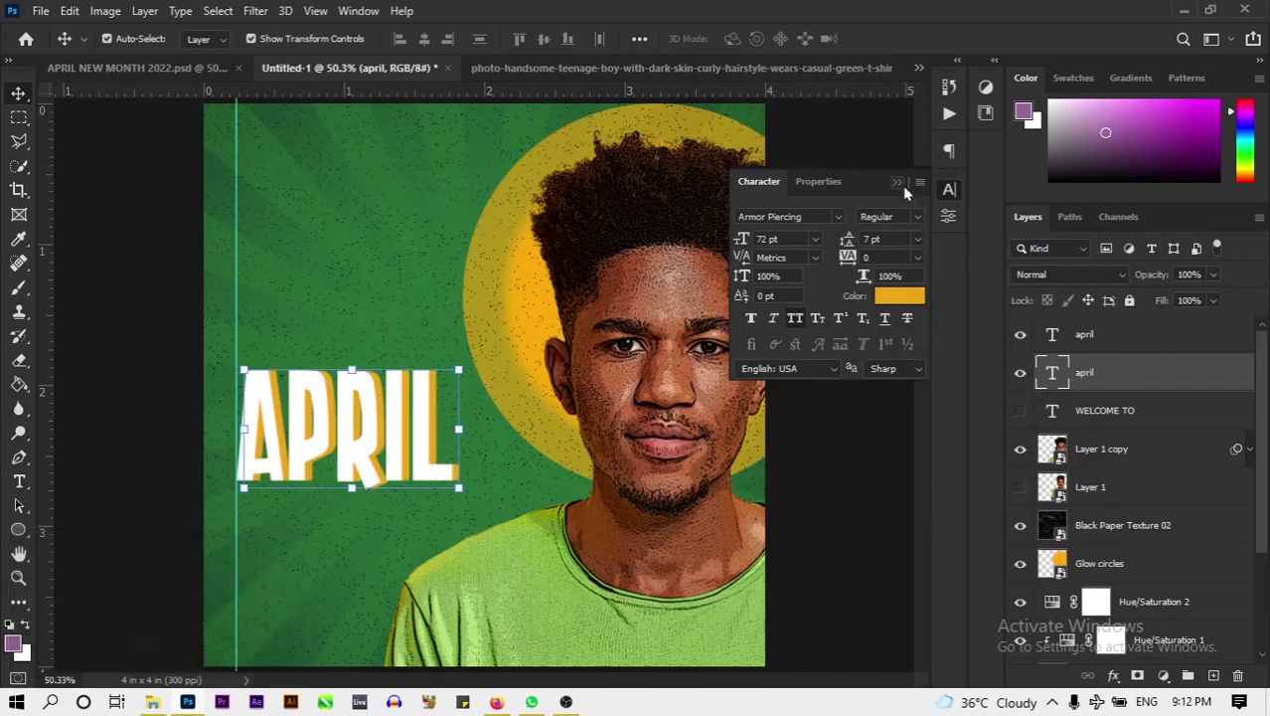
Duplicate the APRIL text layer and stack the copy beneath the other APRIL layers.
{"action": "left_click", "coordinate": [908, 191]}
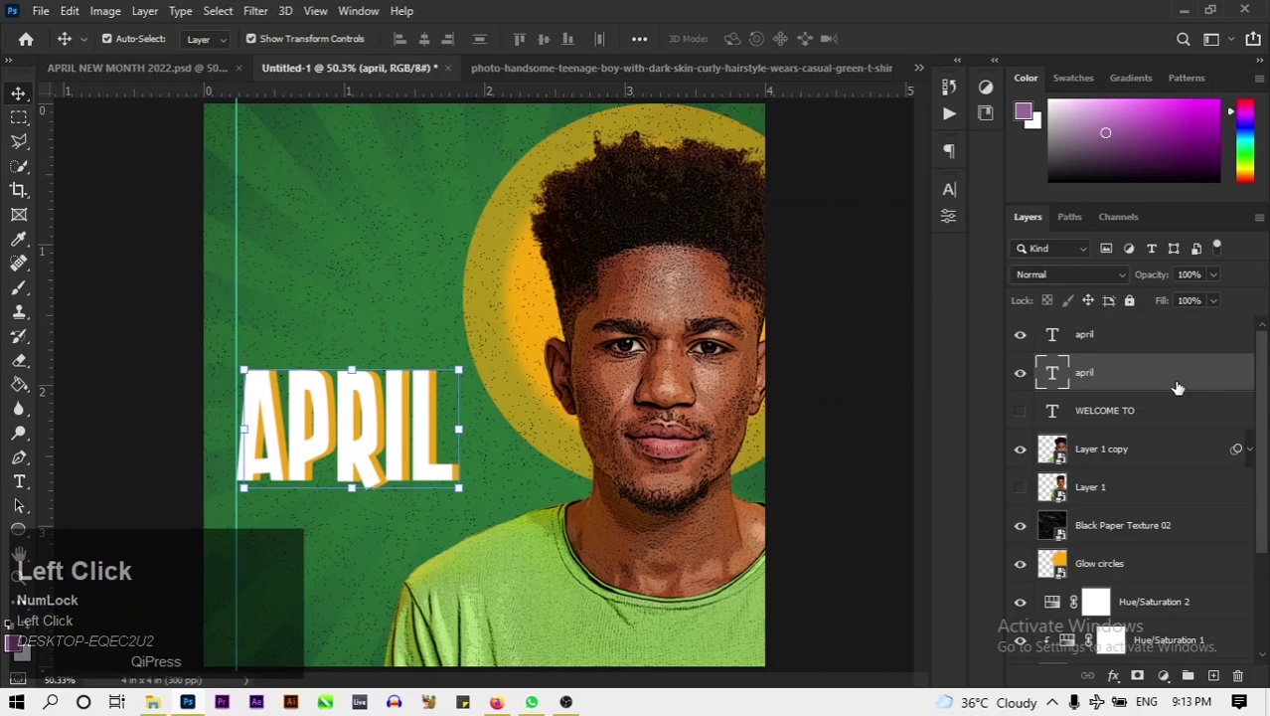
{"action": "key", "text": "ctrl+j"}
{"action": "left_click_drag", "start_coordinate": [1180, 387], "coordinate": [1180, 431]}
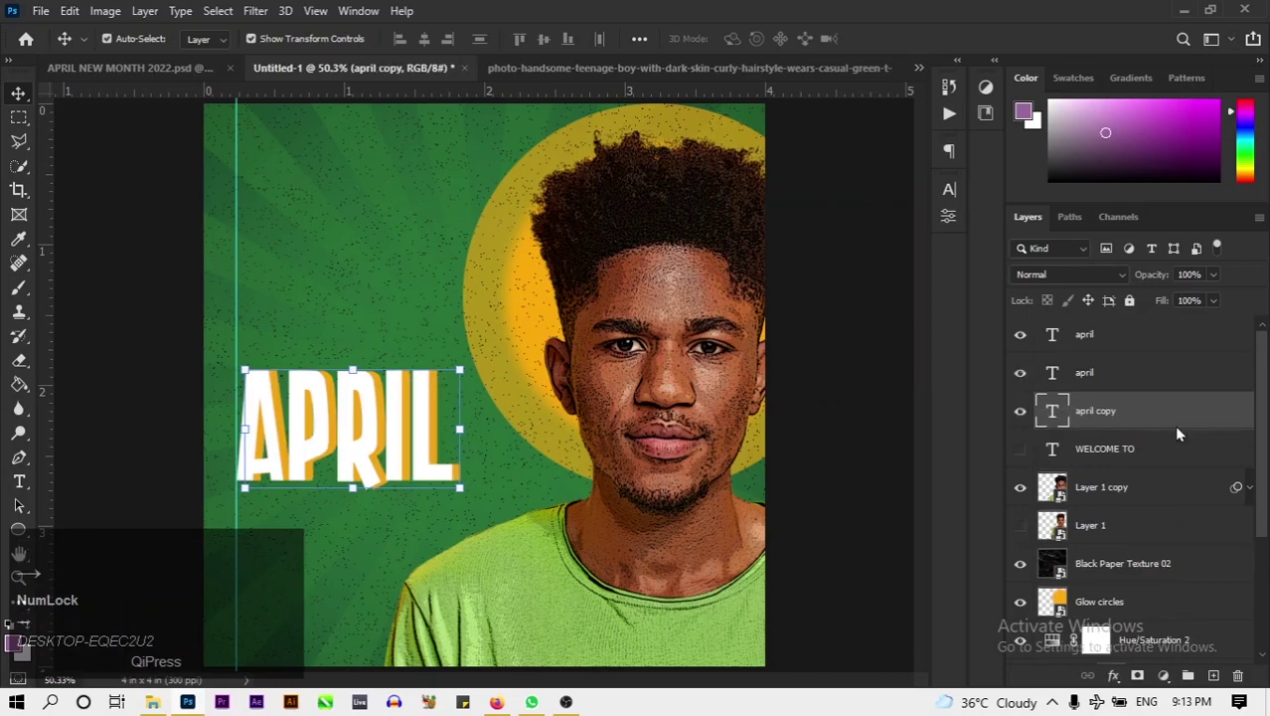
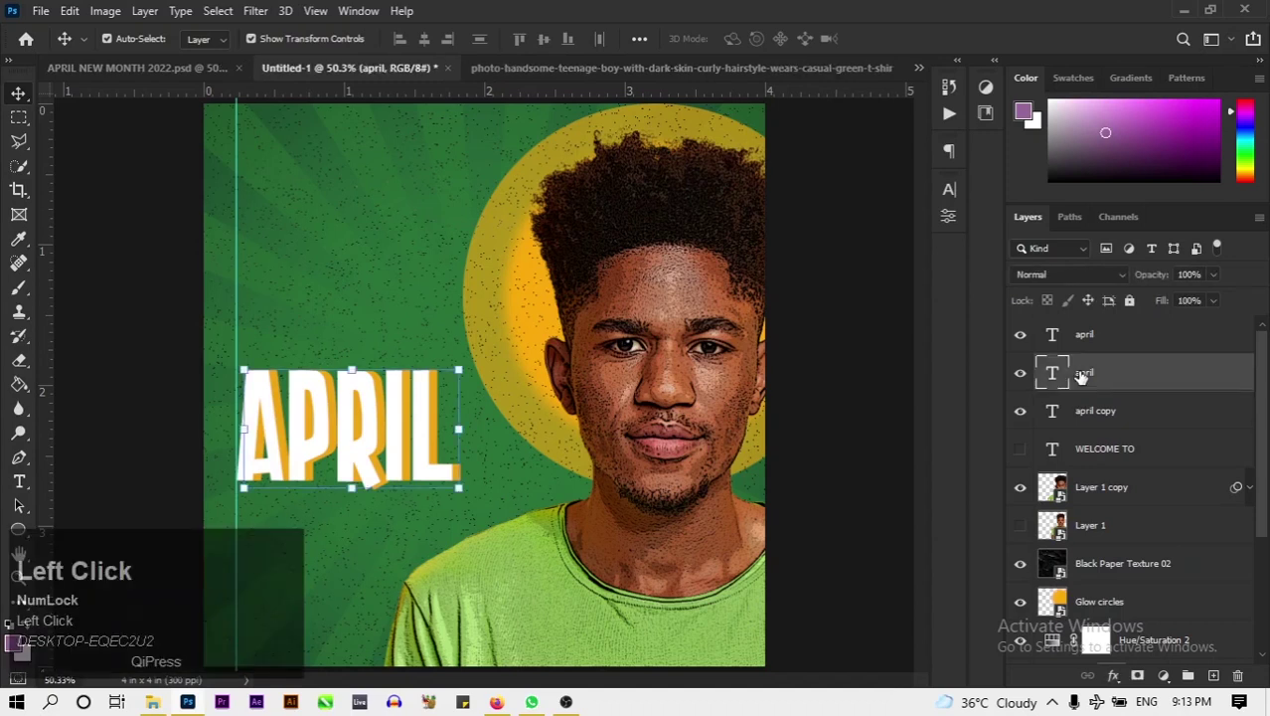
Select all three APRIL text layers and combine them into Group 1.
{"action": "left_click", "coordinate": [1084, 377]}
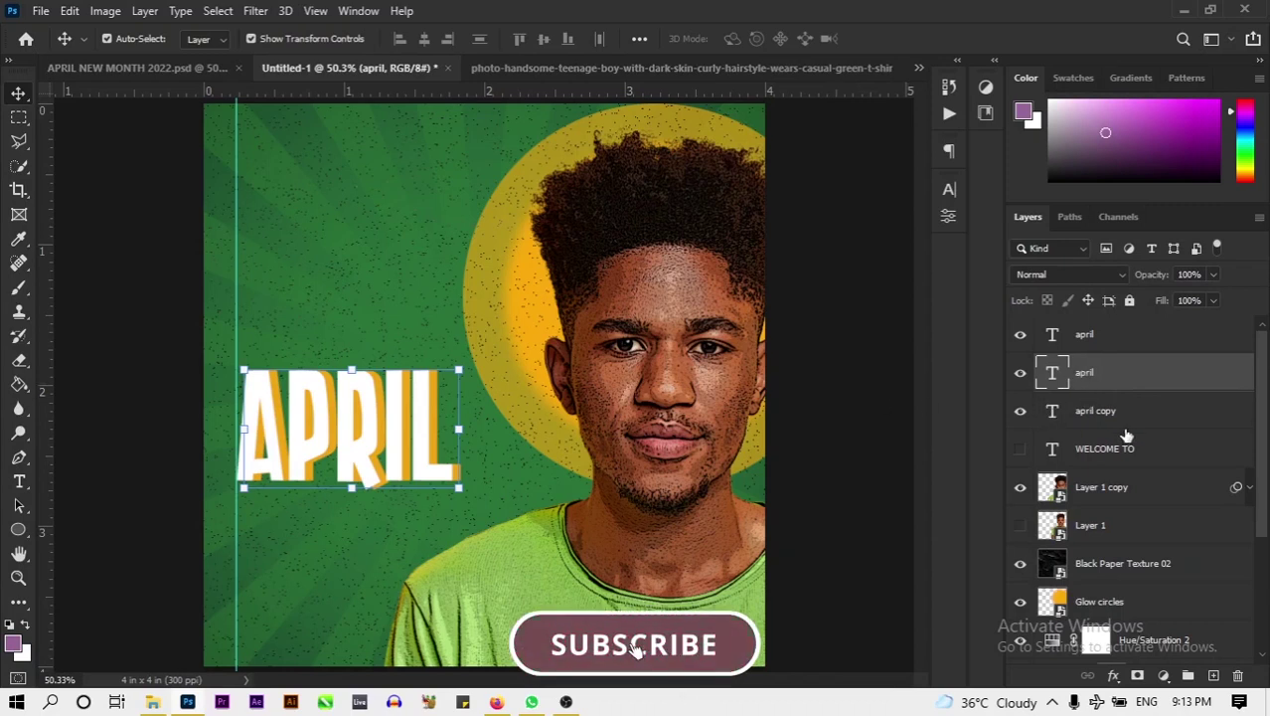
{"action": "left_click", "coordinate": [1157, 430]}
{"action": "left_click", "coordinate": [1168, 376]}
{"action": "key", "text": "ctrl+g"}
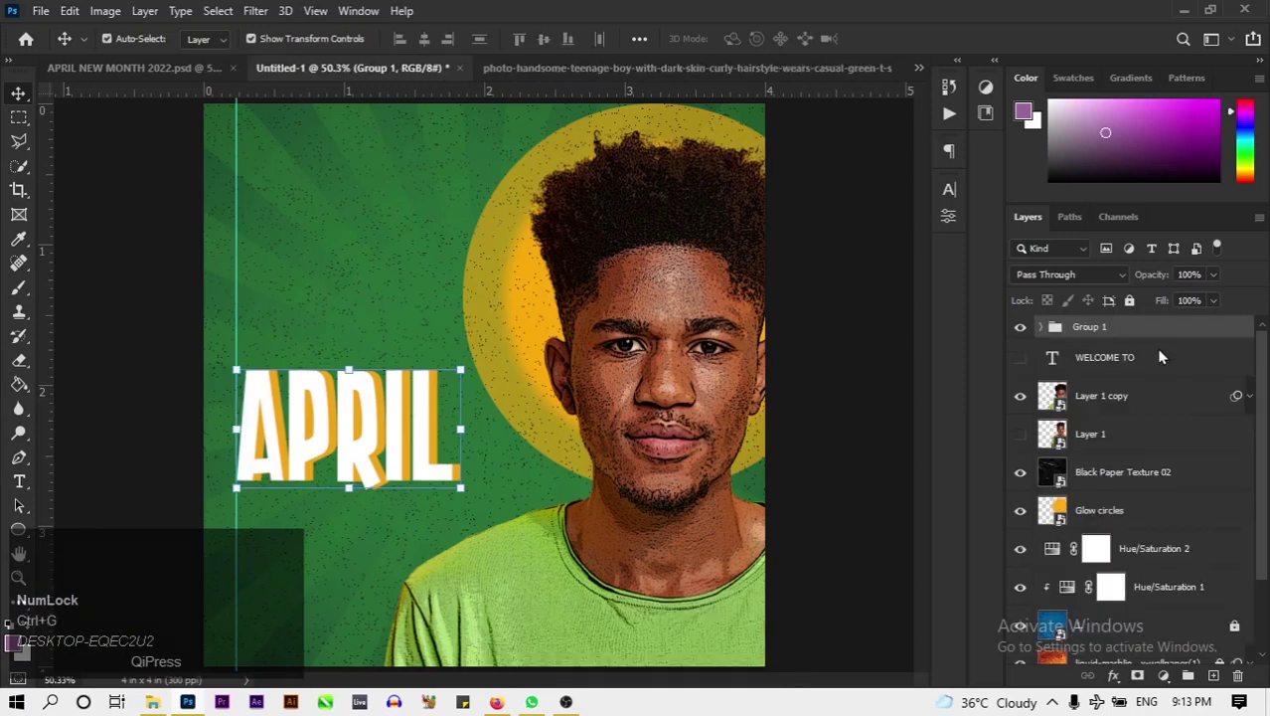
{"action": "left_click", "coordinate": [1124, 328]}
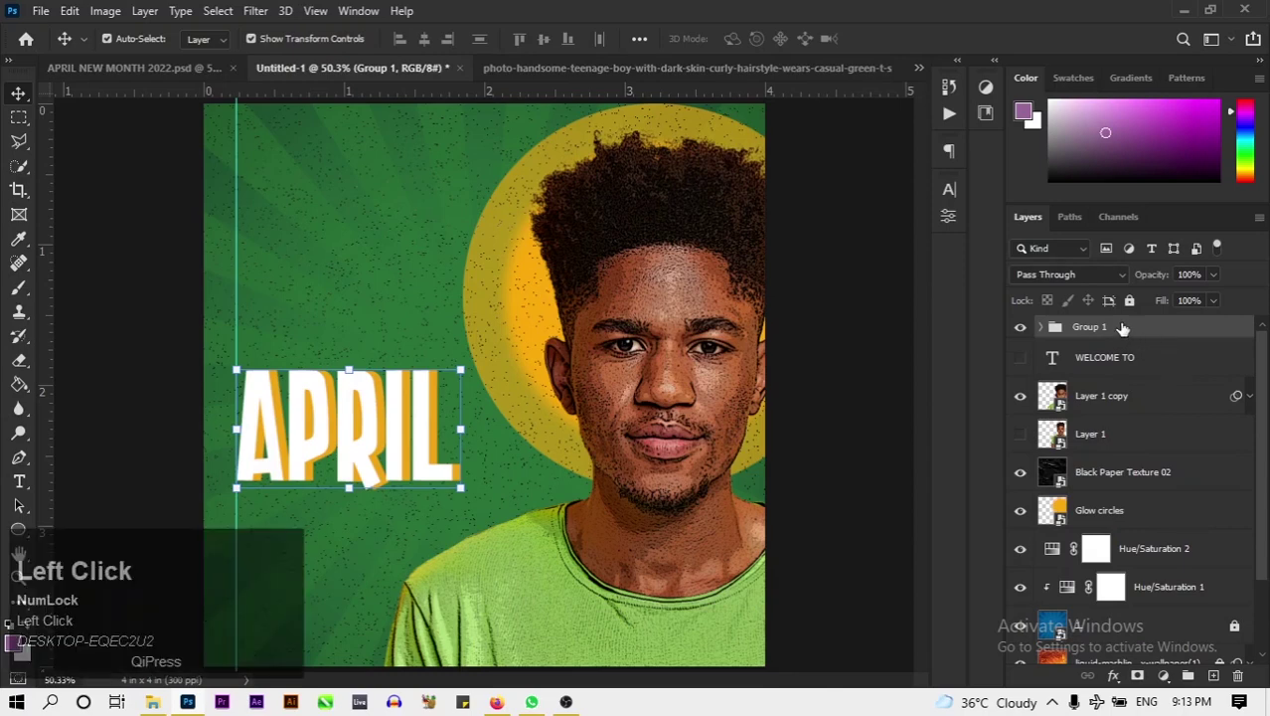
Apply a Drop Shadow to Group 1: opacity 20%, distance 10, spread 18, size 20.
{"action": "left_click", "coordinate": [1125, 328]}
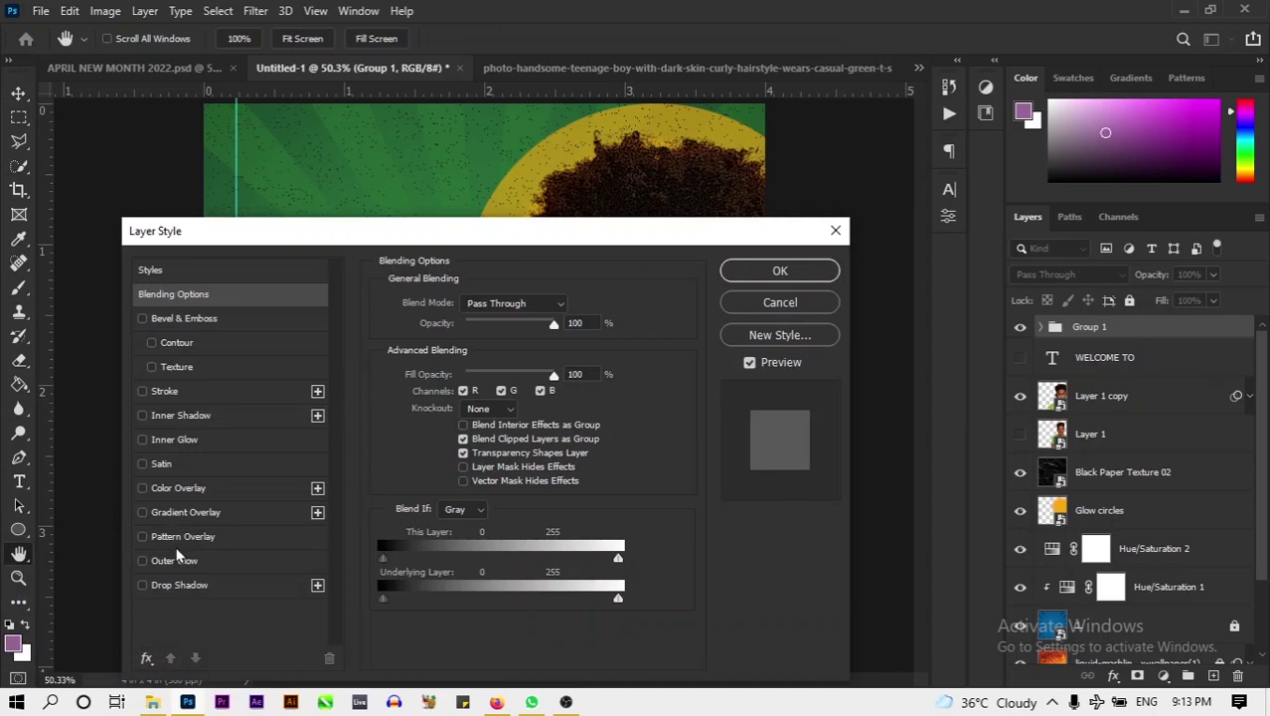
{"action": "double_click", "coordinate": [178, 580]}
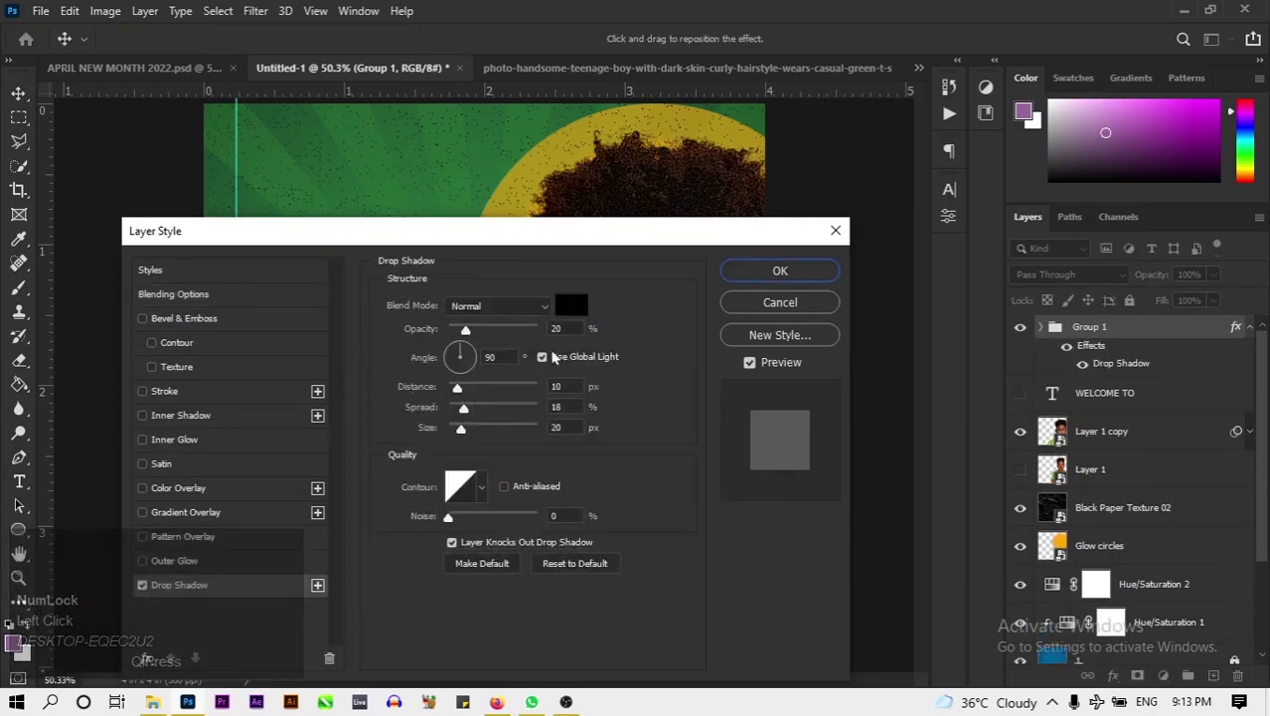
{"action": "left_click", "coordinate": [749, 282]}
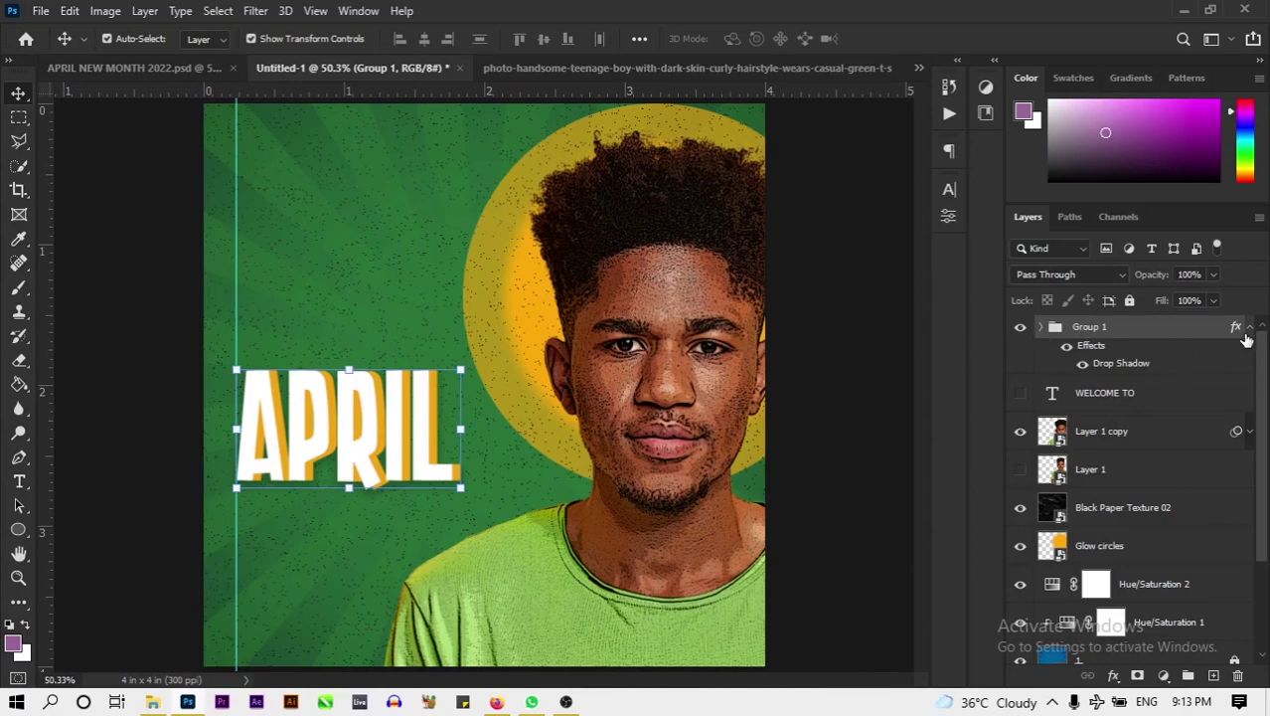
{"action": "left_click", "coordinate": [1248, 340]}
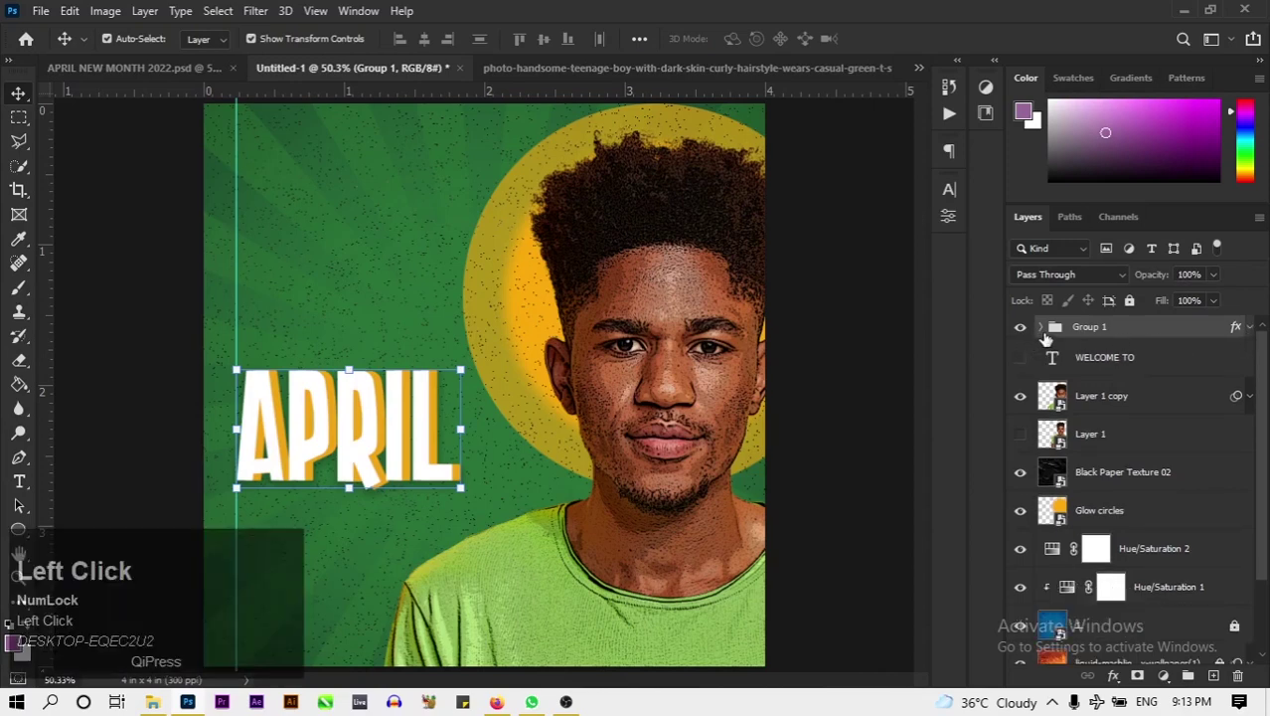
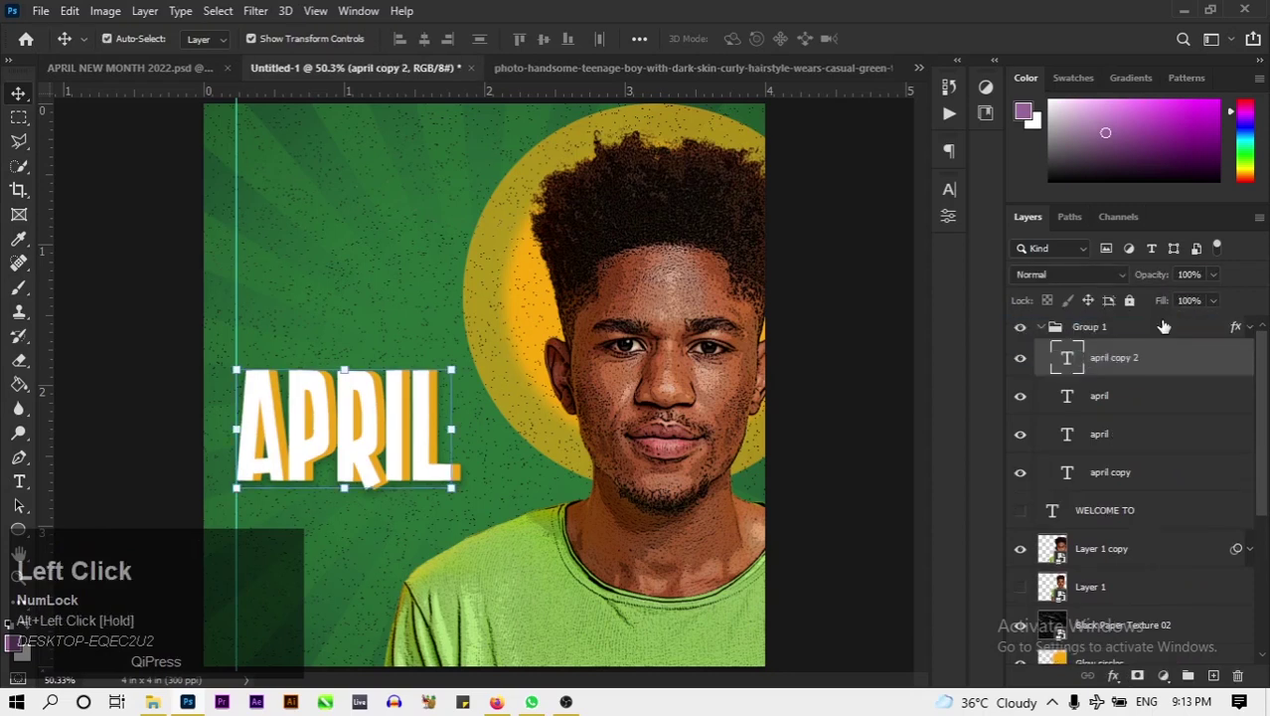
Pull april copy 2 out of the group and reposition it between the portrait layers.
{"action": "left_click_drag", "start_coordinate": [1164, 368], "coordinate": [1045, 372]}
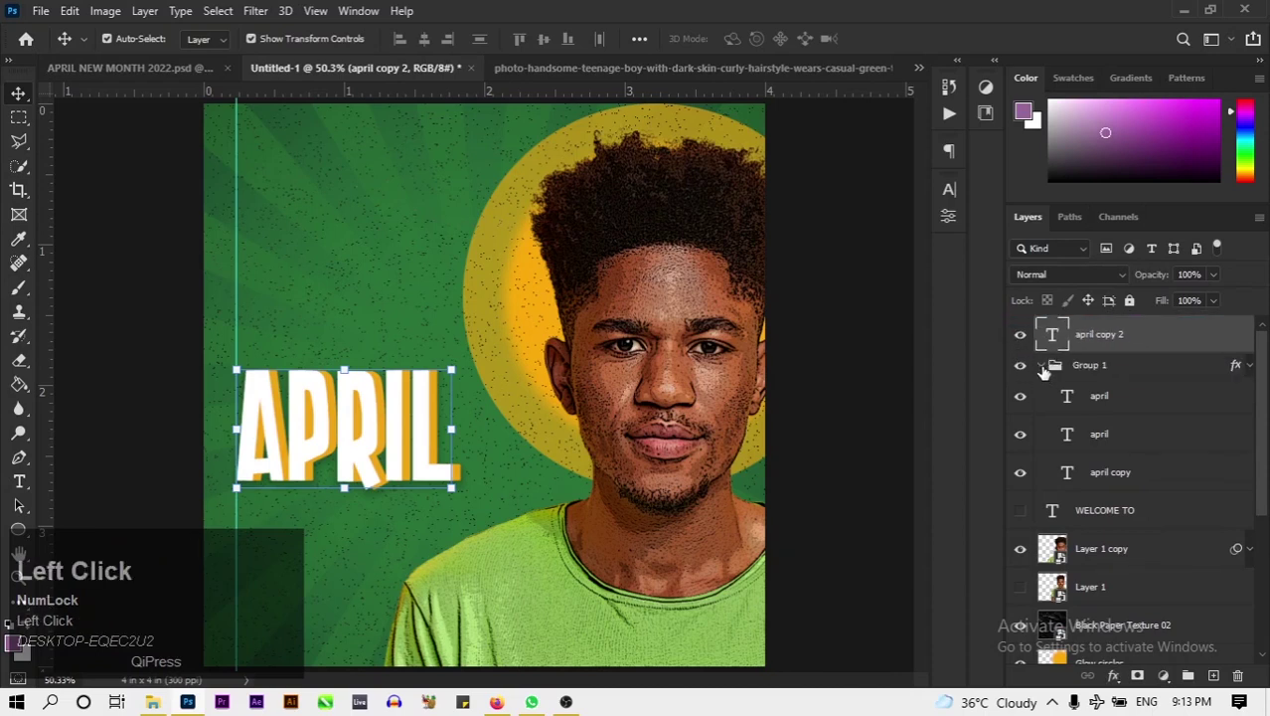
{"action": "key", "text": "ctrl+t"}
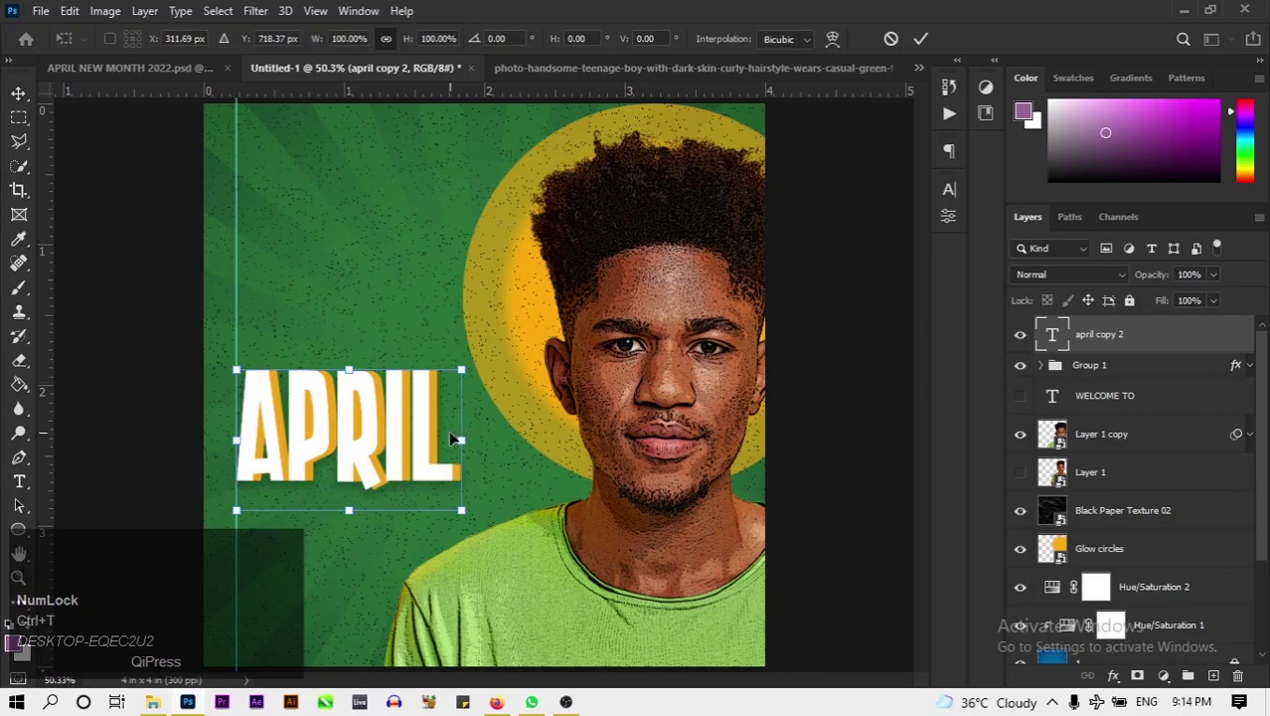
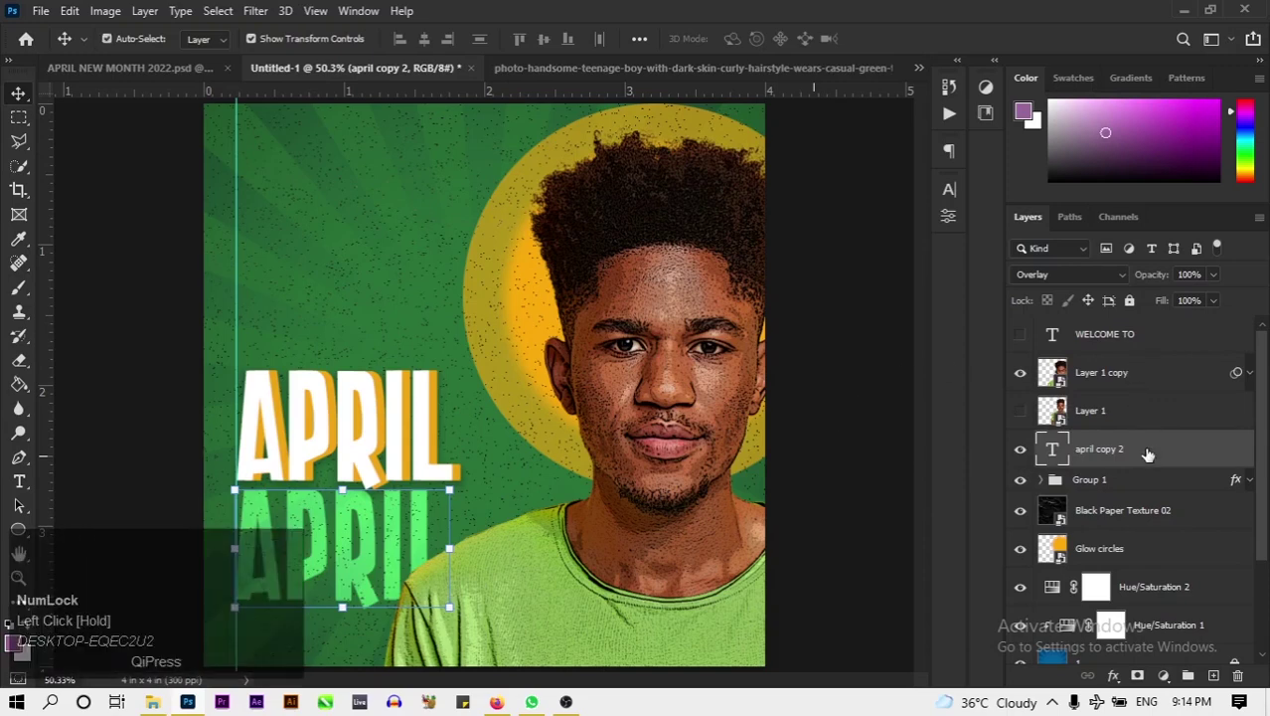
{"action": "left_click_drag", "start_coordinate": [1149, 454], "coordinate": [507, 394]}
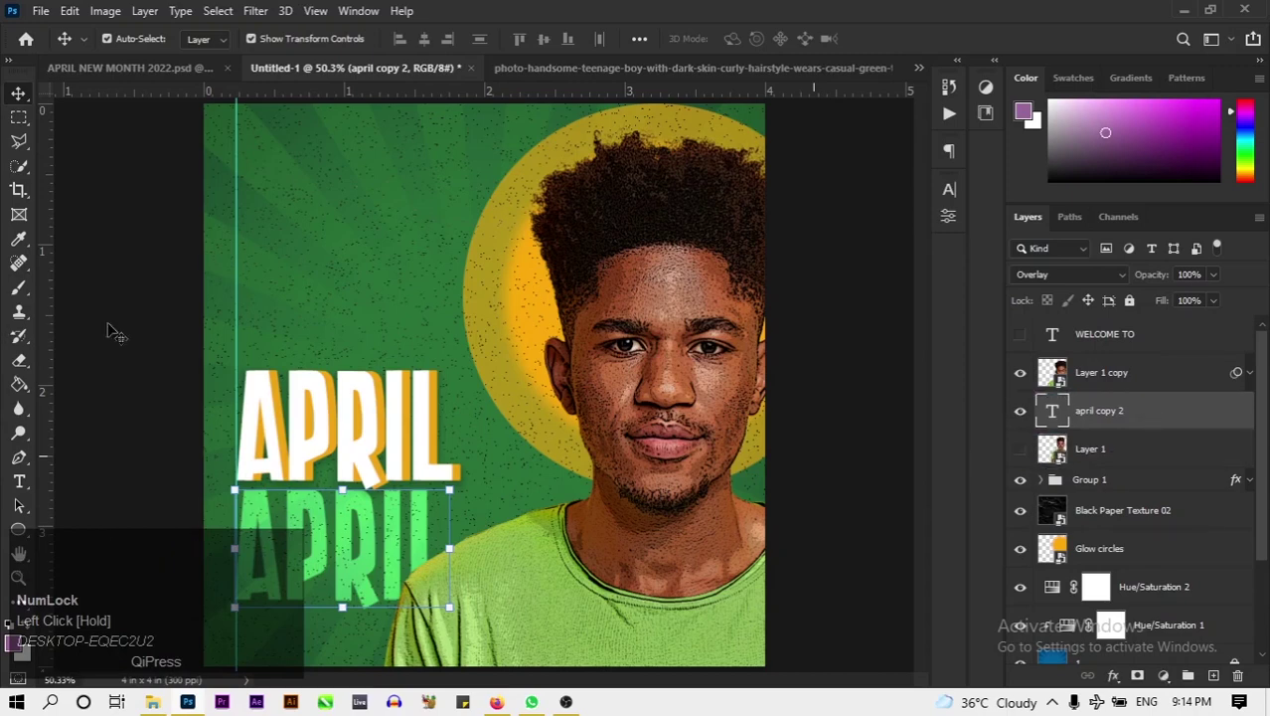
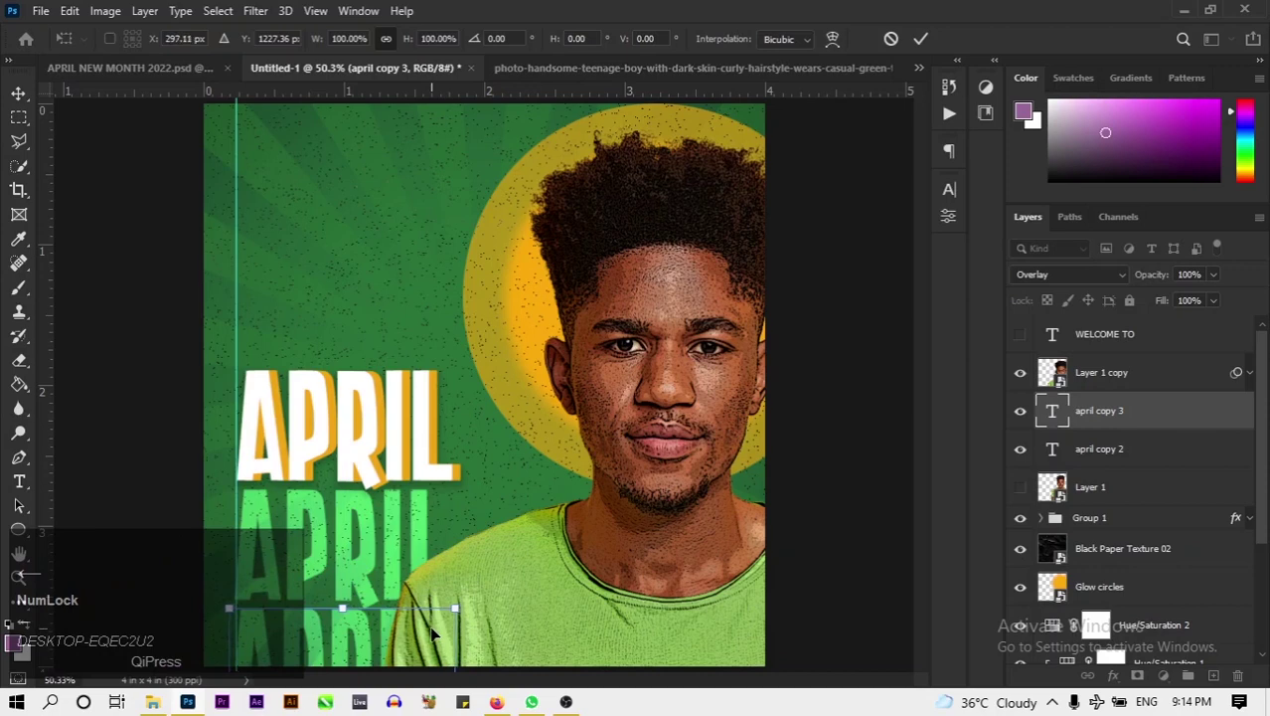
{"action": "left_click", "coordinate": [927, 40]}
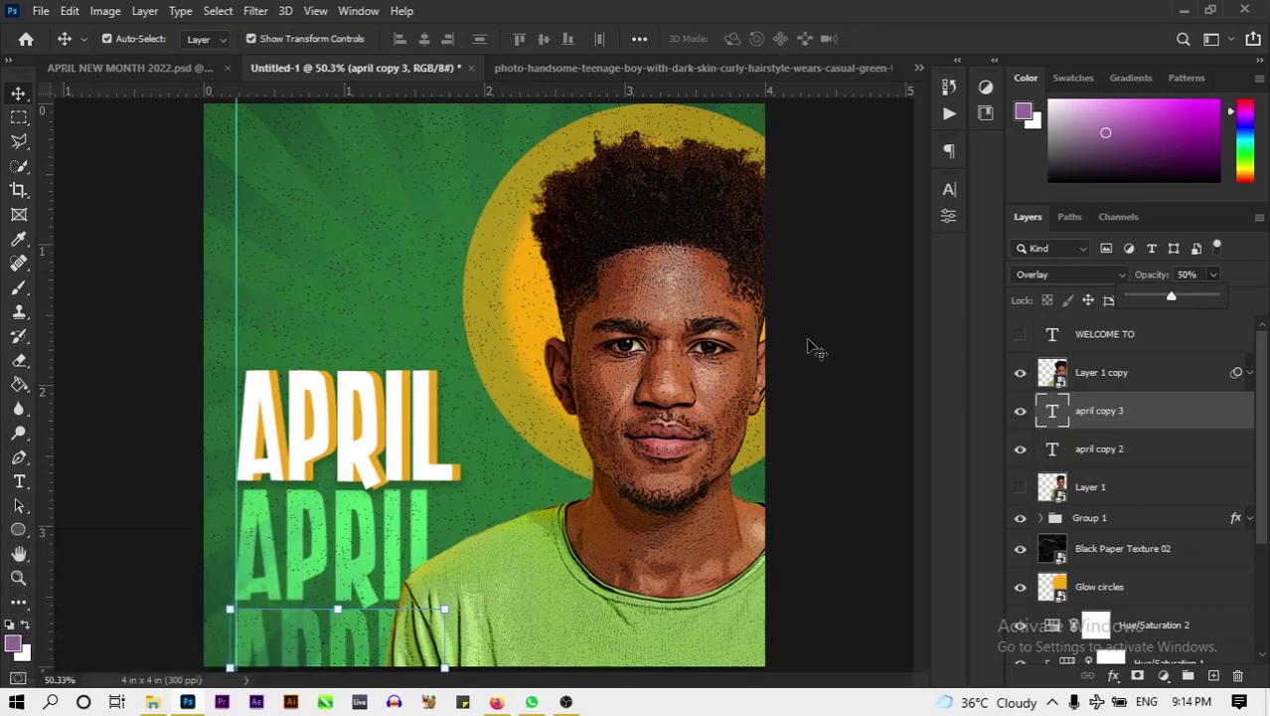
Lower the april copy 2 layer's opacity to 70%.
{"action": "left_click", "coordinate": [1121, 405]}
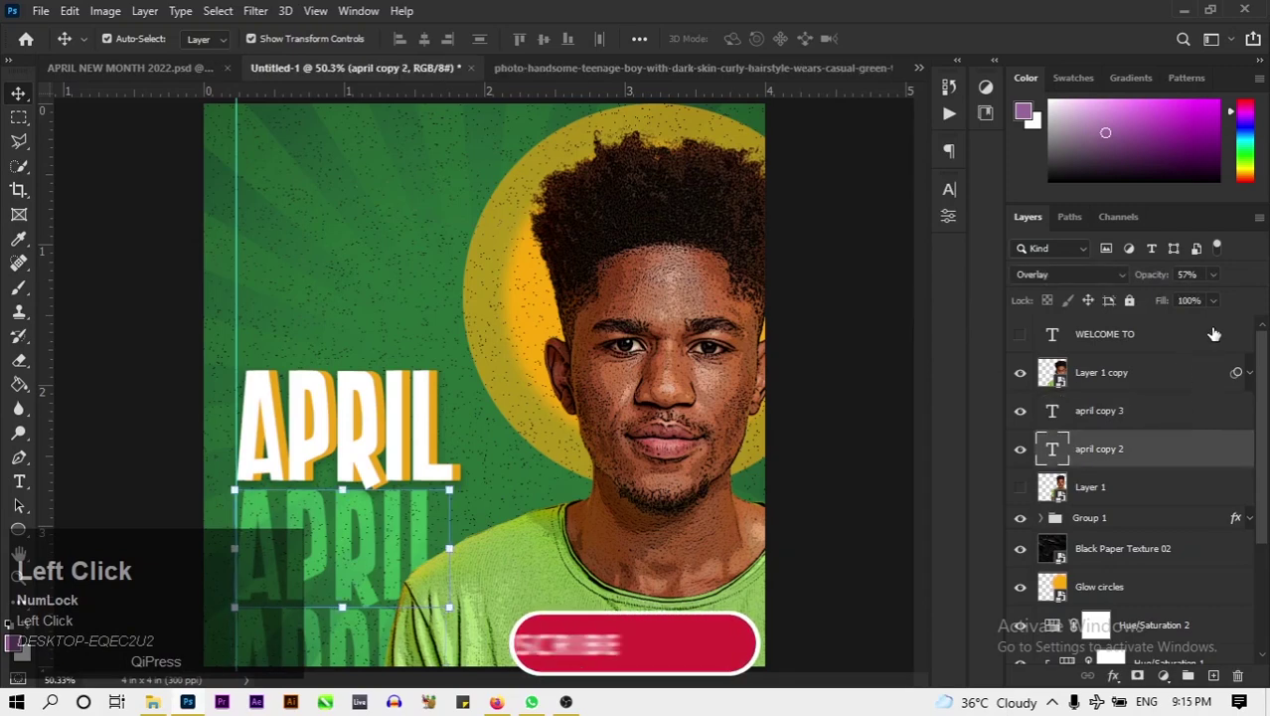
{"action": "key", "text": "ctrl+a"}
{"action": "key", "text": "BackSpace"}
{"action": "type", "text": "70"}
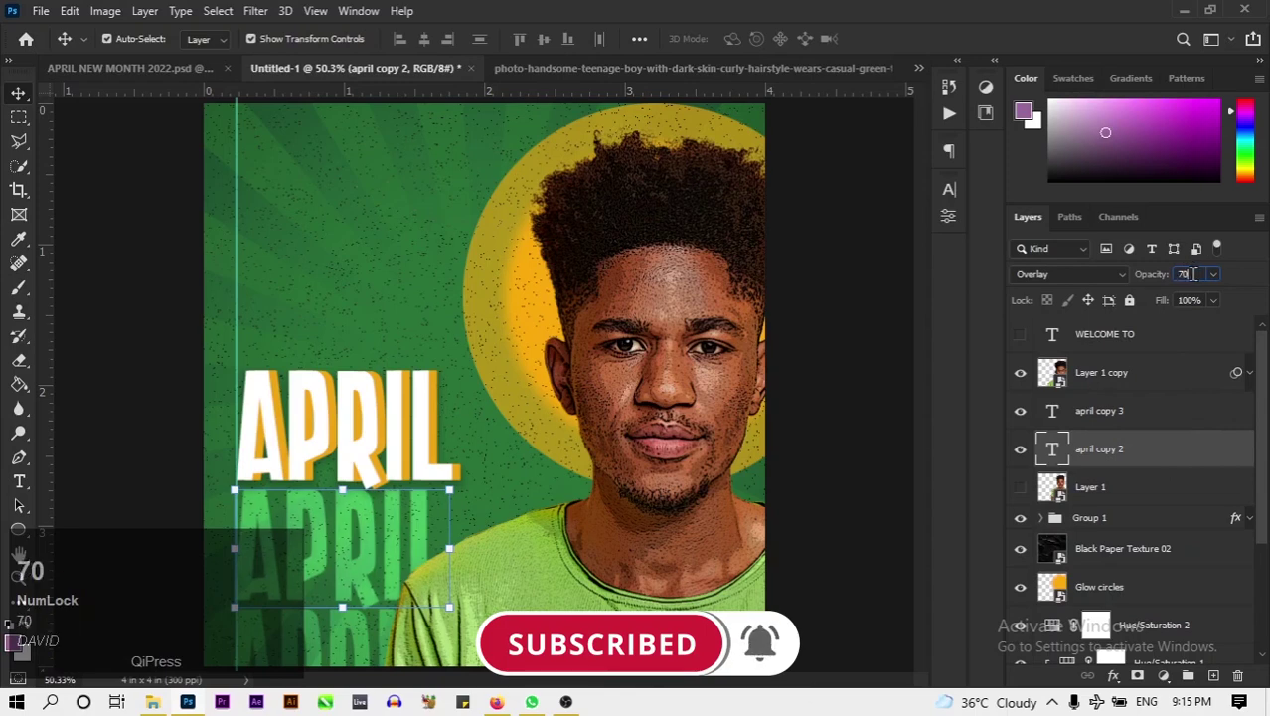
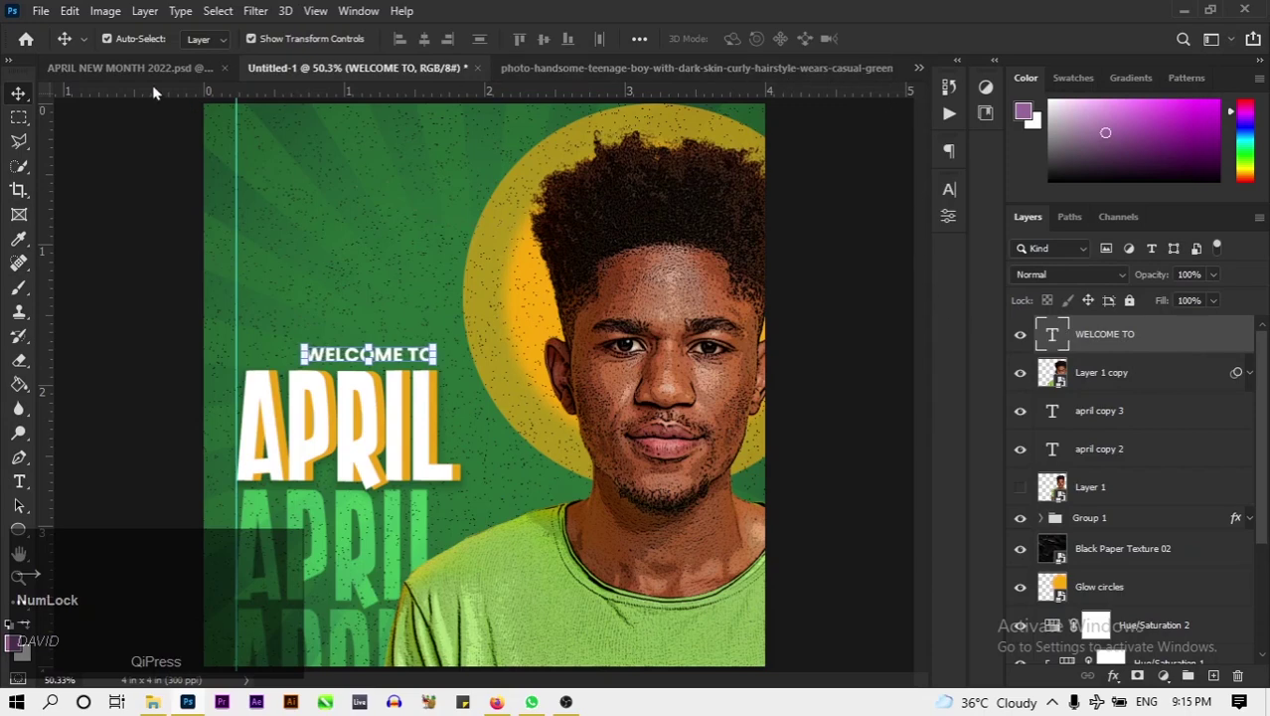
Pick the LOGO group in APRIL NEW MONTH 2022.psd and bring it over to the Untitled-1 flyer.
{"action": "left_click", "coordinate": [190, 74]}
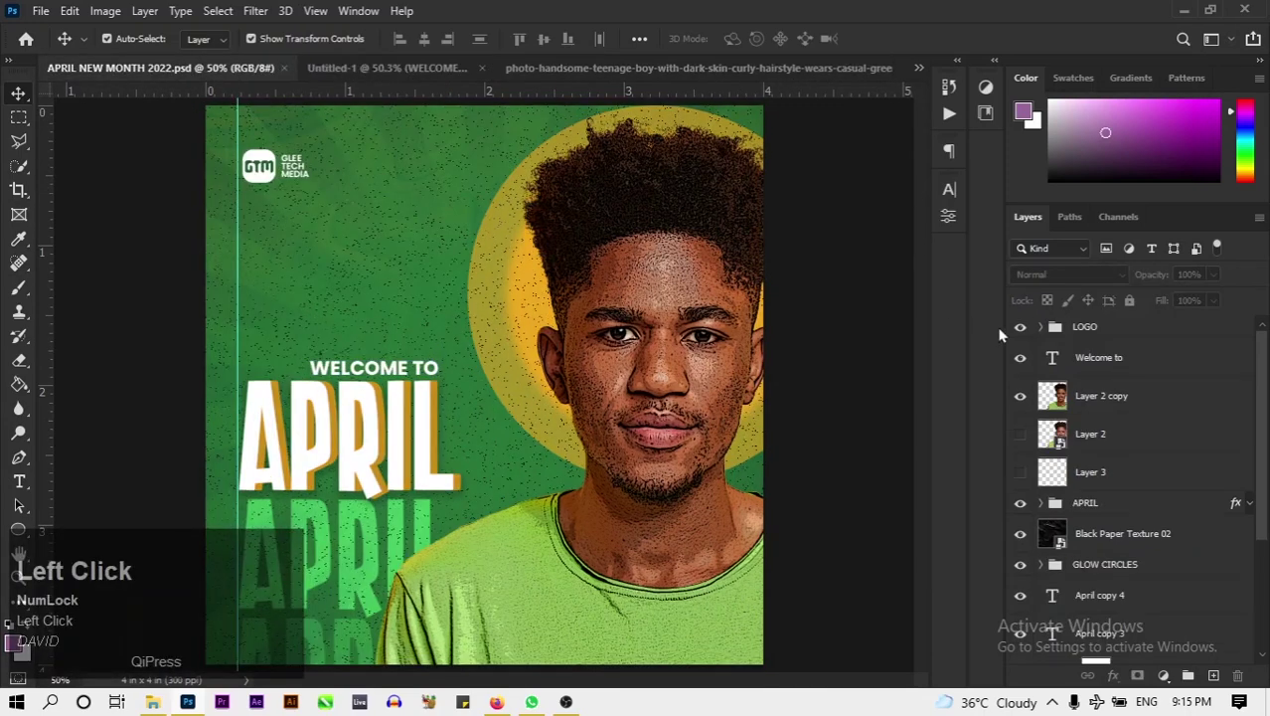
{"action": "right_click", "coordinate": [1060, 323]}
{"action": "left_click", "coordinate": [941, 90]}
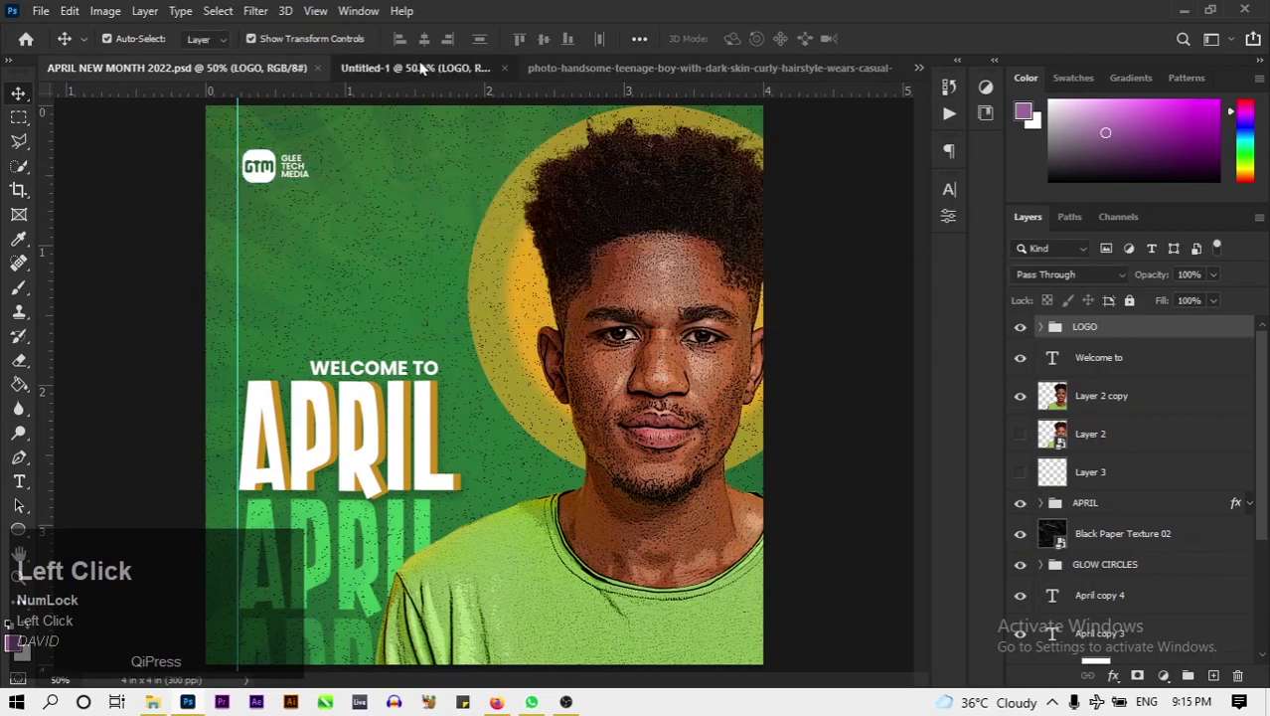
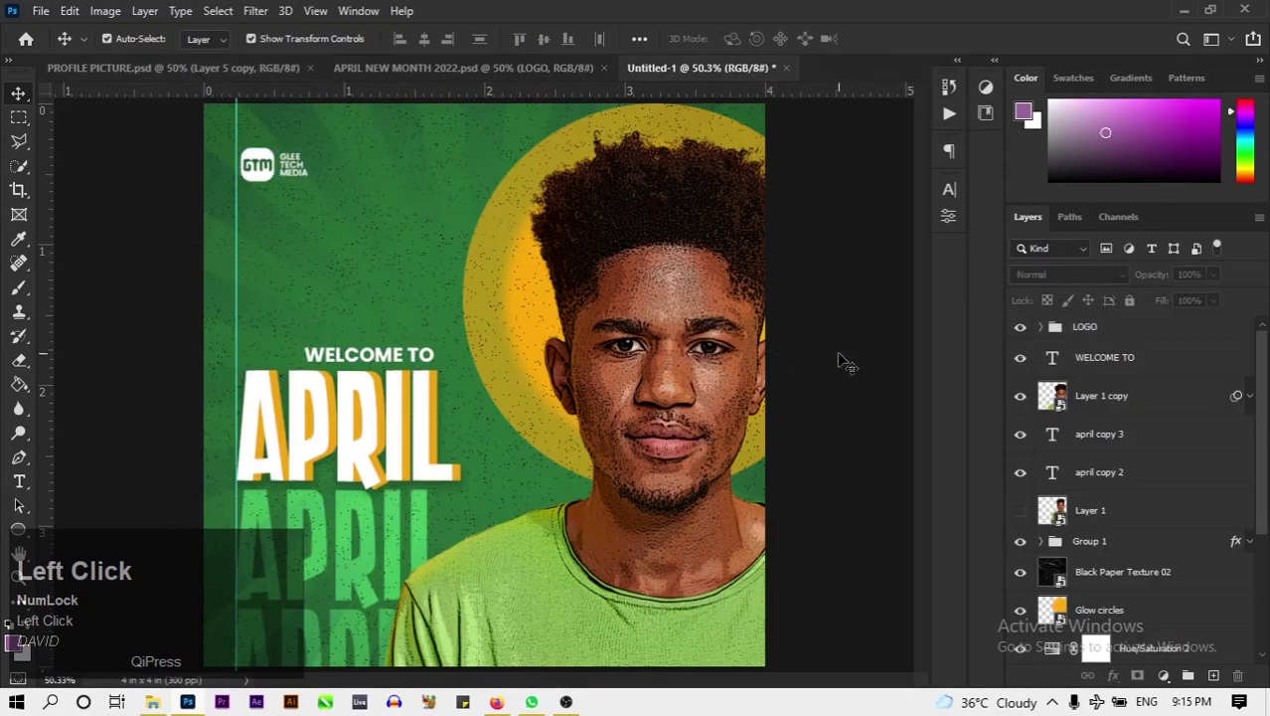
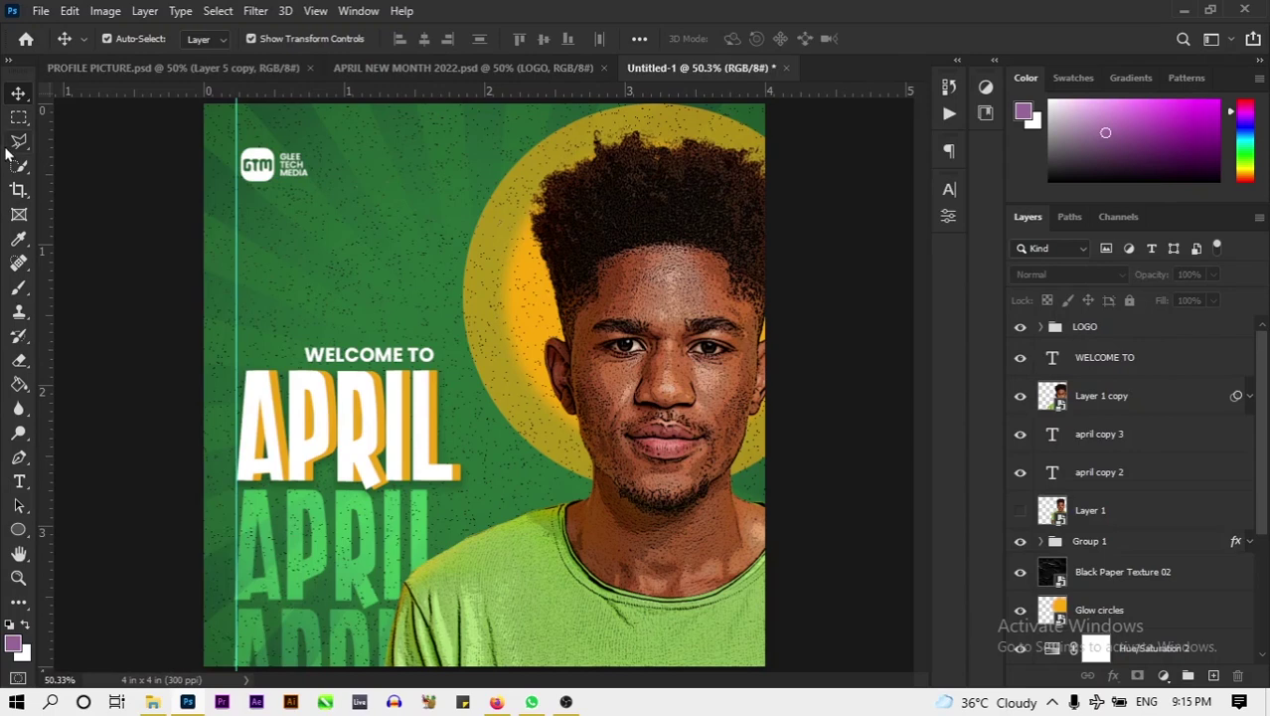
{"action": "left_click", "coordinate": [22, 146]}
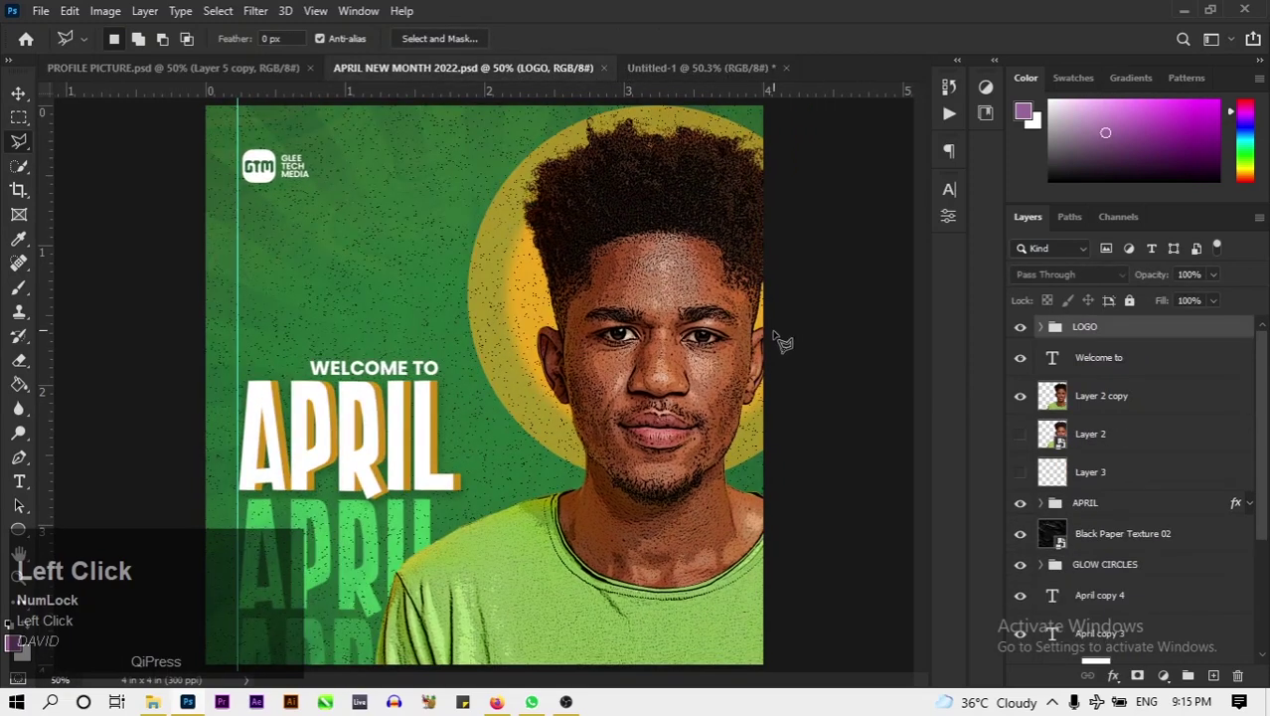
{"action": "left_click", "coordinate": [667, 76]}
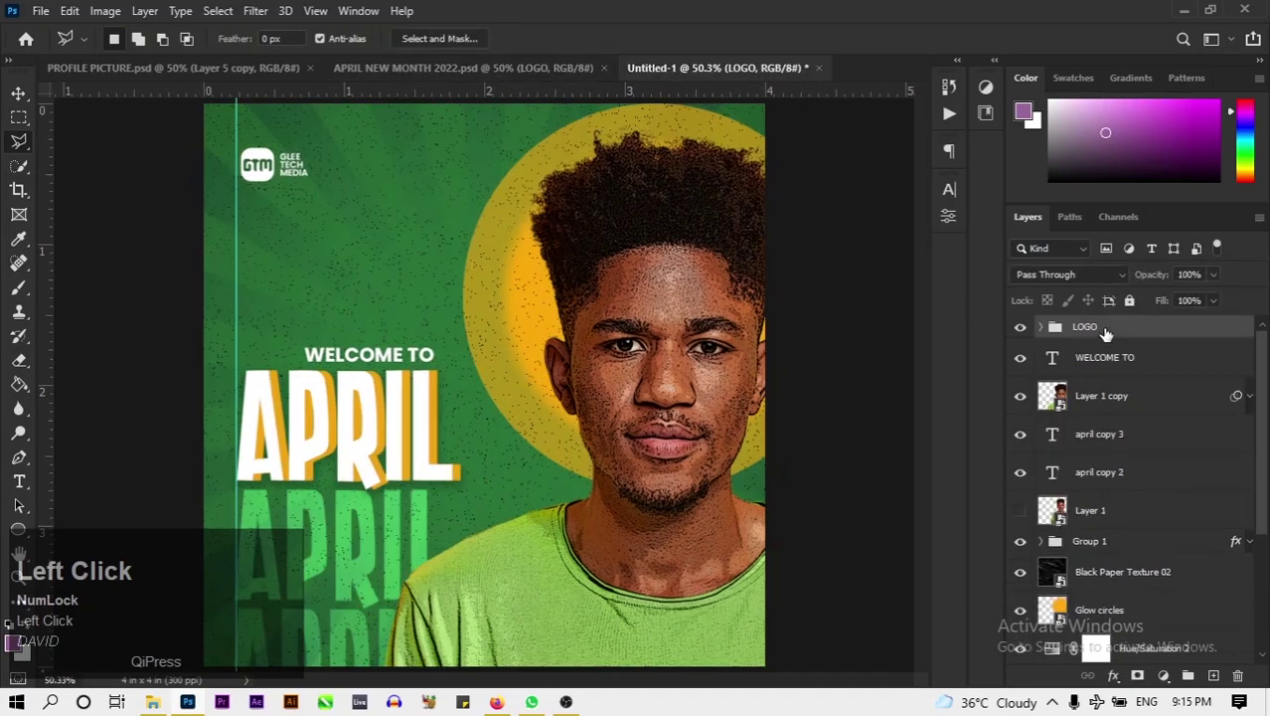
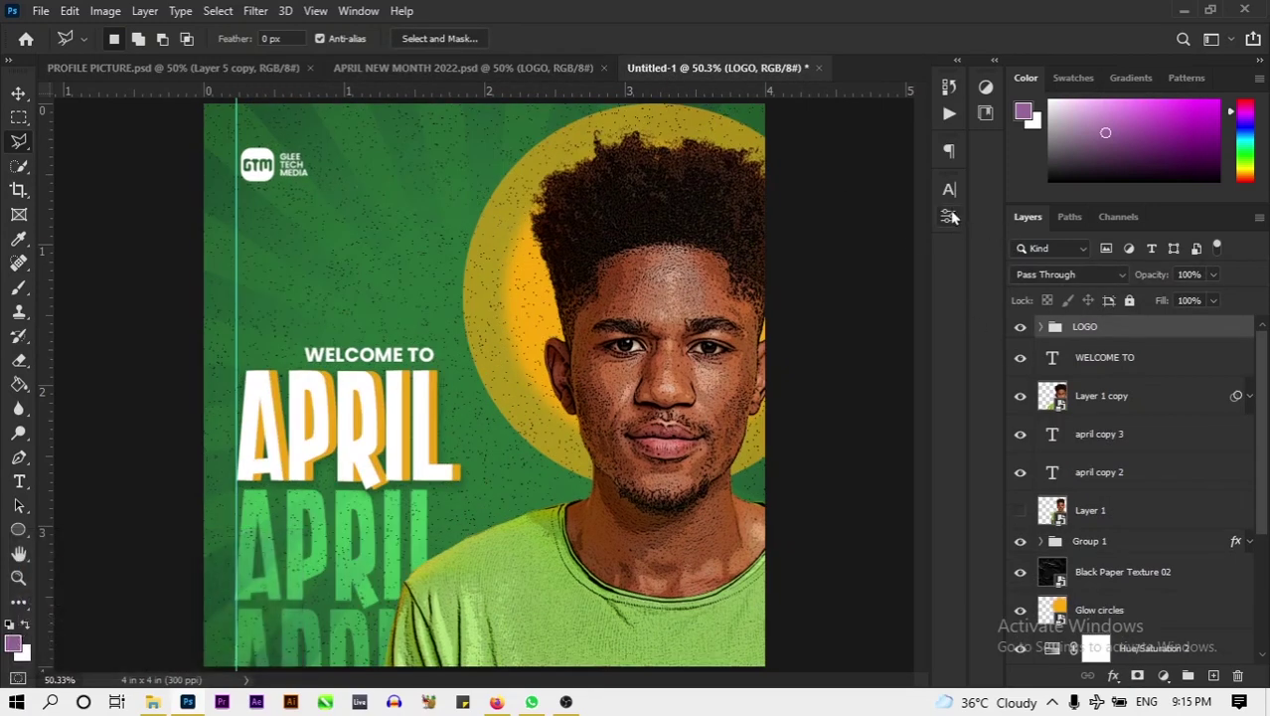
Abandon a stray polygonal selection and select the GTM logo placed at the flyer's top left.
{"action": "left_click", "coordinate": [1061, 323]}
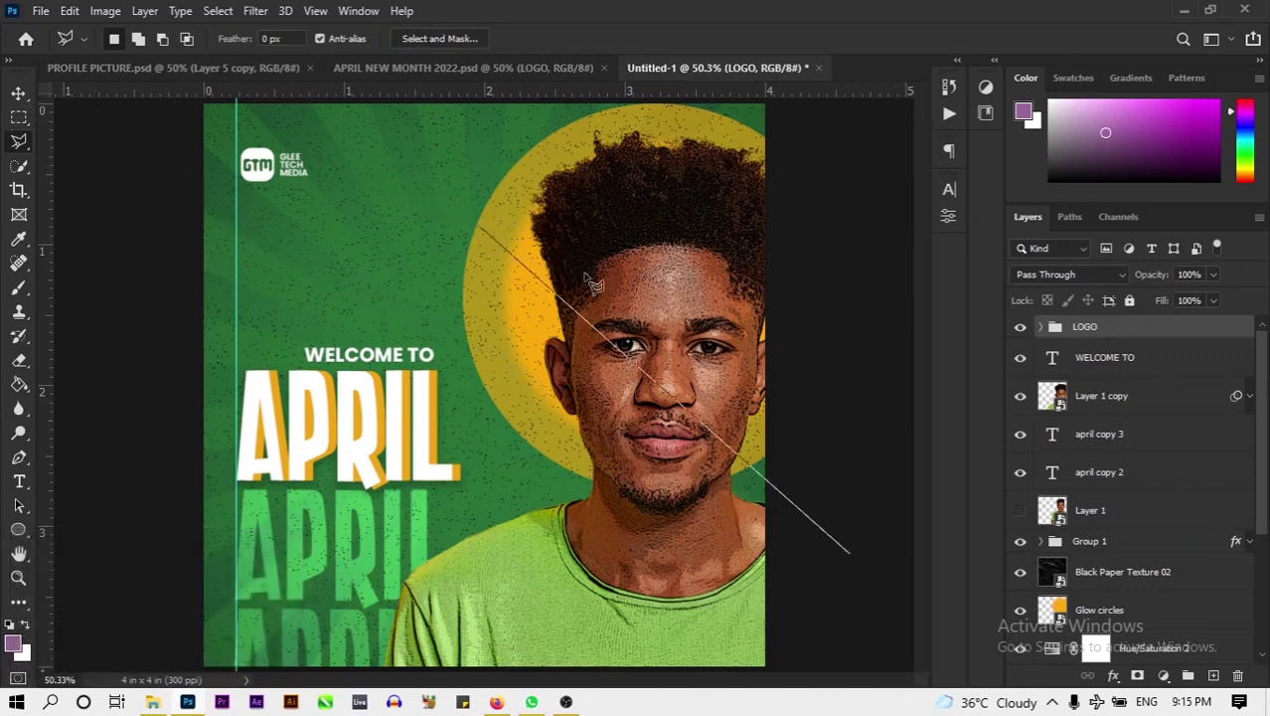
{"action": "left_click", "coordinate": [1060, 323]}
{"action": "key", "text": "ctrl+f"}
{"action": "key", "text": "ctrl+d"}
{"action": "left_click", "coordinate": [1061, 323]}
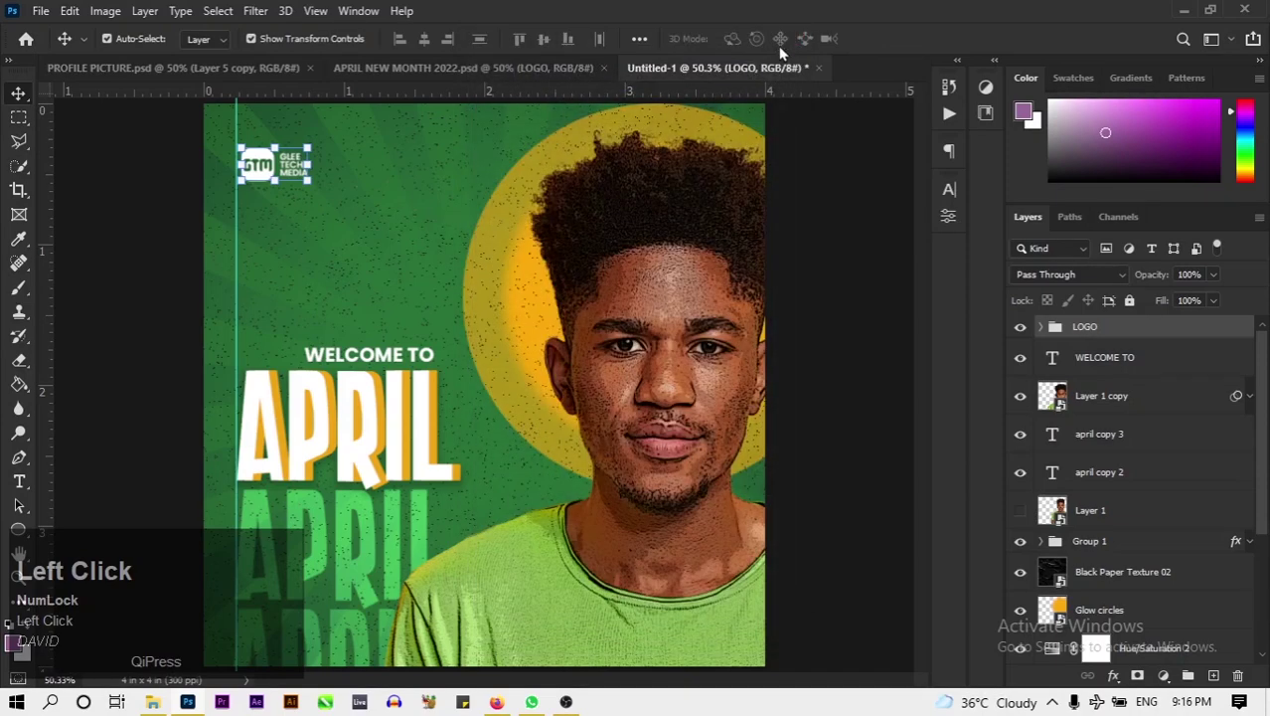
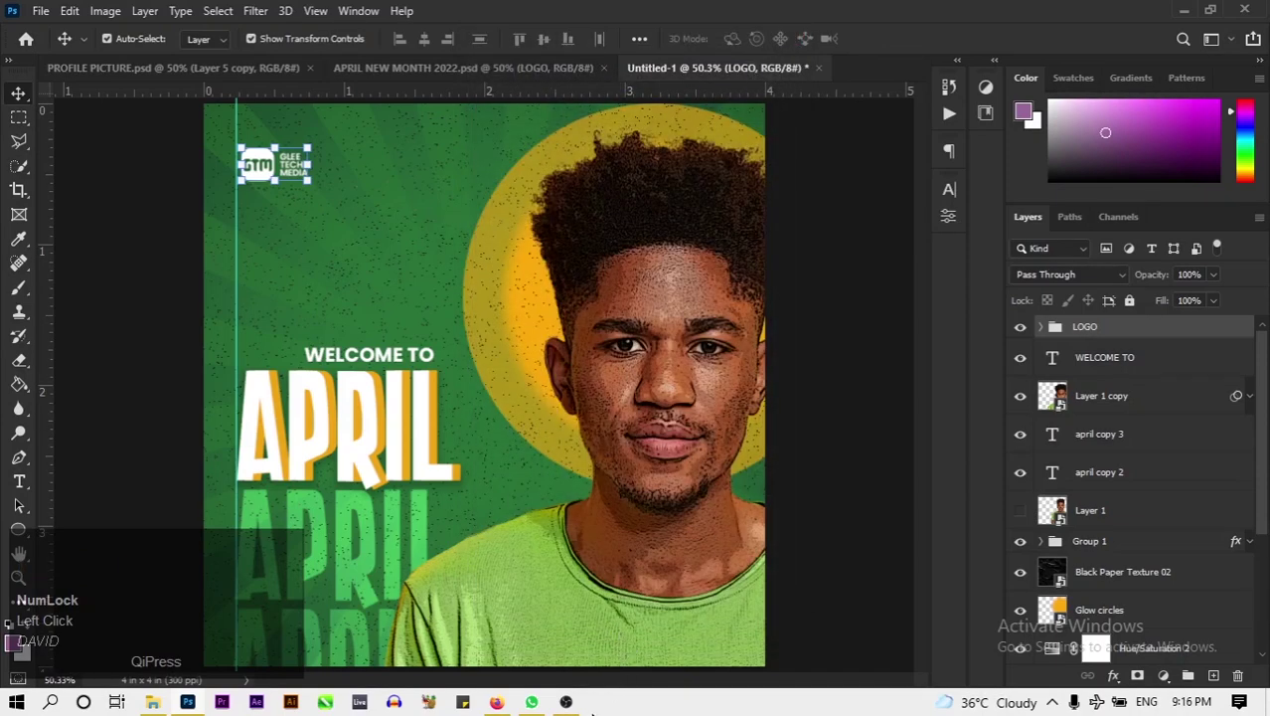